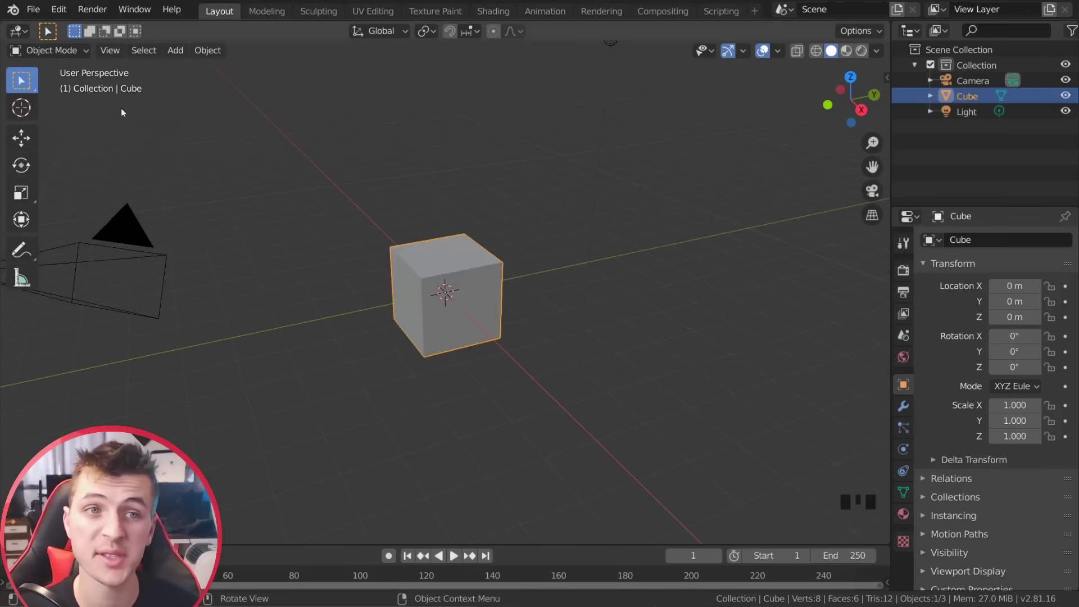
# Enable Node Wrangler in the add-ons list and delete the default cube.
pyautogui.moveTo(61, 11); pyautogui.dragTo(455, 78)
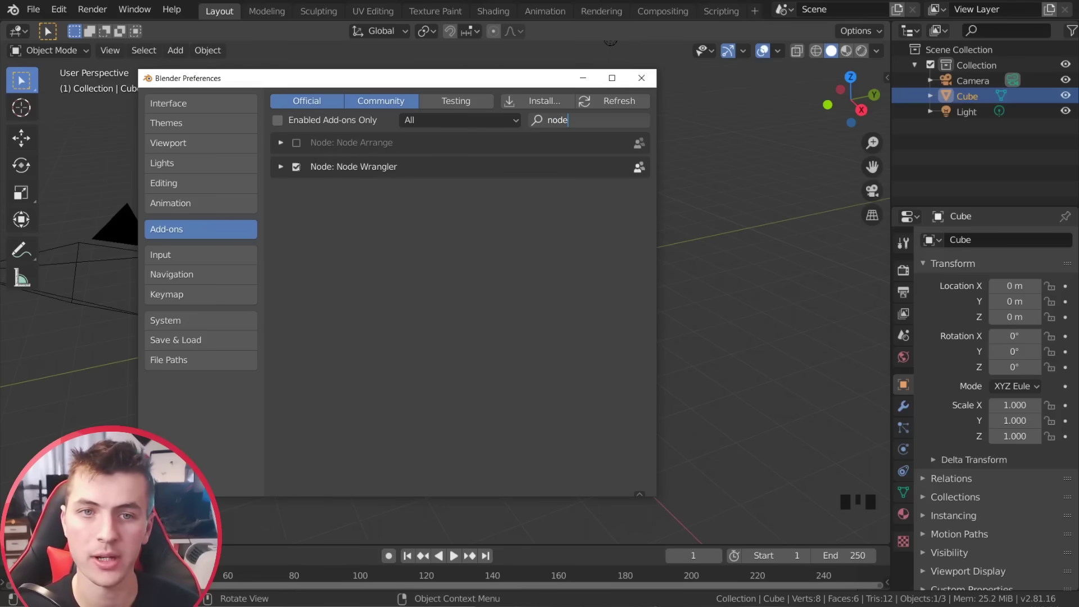
pyautogui.scroll(-3)
pyautogui.press('x')
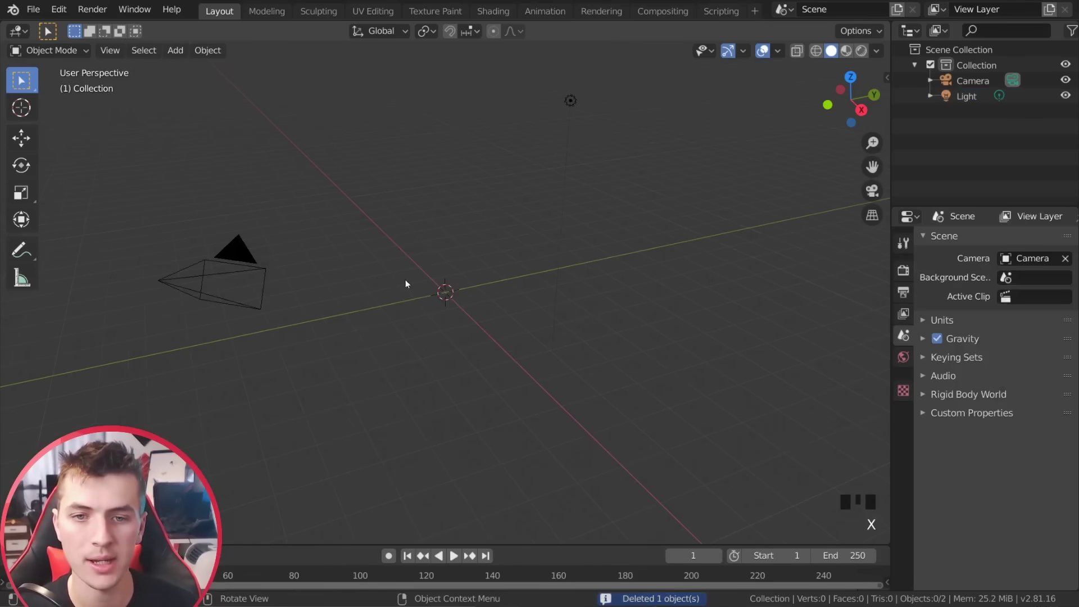
# Bring up the Shift+A add menu to insert a Landscape mesh.
pyautogui.press('shift+a')
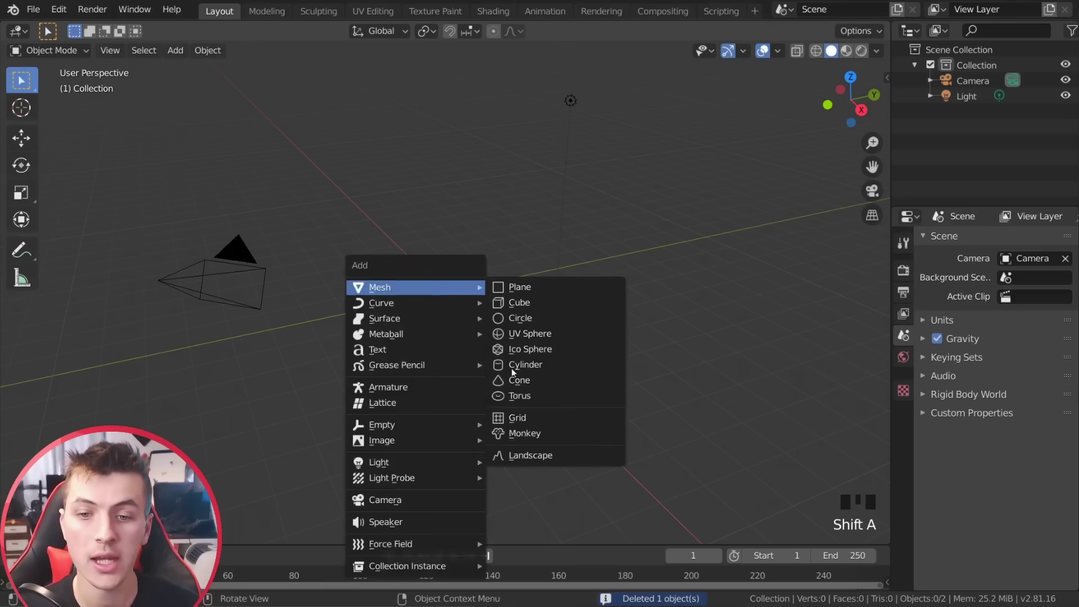
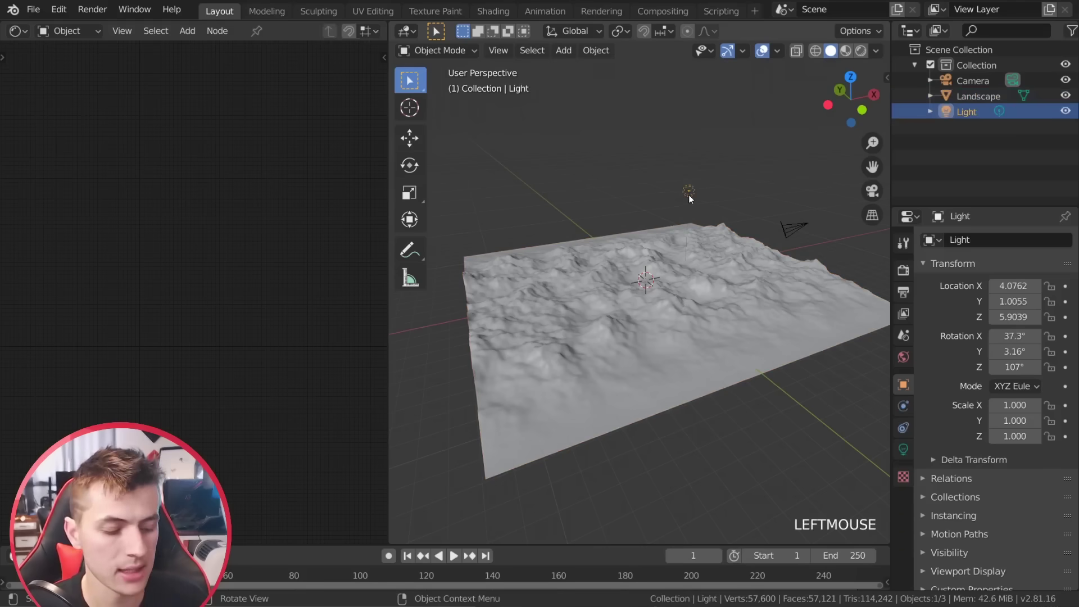
# Delete the light and drive the world colour with an Environment Texture.
pyautogui.press('x')
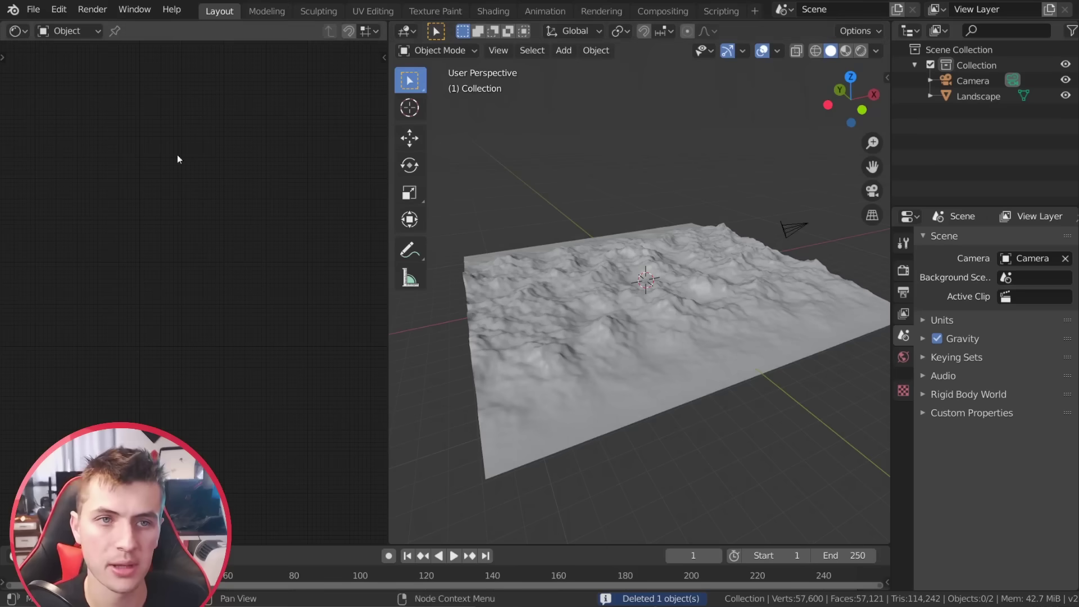
pyautogui.click(909, 363)
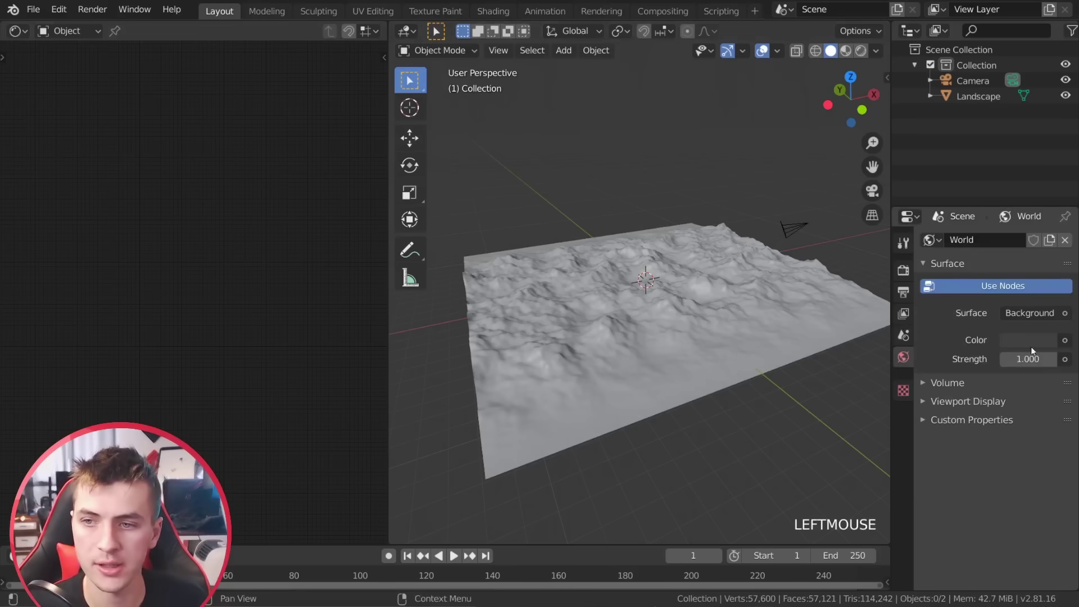
pyautogui.click(1067, 342)
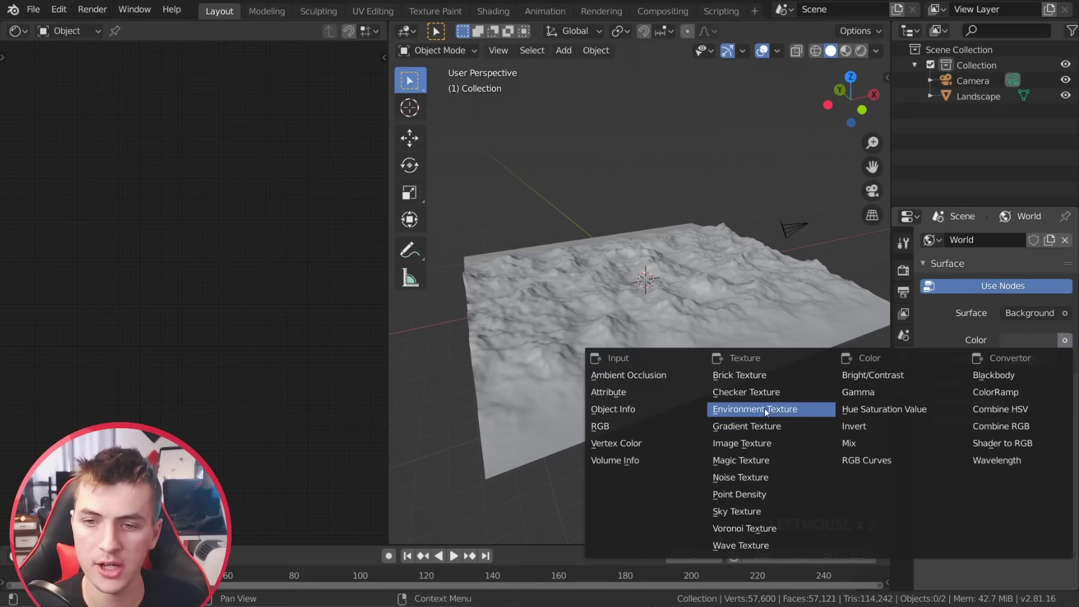
pyautogui.click(1068, 363)
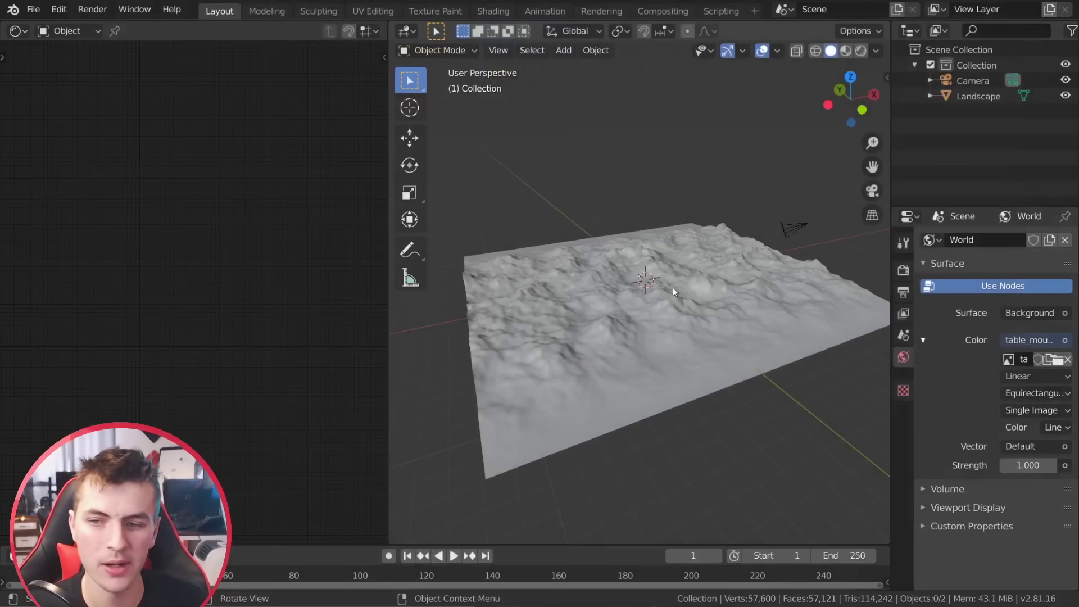
# Show the world's shader nodes, frame them in view and select the environment image node.
pyautogui.click(81, 31)
pyautogui.scroll(3)
pyautogui.middleClick(138, 329)
pyautogui.scroll(3)
pyautogui.press('a')
pyautogui.press('a')
pyautogui.scroll(-3)
pyautogui.middleClick(140, 208)
pyautogui.click(144, 261)
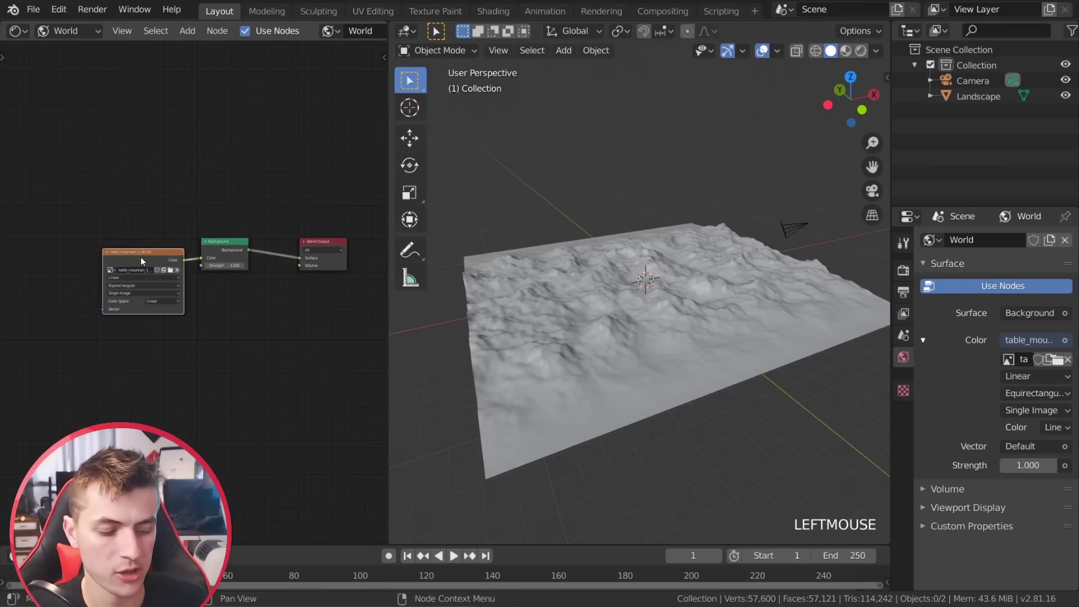
# Add Mapping and Texture Coordinate nodes to the environment image with Ctrl+T.
pyautogui.press('ctrl+t')
pyautogui.scroll(-3)
pyautogui.middleClick(137, 205)
pyautogui.scroll(3)
pyautogui.scroll(3)
pyautogui.scroll(-3)
pyautogui.middleClick(611, 369)
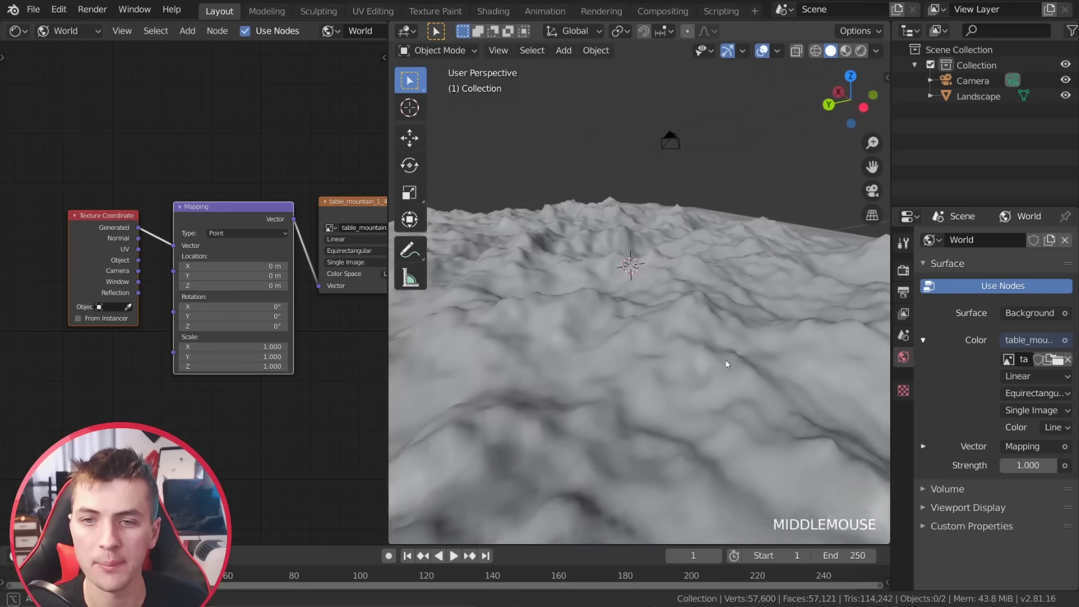
# Navigate to a low view across the mountains and select the camera.
pyautogui.scroll(-3)
pyautogui.scroll(3)
pyautogui.middleClick(670, 375)
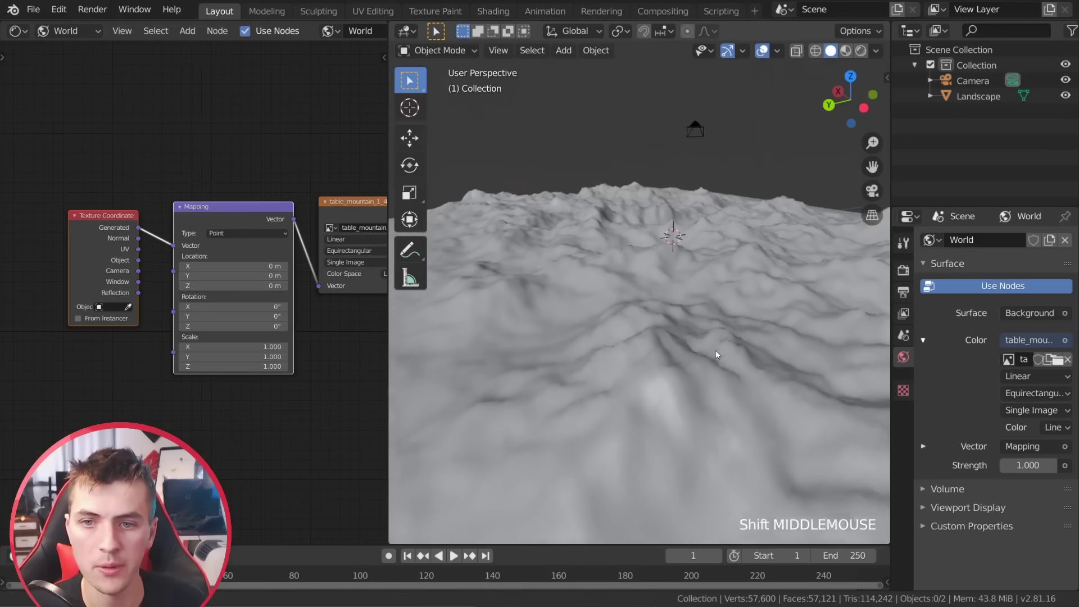
pyautogui.scroll(3)
pyautogui.scroll(-3)
pyautogui.middleClick(668, 317)
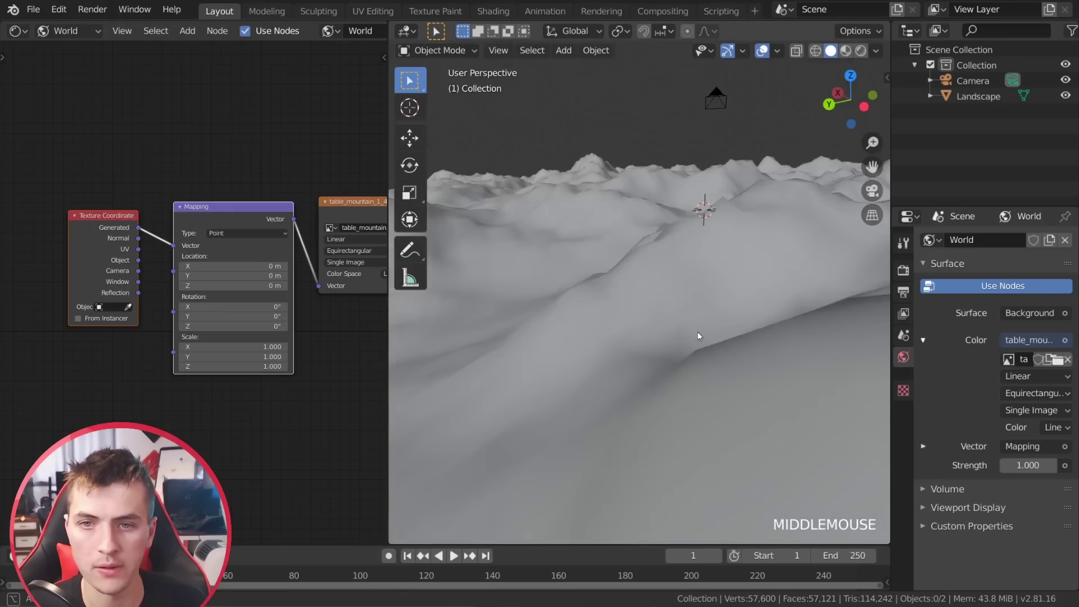
pyautogui.click(726, 91)
pyautogui.middleClick(689, 285)
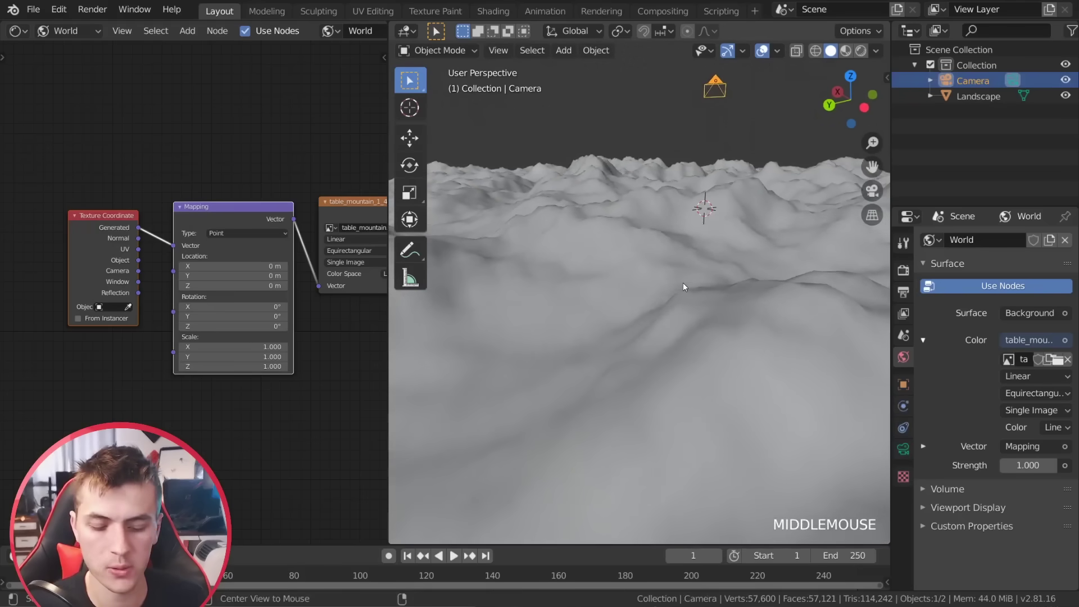
# Snap the camera to the current view and set its focal length to 30 mm.
pyautogui.press('ctrl+alt+KP_0')
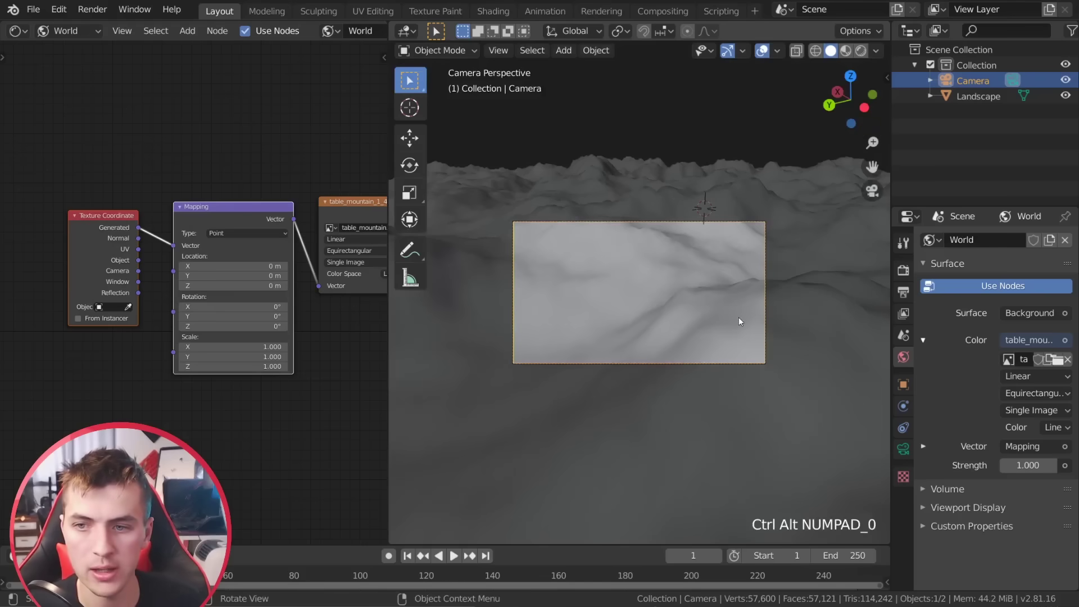
pyautogui.click(907, 455)
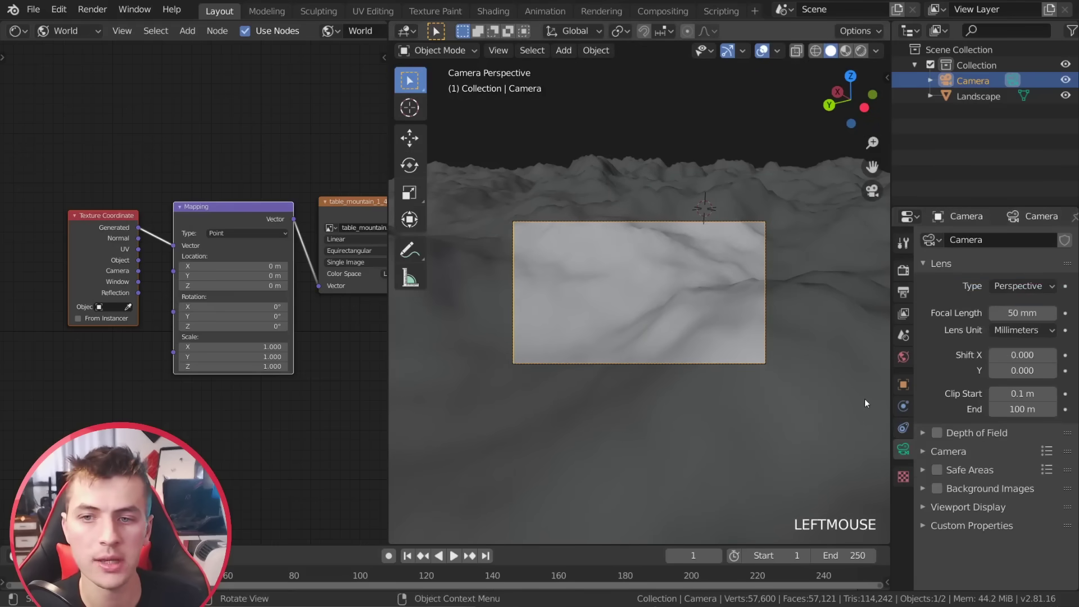
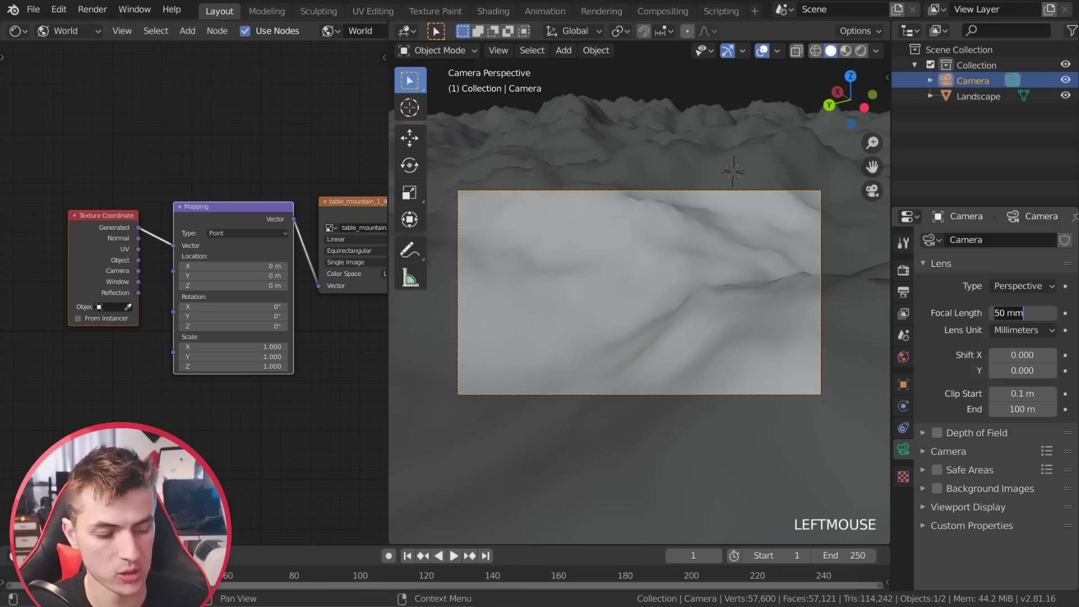
pyautogui.press('g')
# Rotate and move the camera so the mountain ridges fill the frame.
pyautogui.press('r')
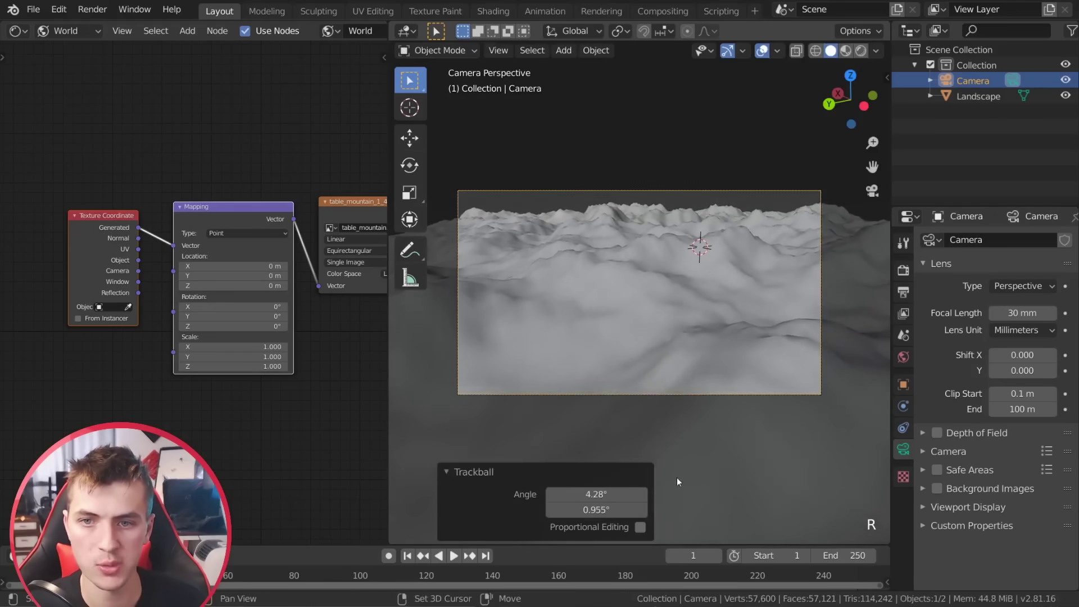
pyautogui.press('g')
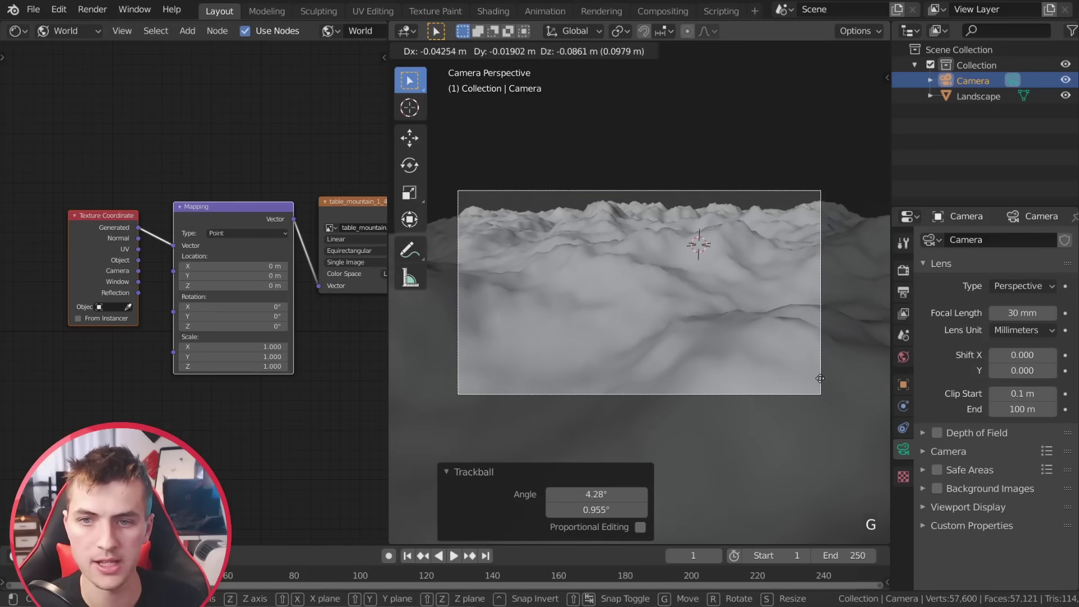
pyautogui.press('g')
pyautogui.press('g')
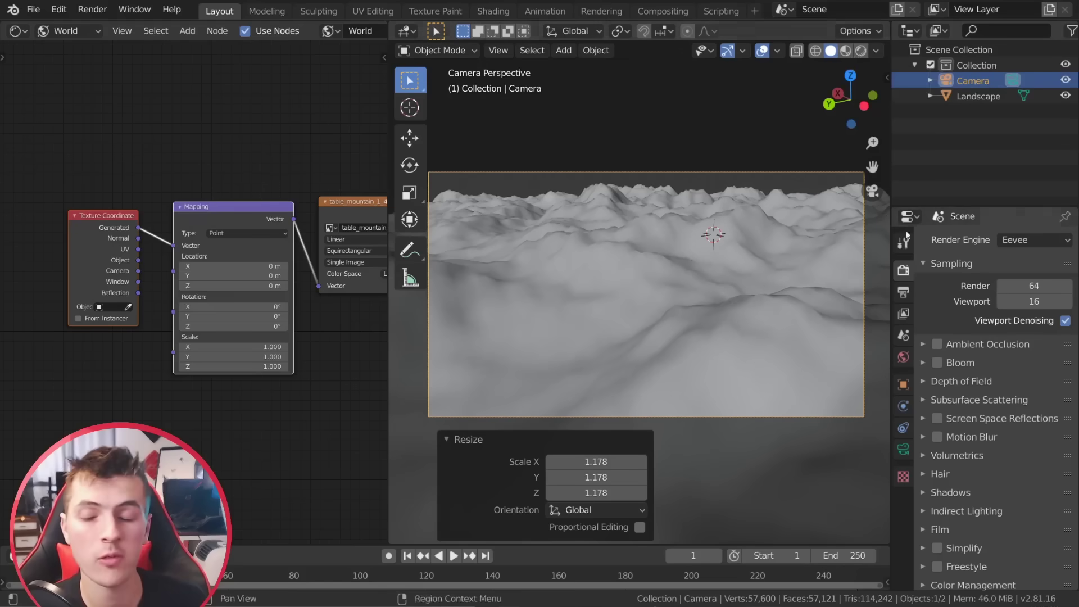
# Set the render engine to Cycles with GPU Compute as the device.
pyautogui.click(1038, 240)
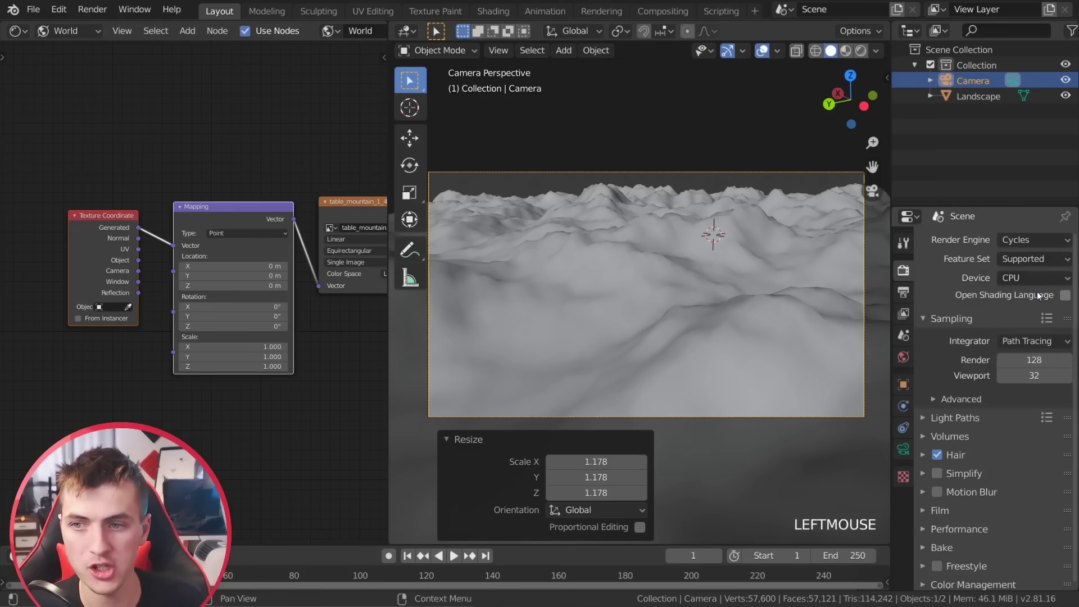
pyautogui.click(1017, 305)
pyautogui.click(1030, 277)
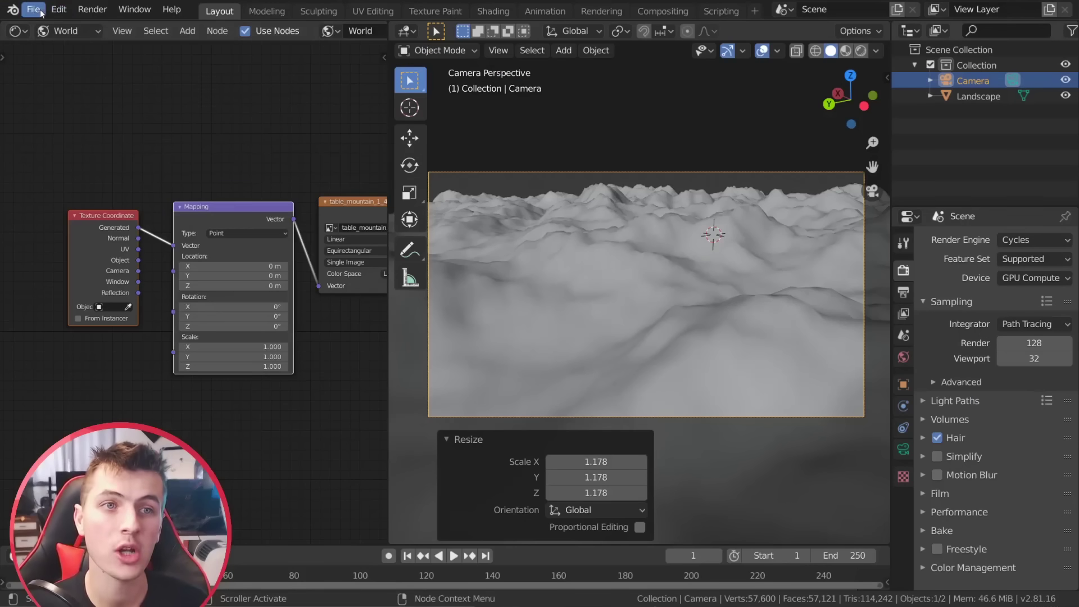
pyautogui.click(44, 12)
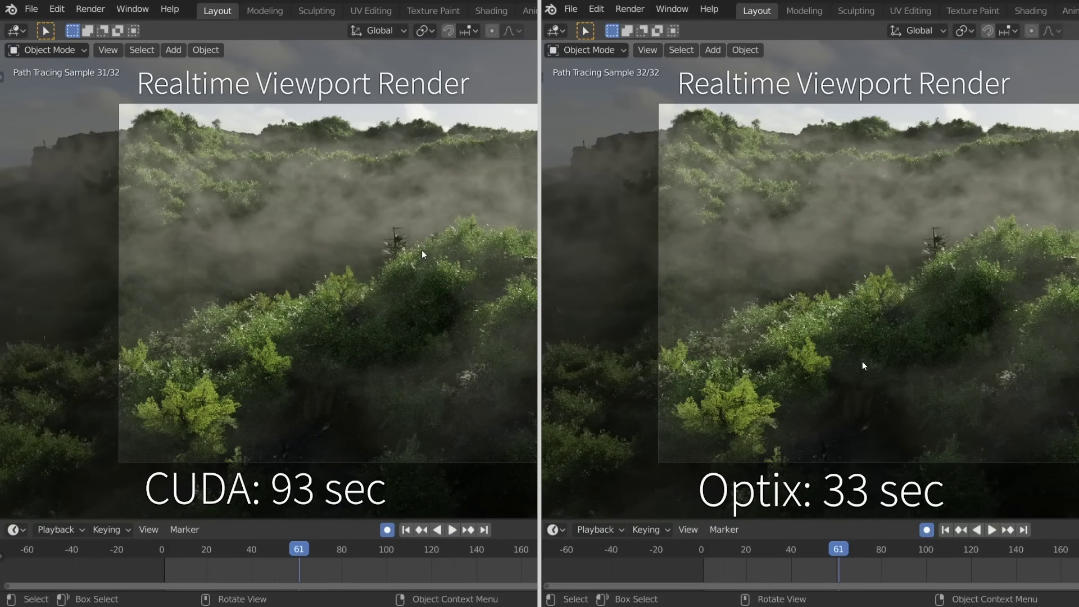
pyautogui.middleClick(715, 318)
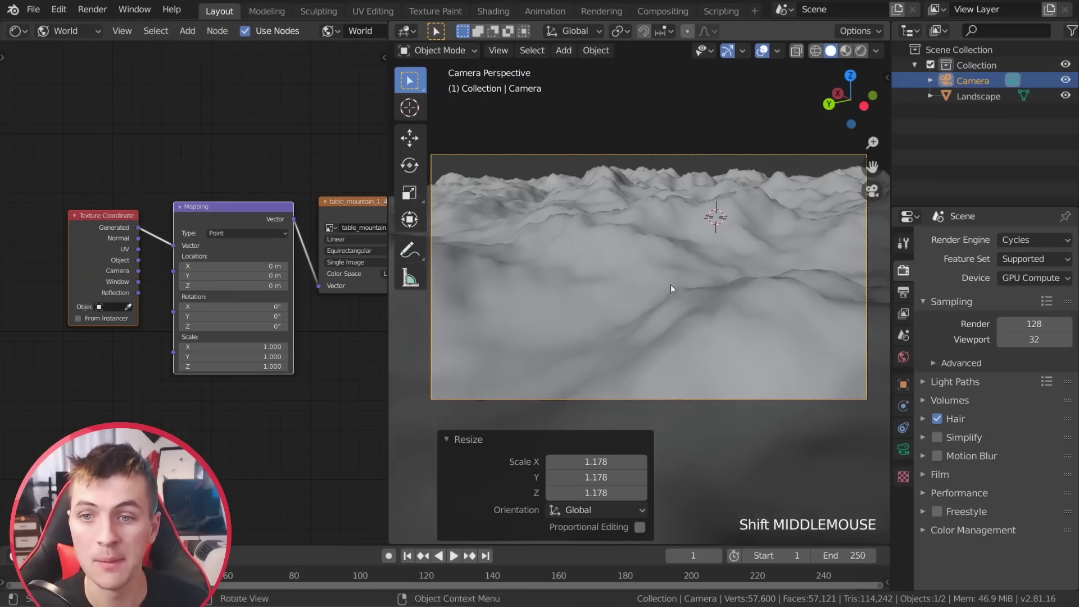
# Preview the scene with Rendered shading and tilt the landscape with free rotation.
pyautogui.click(866, 52)
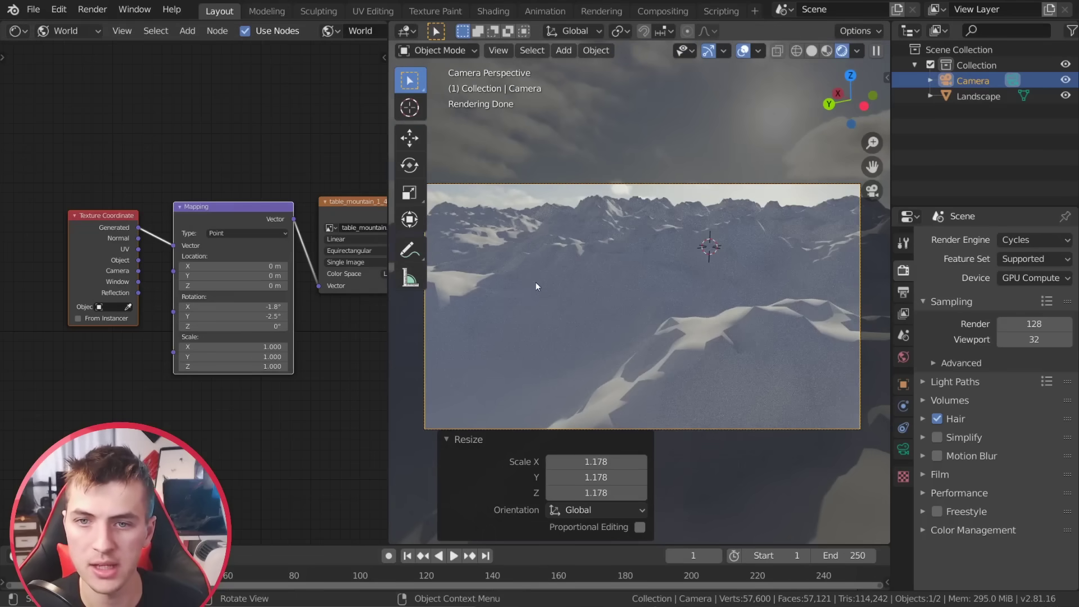
pyautogui.click(686, 353)
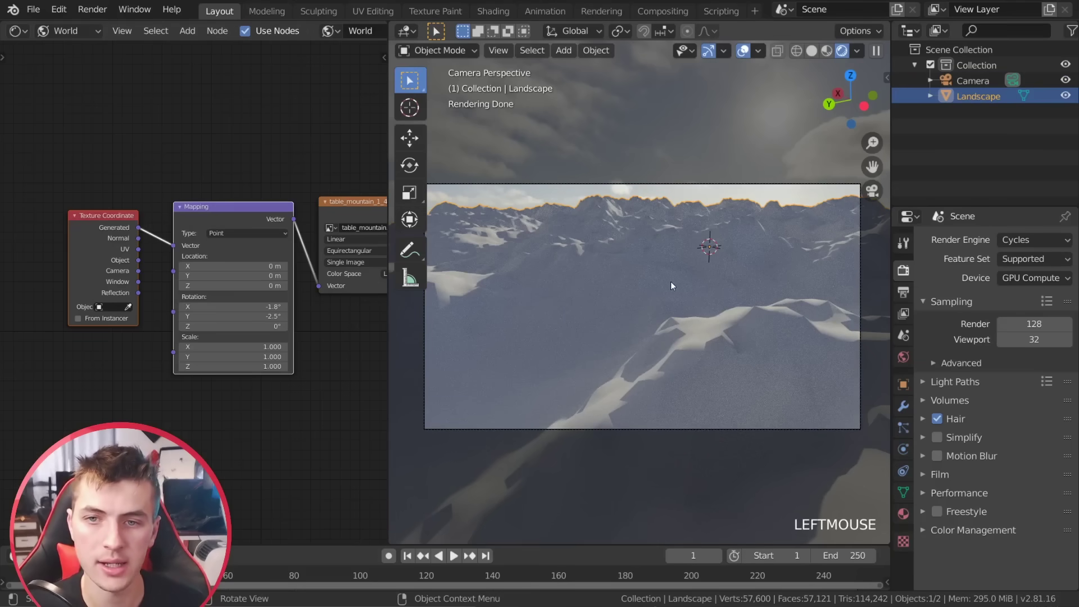
pyautogui.press('r')
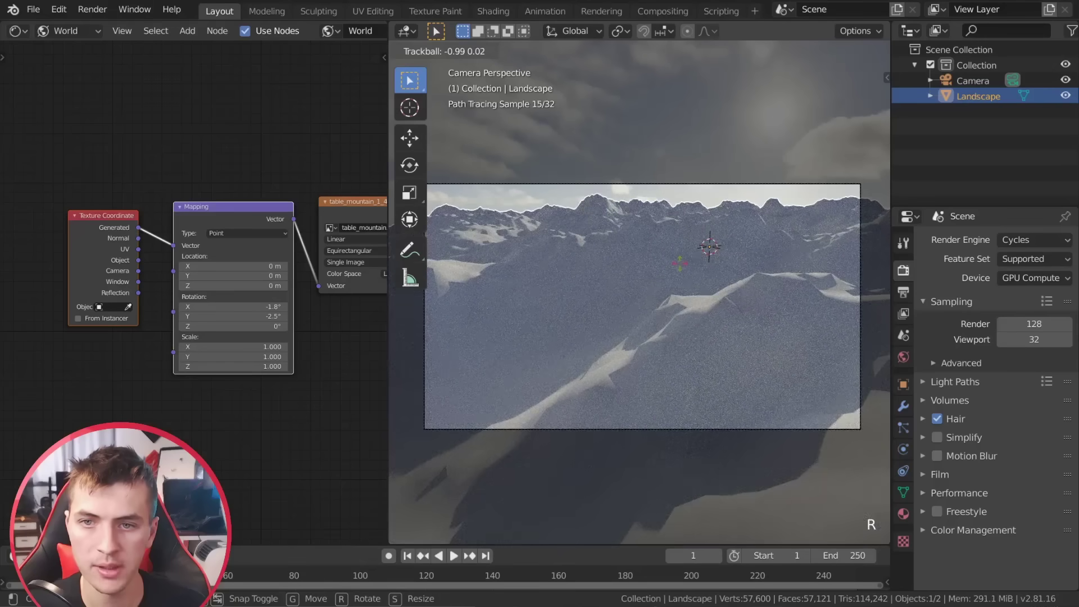
pyautogui.press('g')
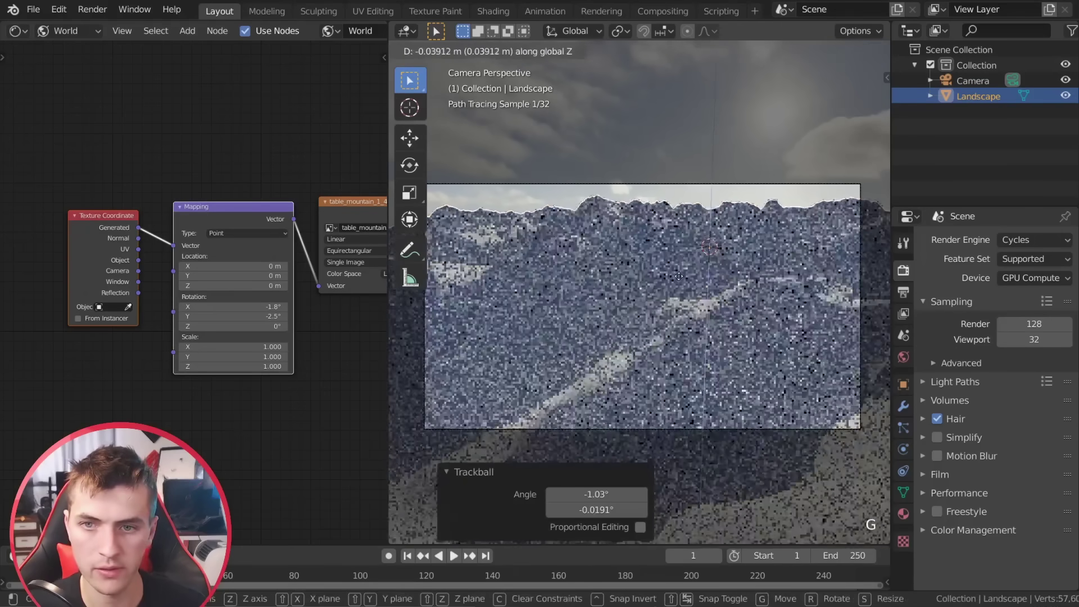
# Lower the landscape vertically and set the sky image X rotation to -1°.
pyautogui.press('e')
pyautogui.press('r')
pyautogui.click(740, 323)
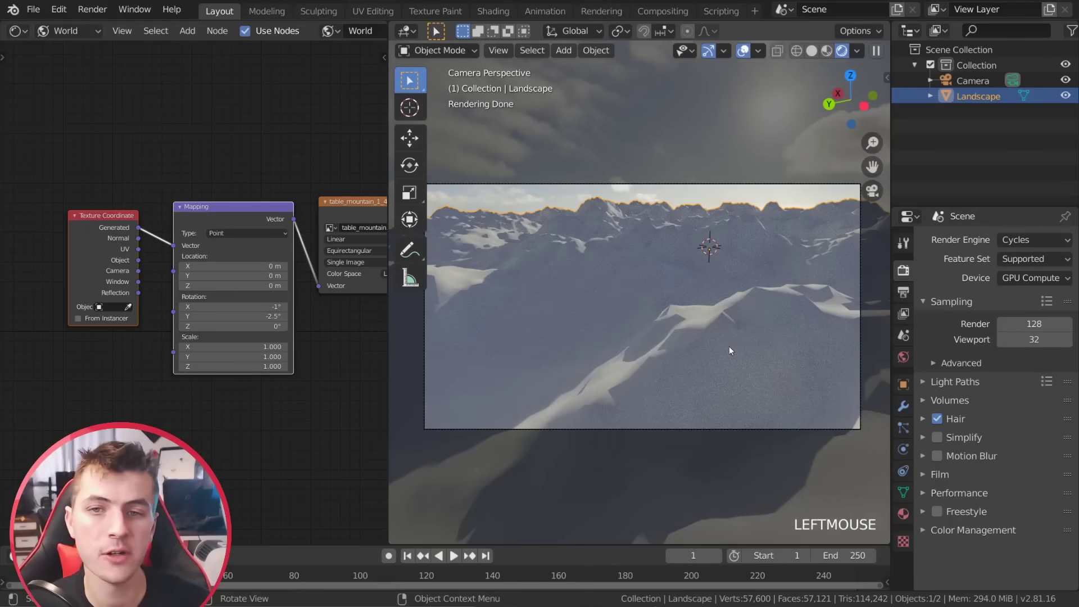
# Add a Subdivision Surface modifier to the landscape and an Image Texture node to its new material.
pyautogui.click(905, 405)
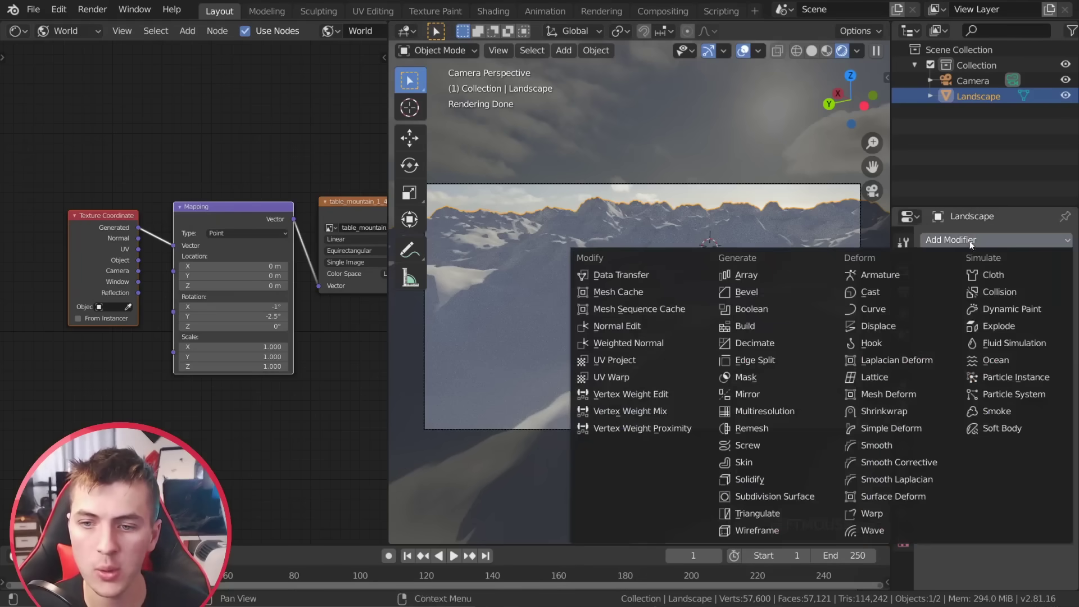
pyautogui.click(952, 298)
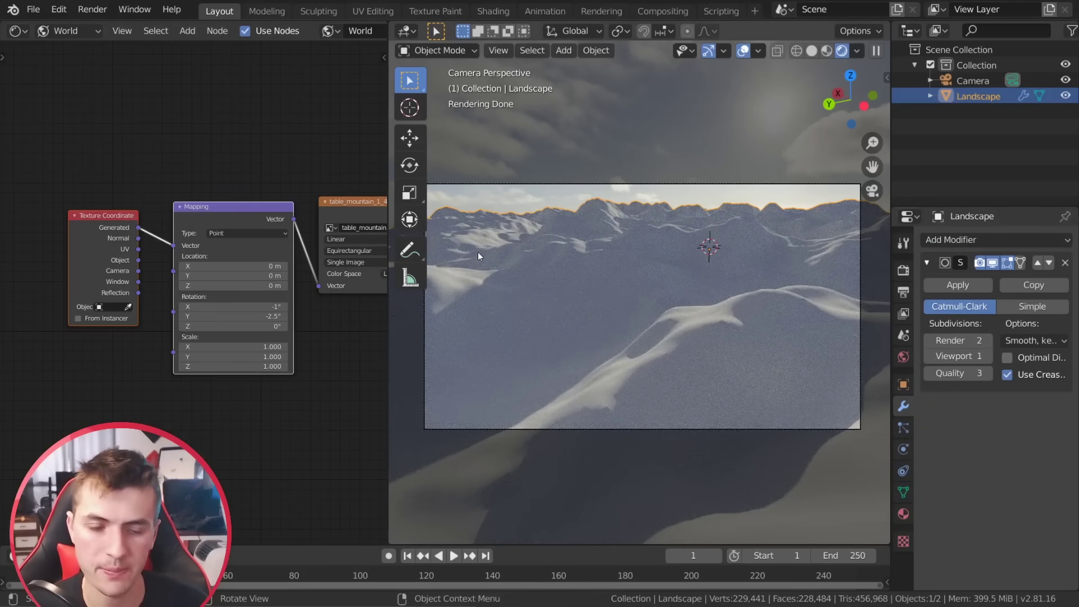
pyautogui.click(71, 33)
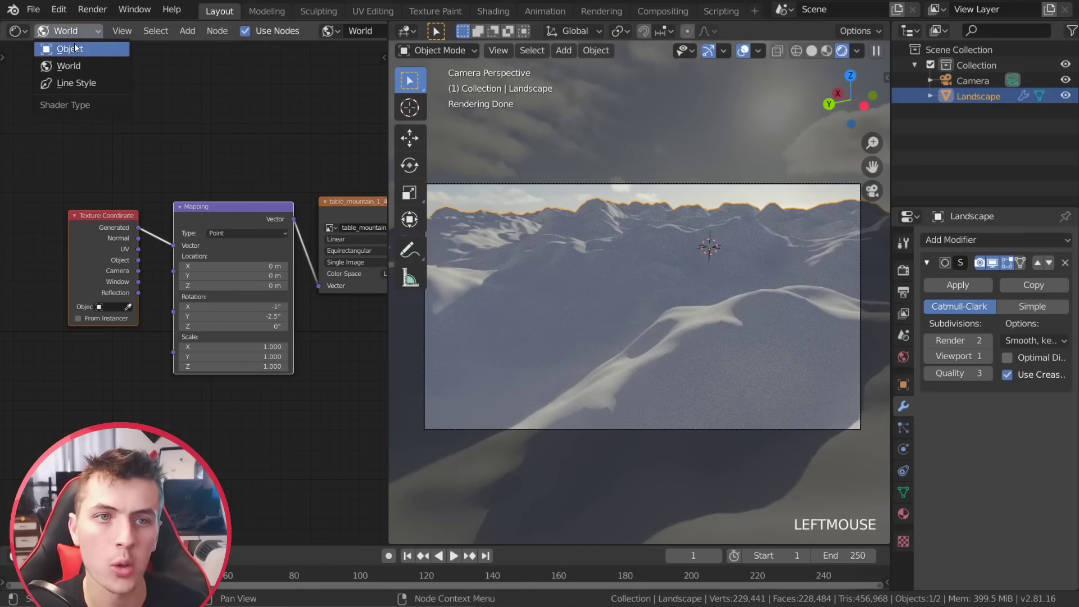
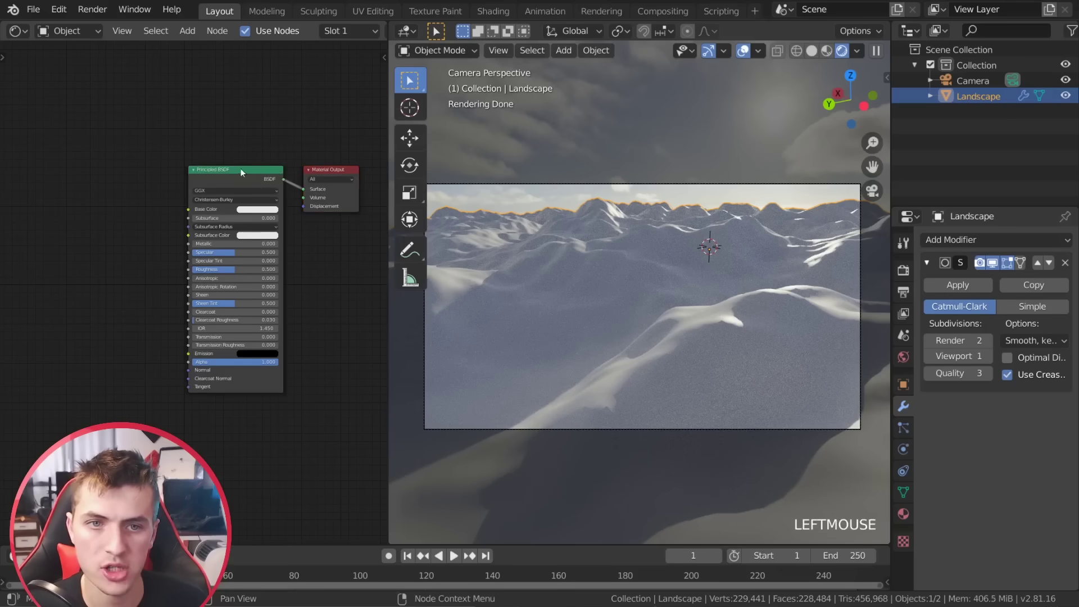
pyautogui.press('shift+a')
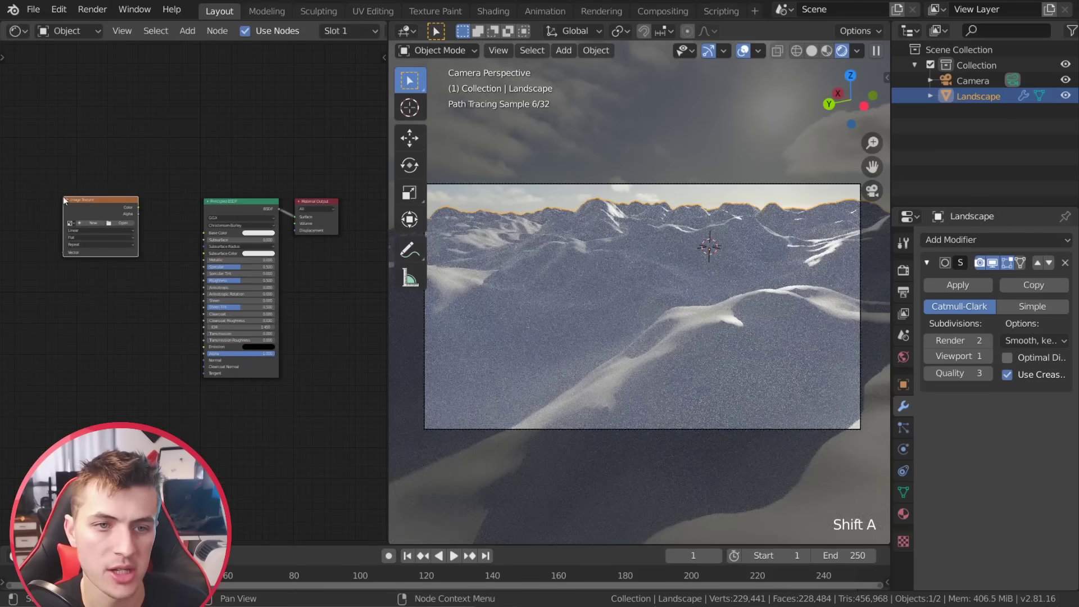
# Browse for the cliff albedo image on the Image Texture node.
pyautogui.click(122, 224)
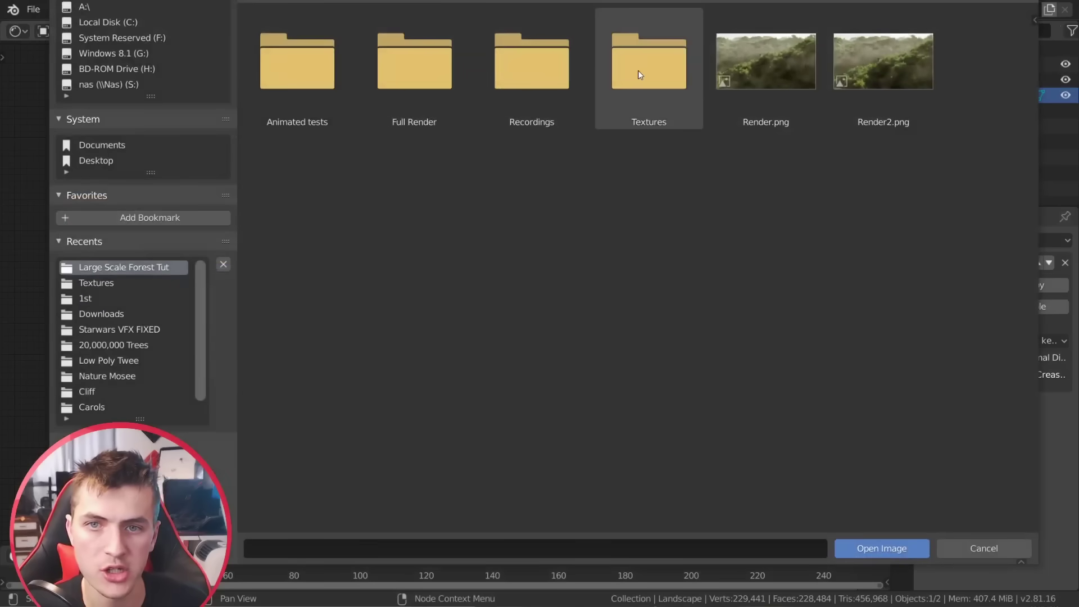
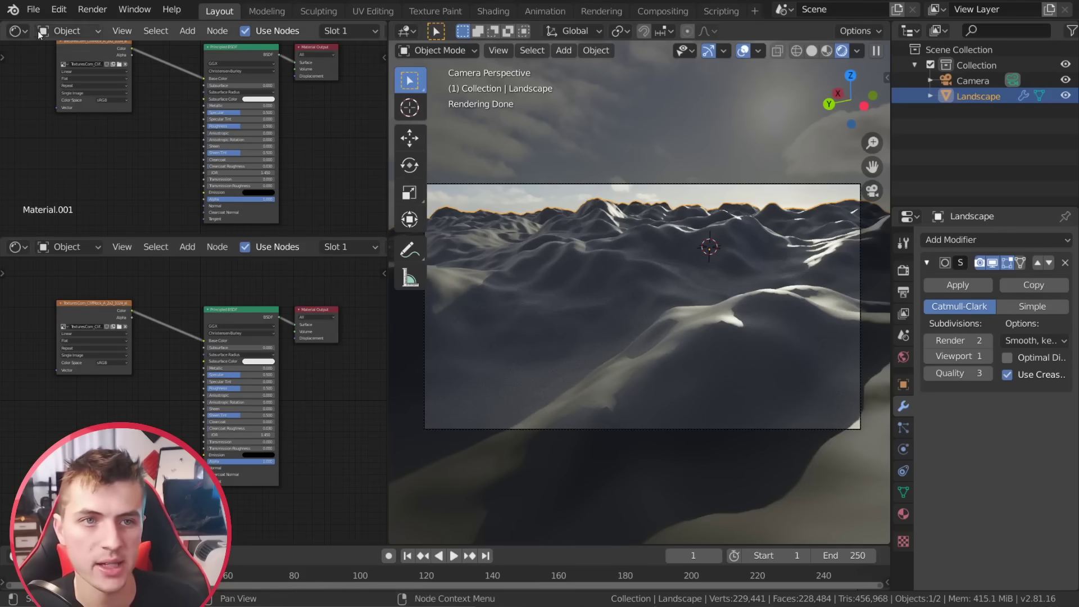
# Switch the top editor to the UV Editor and unwrap the landscape mesh in Edit Mode.
pyautogui.click(30, 31)
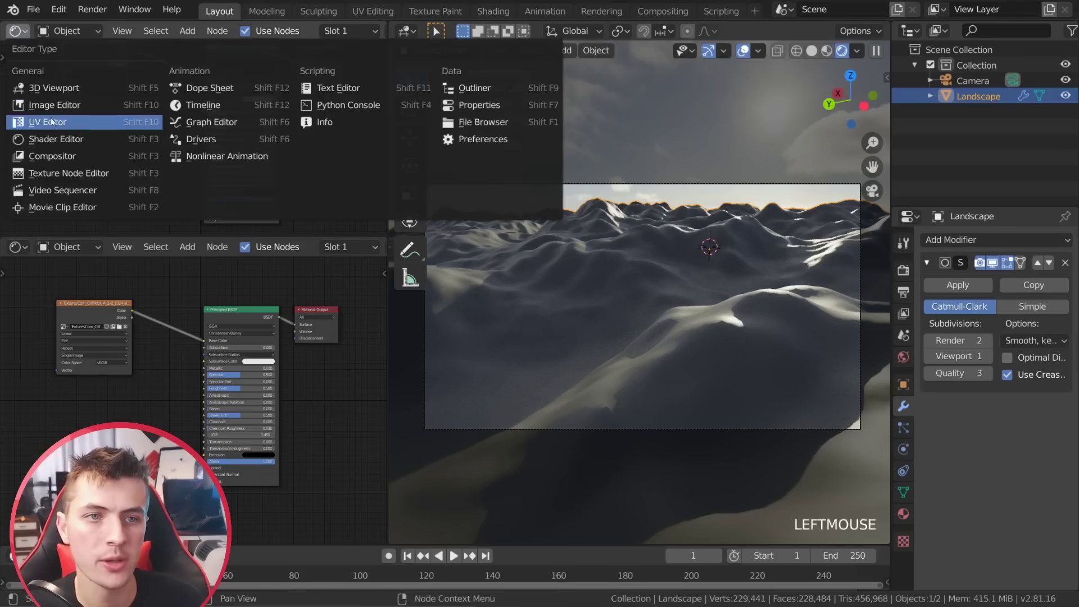
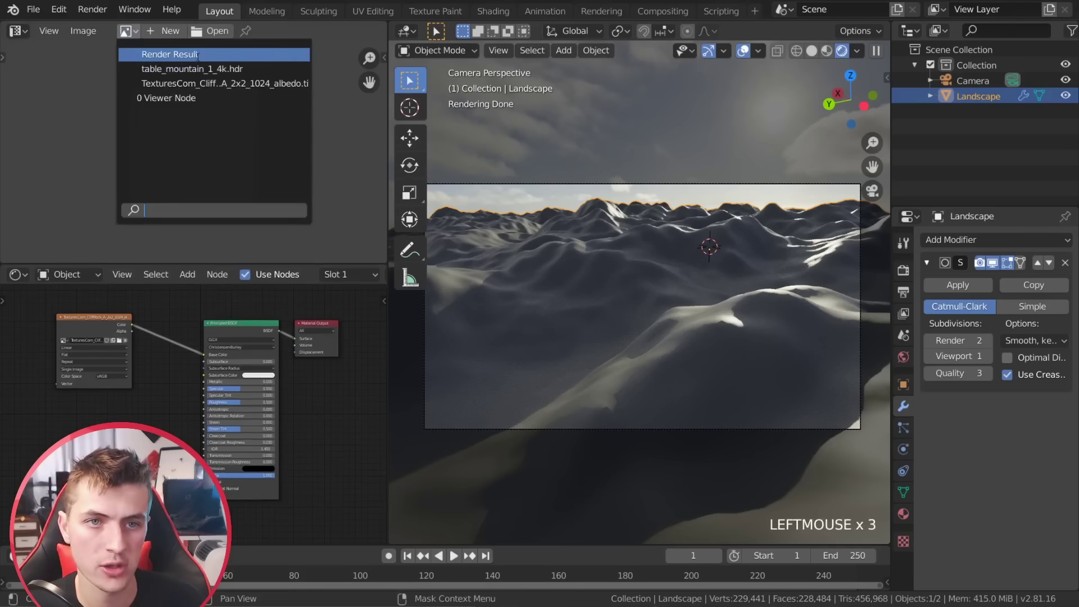
pyautogui.scroll(-3)
pyautogui.press('Tab')
pyautogui.press('u')
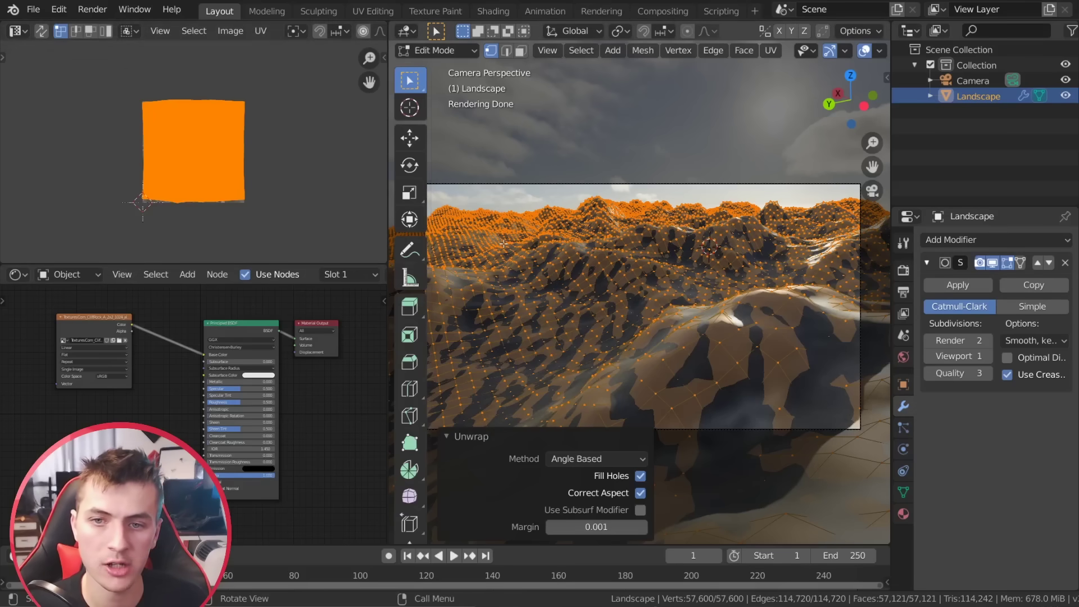
# Feed Geometry Pointiness through a new ColorRamp and preview it on the landscape.
pyautogui.press('s')
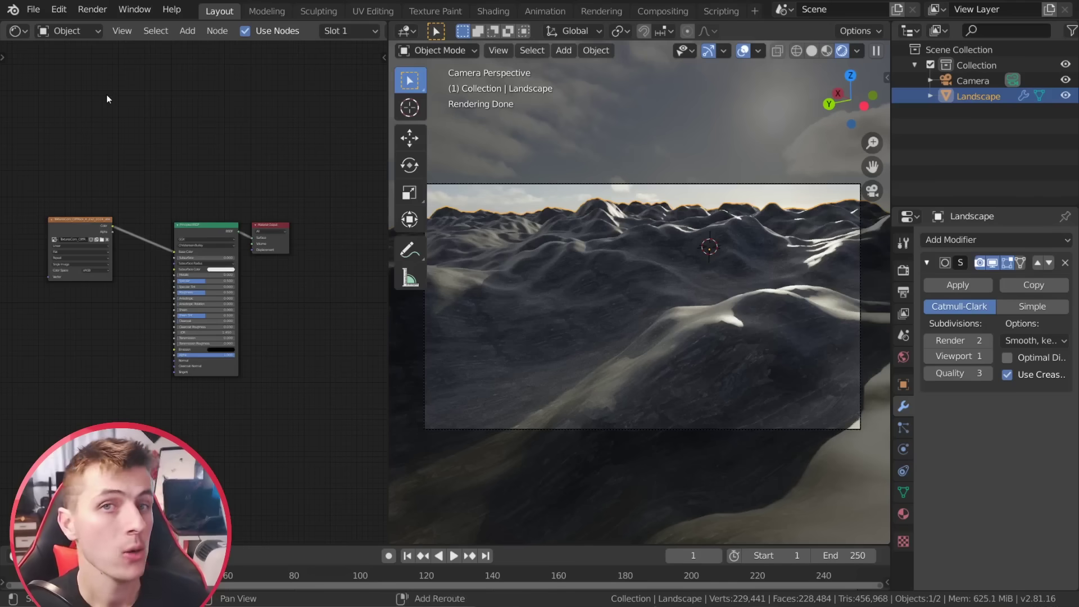
pyautogui.press('shift+a')
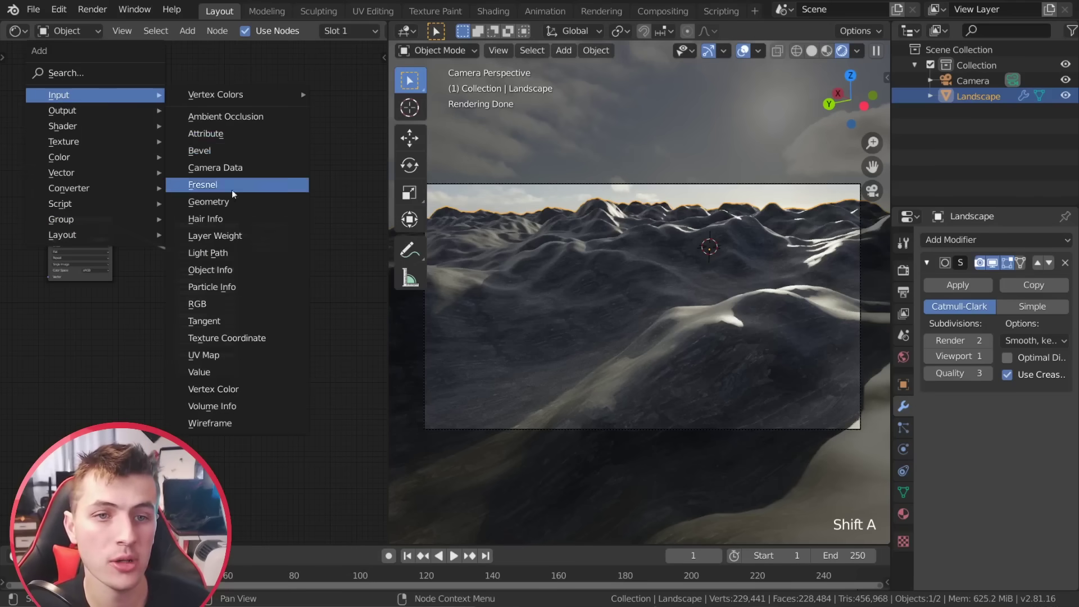
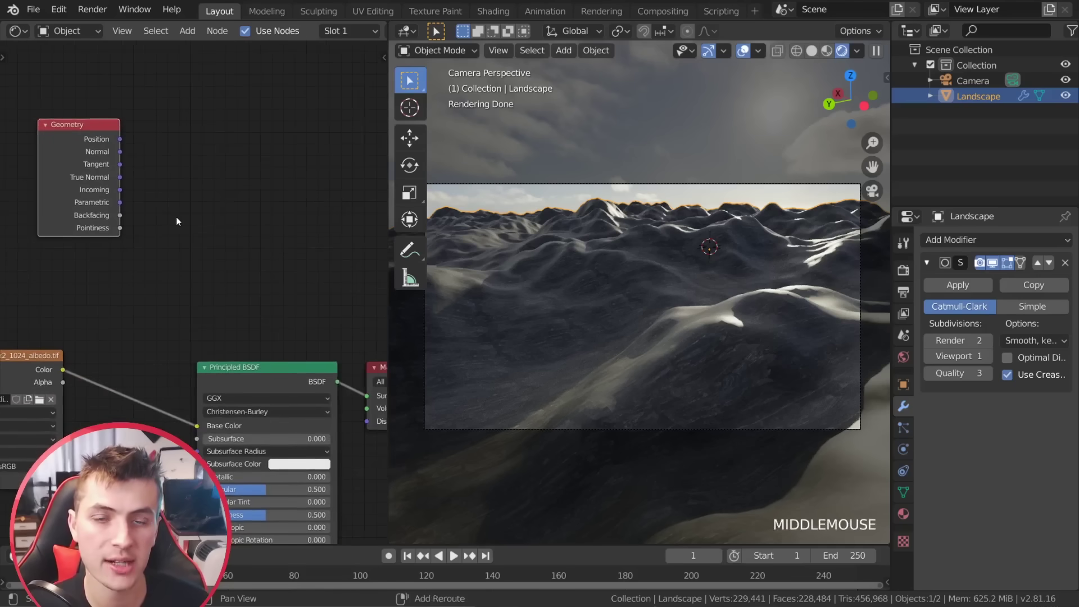
pyautogui.press('shift+a')
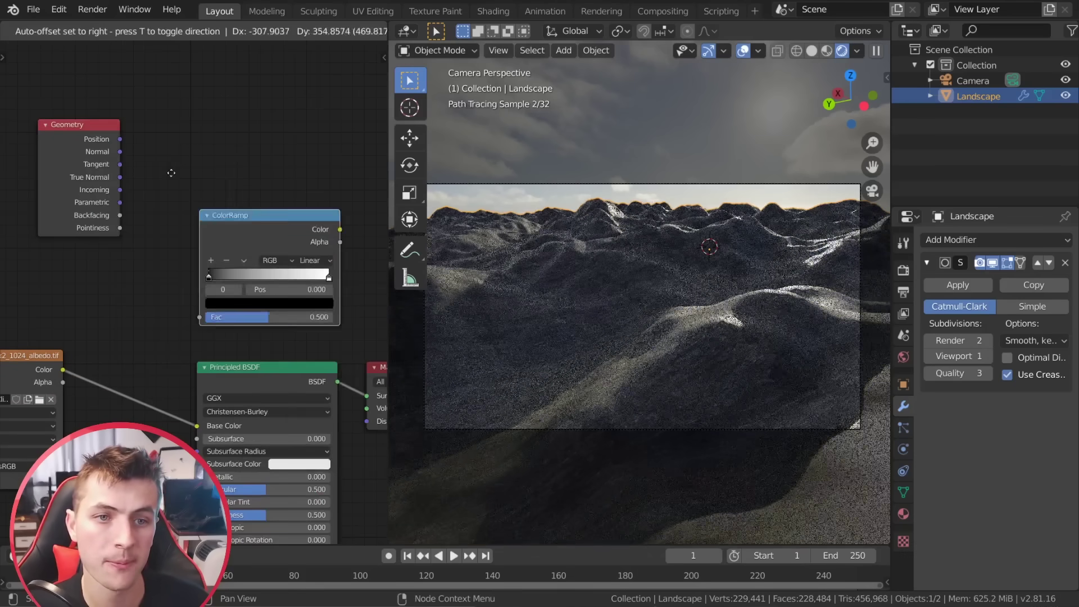
pyautogui.click(139, 233)
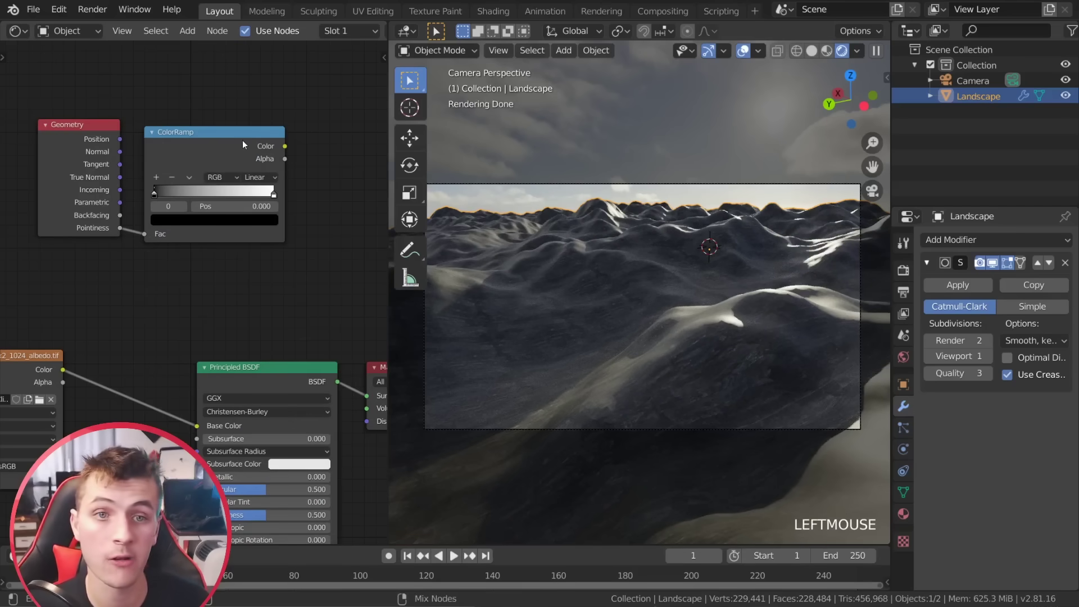
pyautogui.click(235, 144)
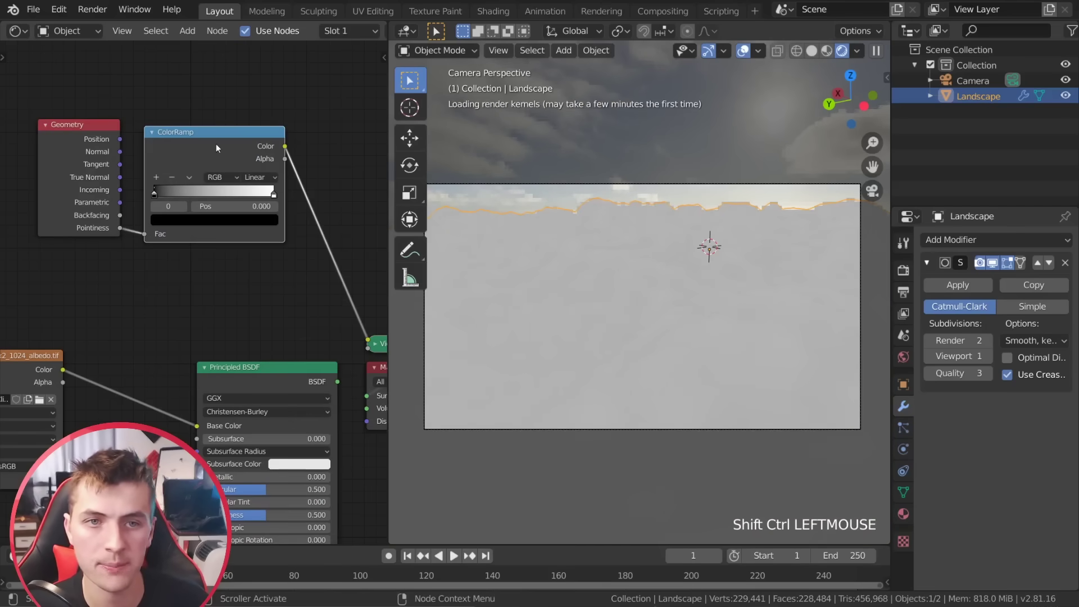
# Tighten the black and white ramp stops close together near the middle for a sharp mask.
pyautogui.scroll(3)
pyautogui.click(152, 178)
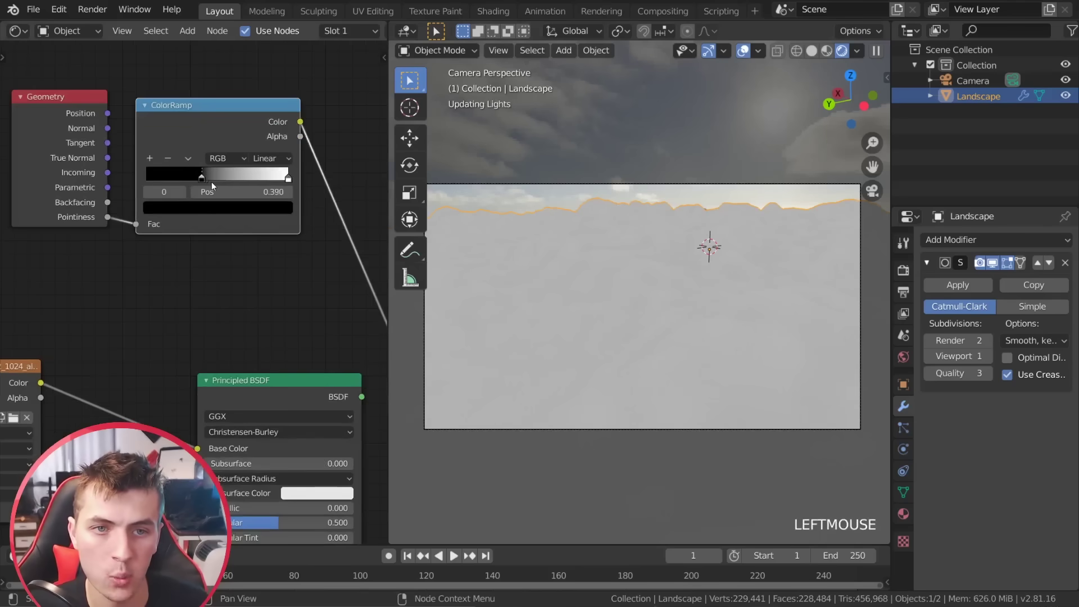
pyautogui.click(289, 181)
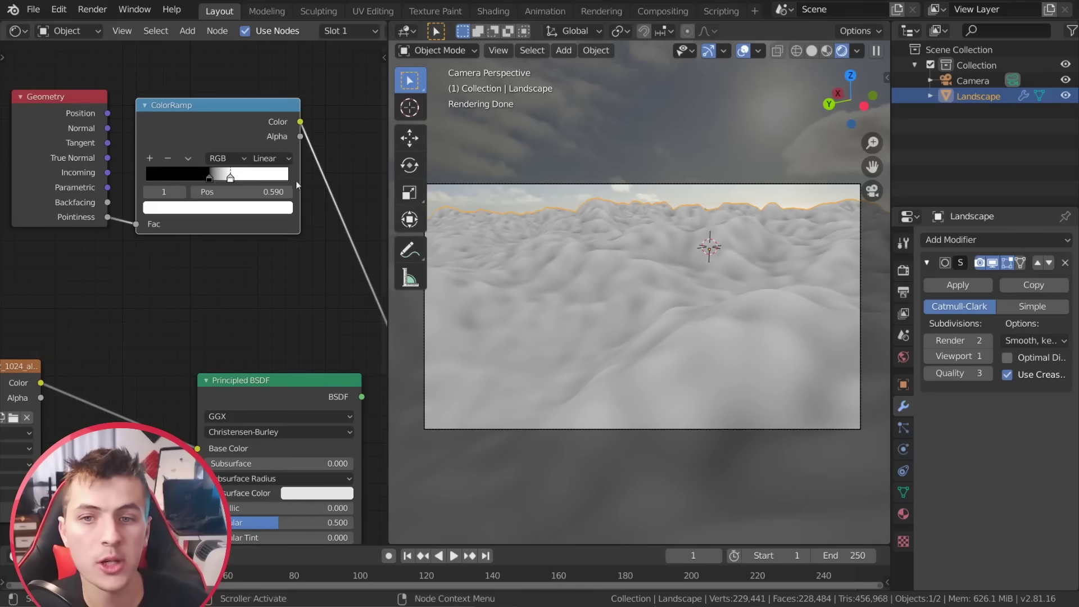
pyautogui.click(213, 178)
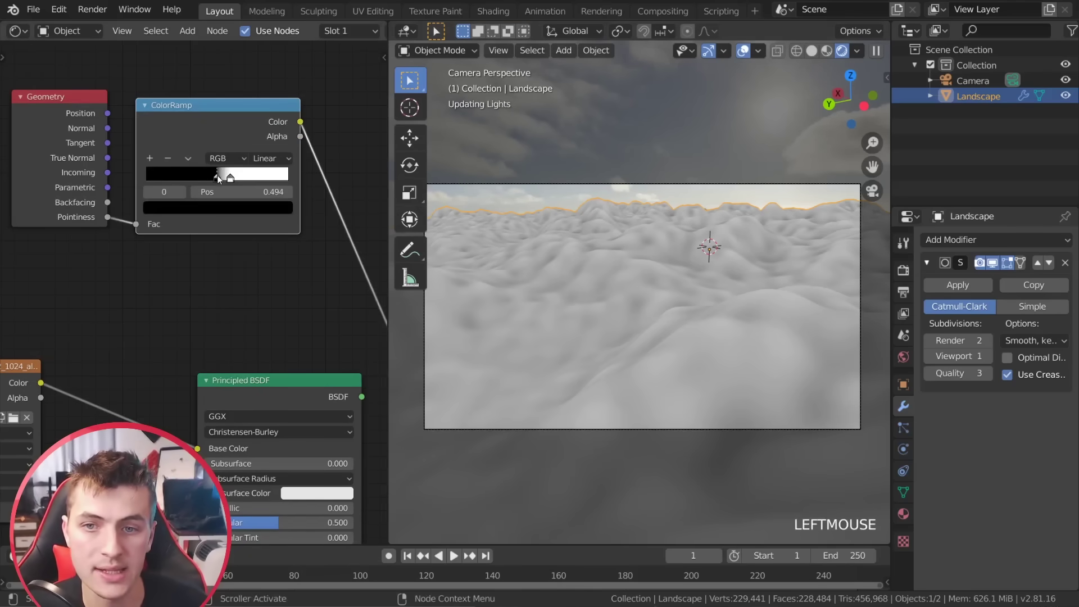
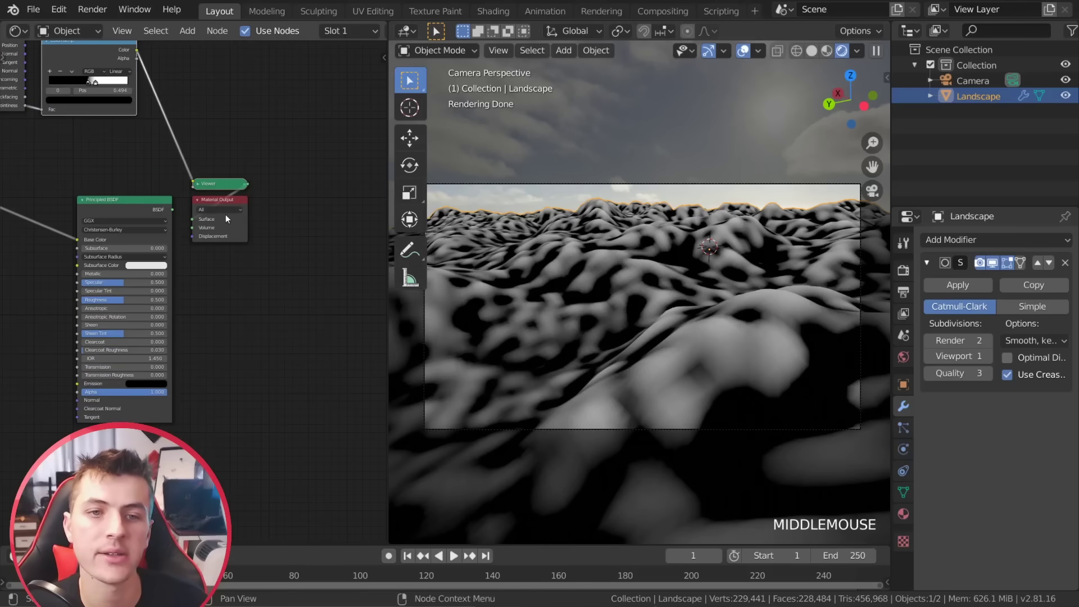
# Rearrange the nodes and duplicate the Principled BSDF as a second white shader.
pyautogui.click(232, 201)
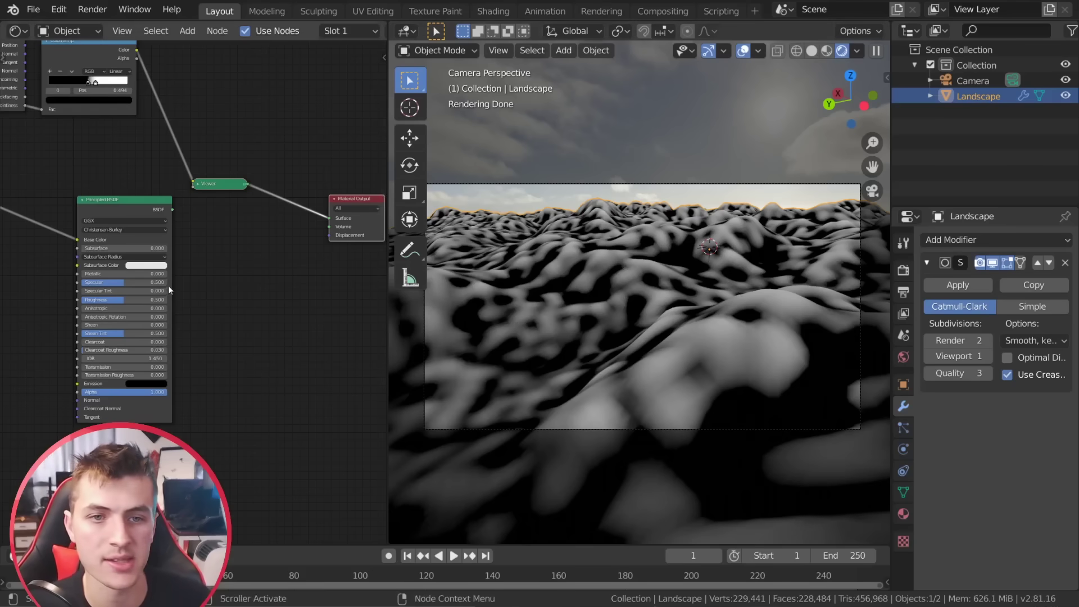
pyautogui.middleClick(226, 278)
pyautogui.press('shift+a')
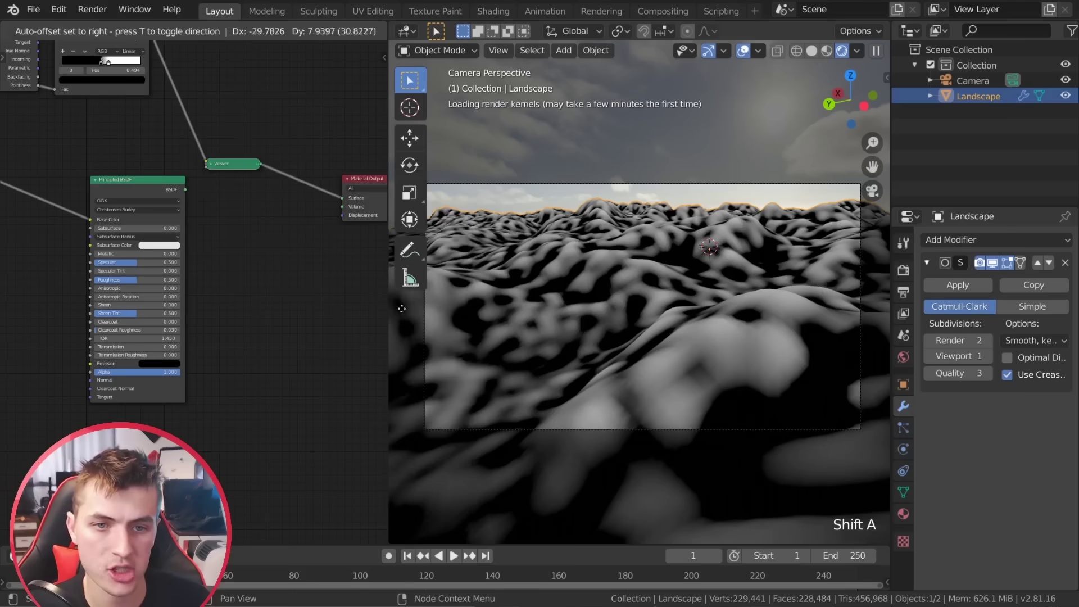
pyautogui.doubleClick(159, 183)
pyautogui.click(130, 181)
pyautogui.middleClick(235, 268)
pyautogui.press('shift+d')
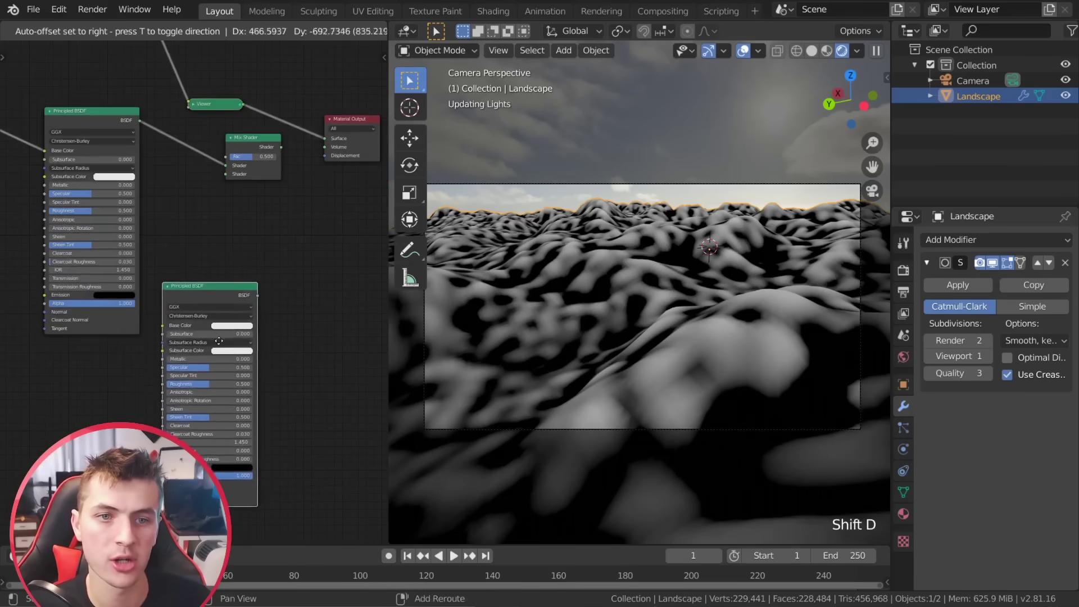
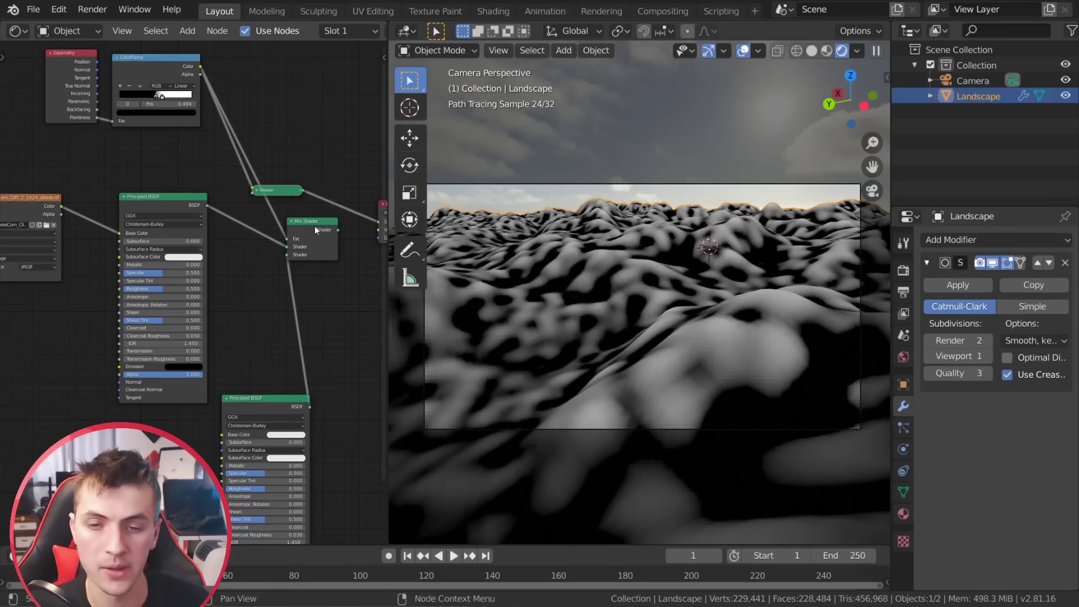
# Wire both BSDFs into a Mix Shader driven by the ramp and send it to the Material Output.
pyautogui.click(319, 229)
pyautogui.middleClick(294, 348)
pyautogui.scroll(3)
pyautogui.click(238, 314)
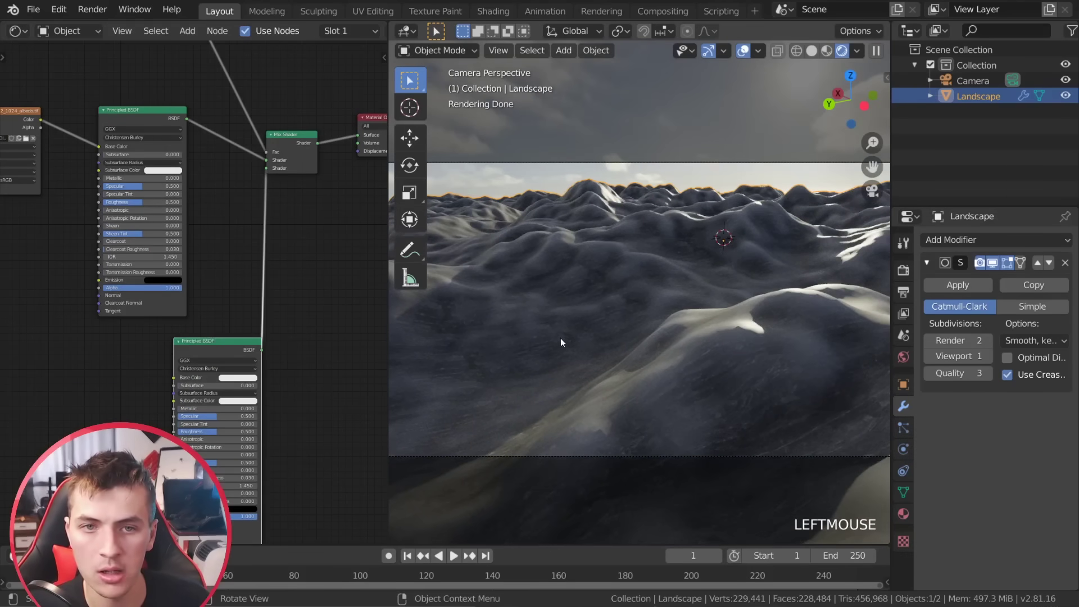
# Orbit around the landscape to inspect the snowy highlights on the hills.
pyautogui.middleClick(198, 224)
pyautogui.scroll(3)
pyautogui.middleClick(252, 217)
pyautogui.click(259, 179)
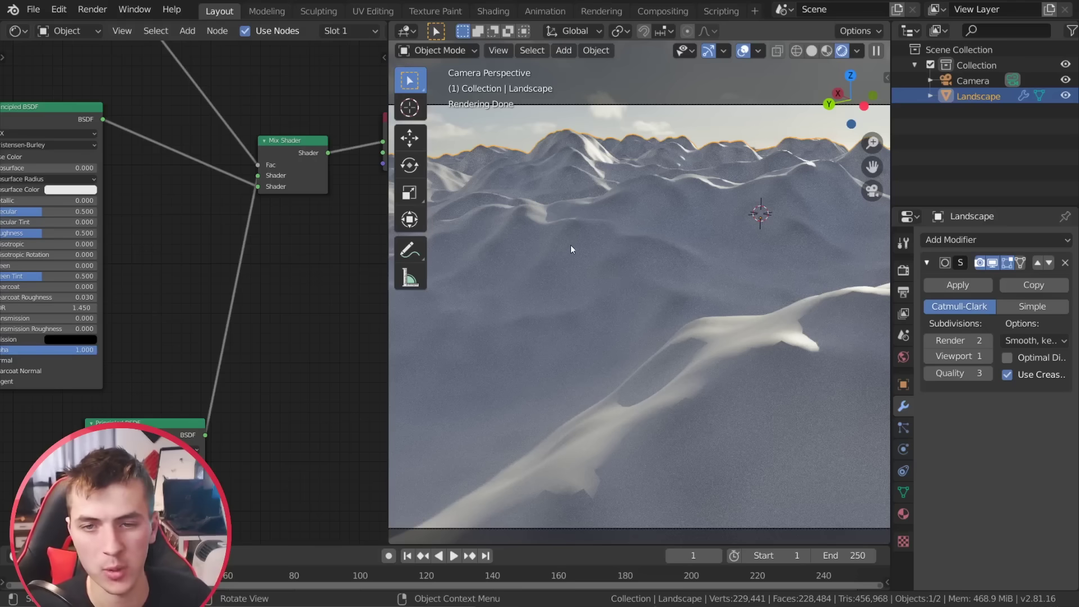
pyautogui.scroll(-3)
pyautogui.middleClick(222, 193)
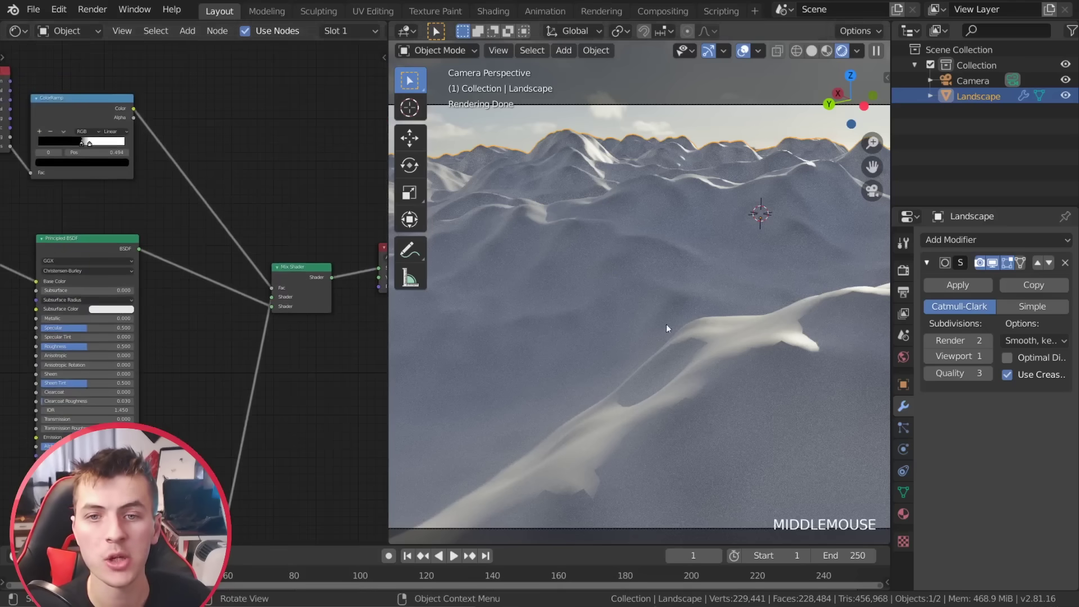
pyautogui.scroll(3)
pyautogui.press('shift+a')
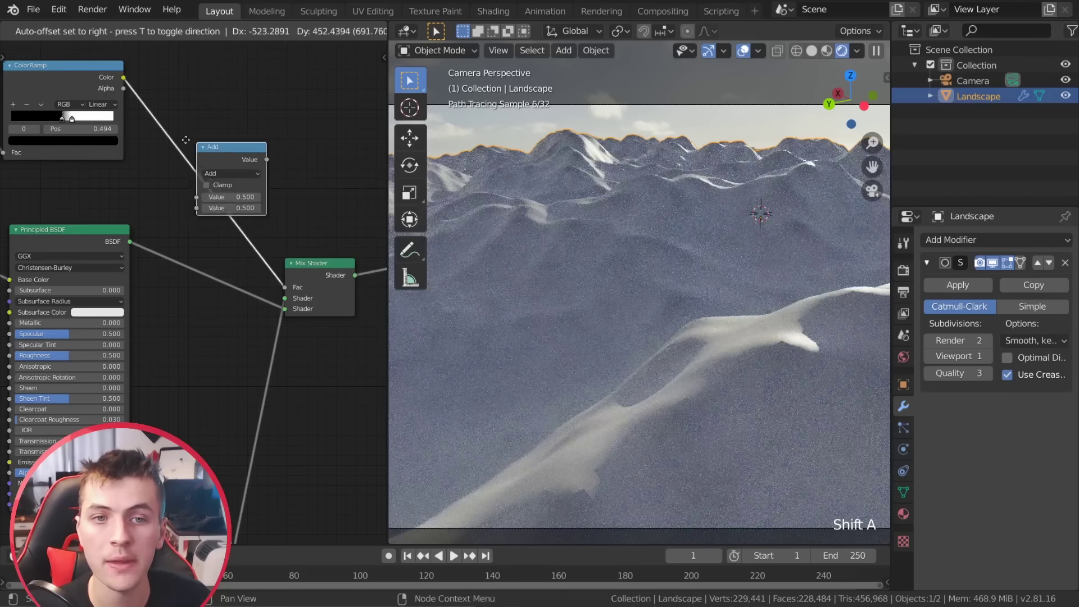
pyautogui.scroll(-3)
pyautogui.click(211, 199)
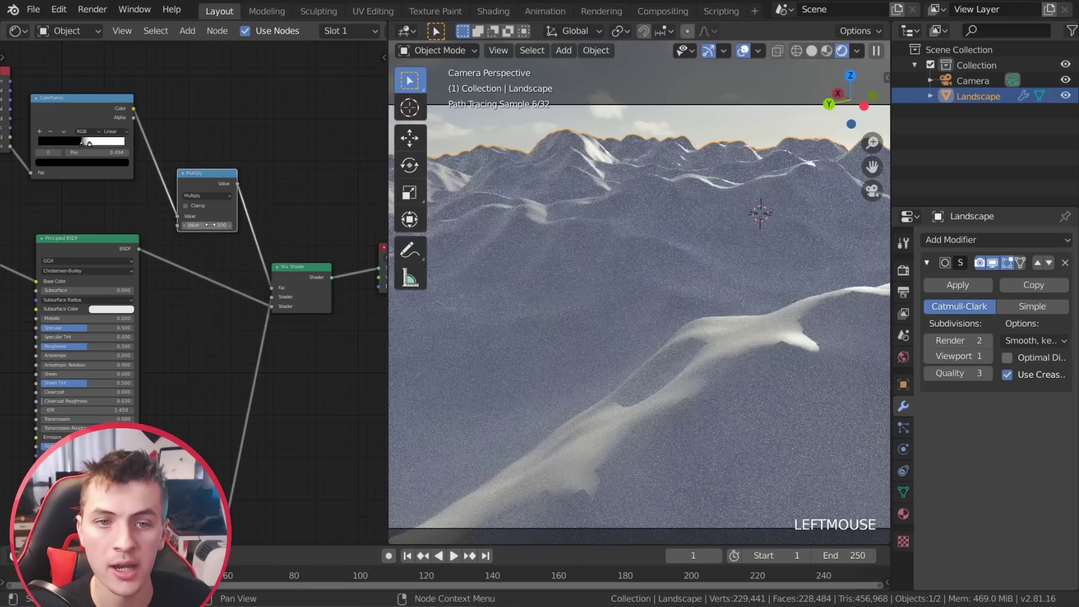
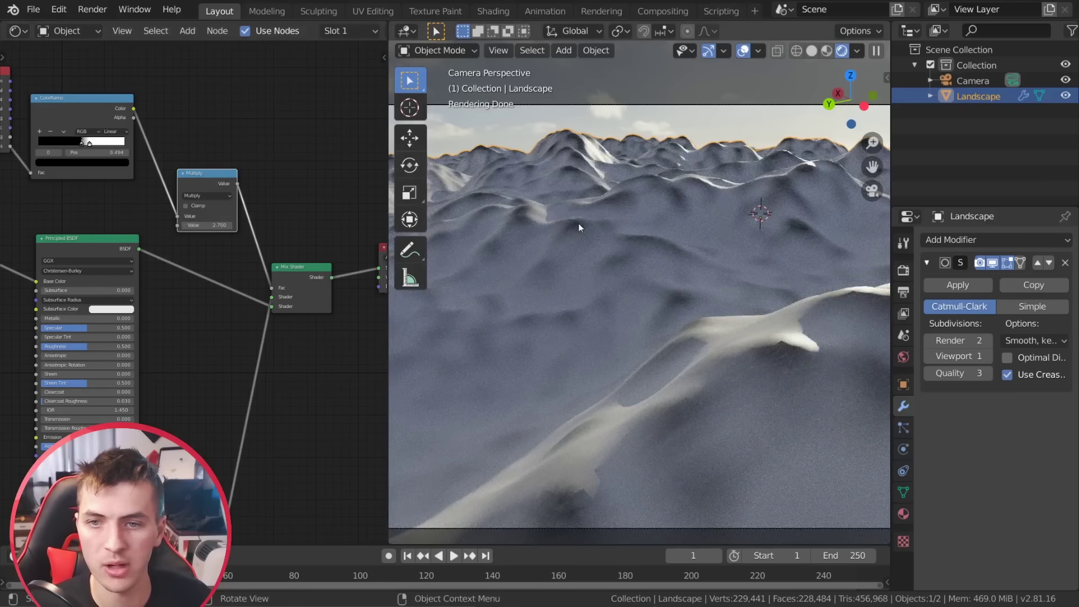
pyautogui.middleClick(166, 188)
pyautogui.scroll(3)
pyautogui.click(127, 109)
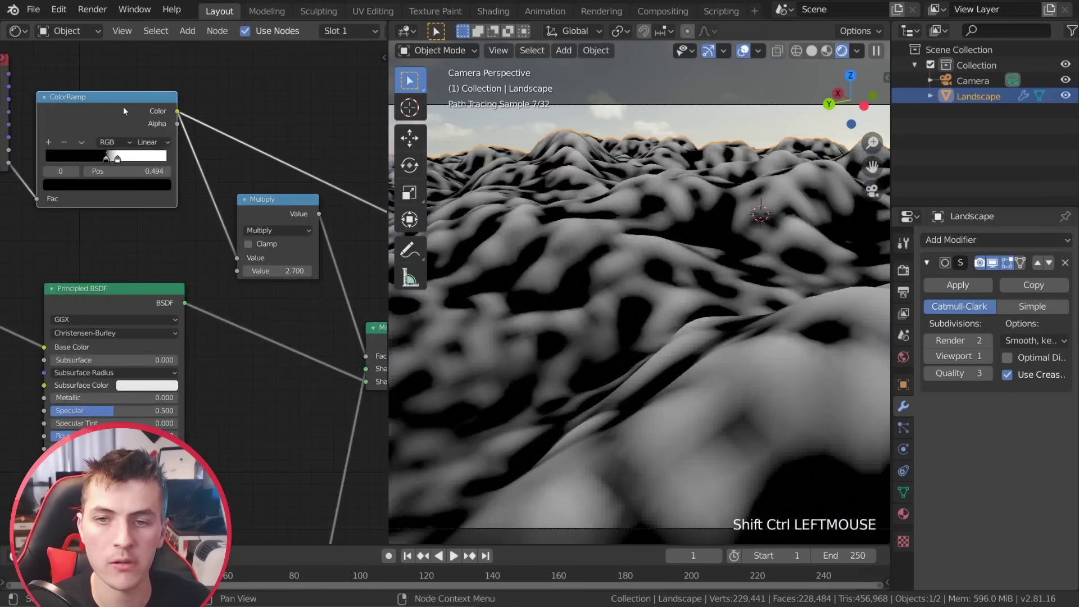
pyautogui.middleClick(111, 138)
pyautogui.middleClick(194, 299)
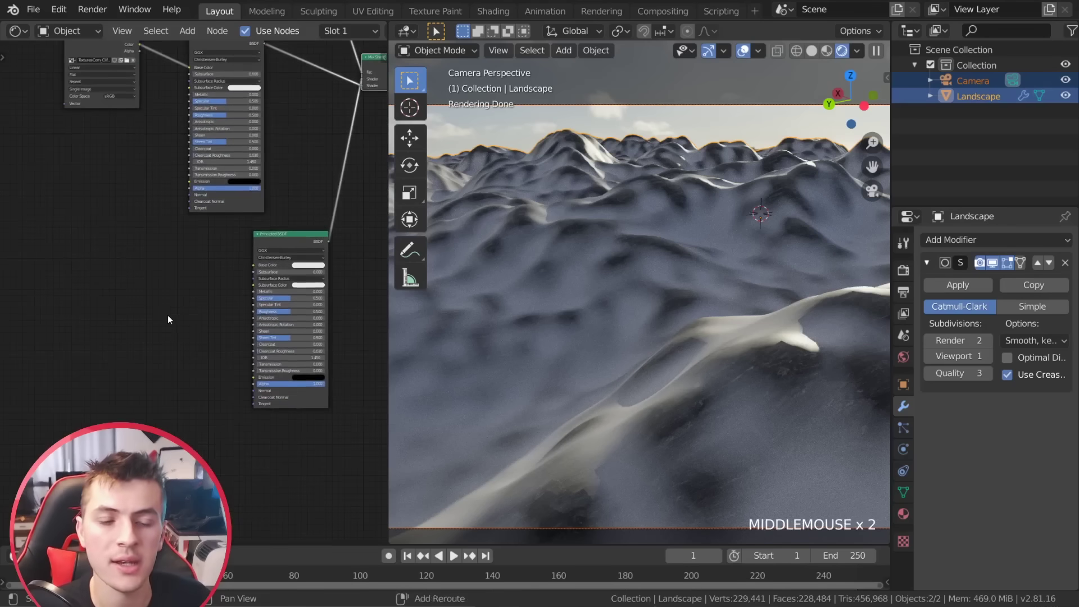
# Add an Image Texture with the CliffRock albedo photo feeding the rock BSDF's Base Color.
pyautogui.press('shift+a')
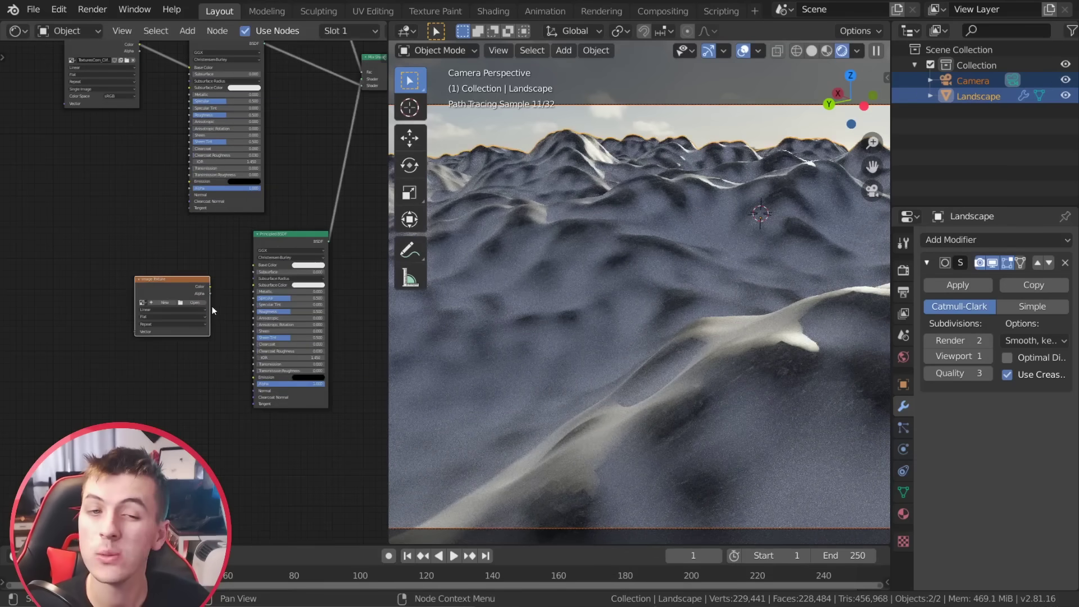
pyautogui.click(207, 305)
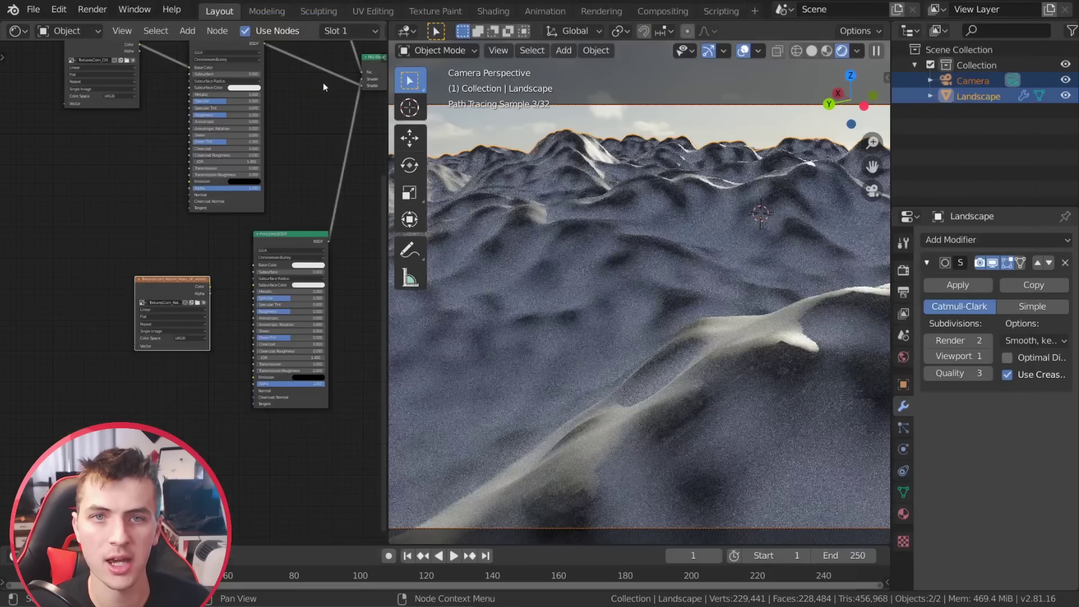
pyautogui.click(217, 289)
pyautogui.click(300, 240)
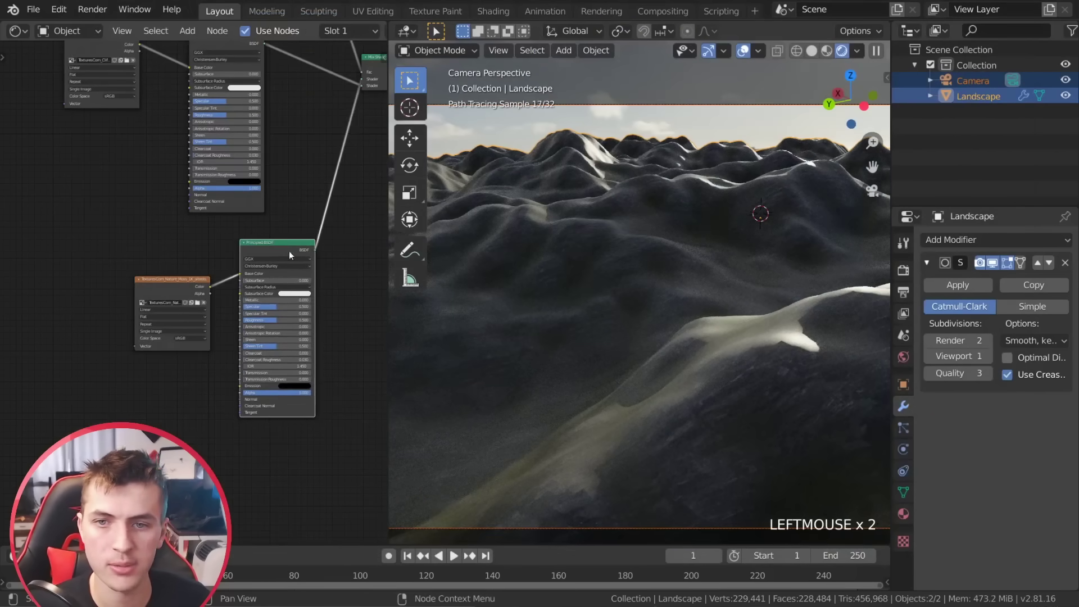
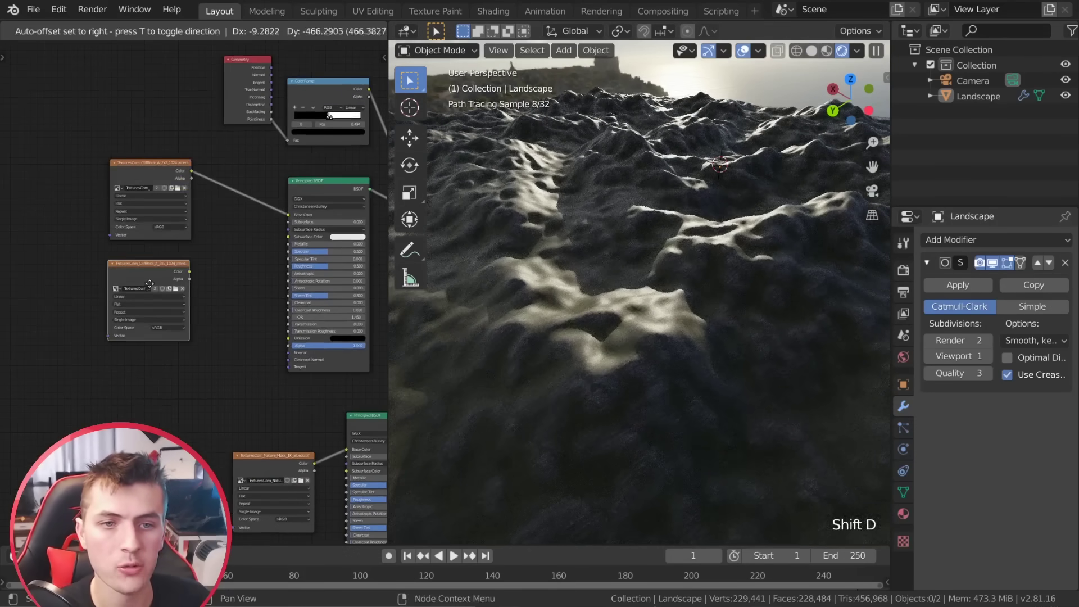
# Load the cliff rock roughness image and set its colour space to Non-Color.
pyautogui.click(179, 291)
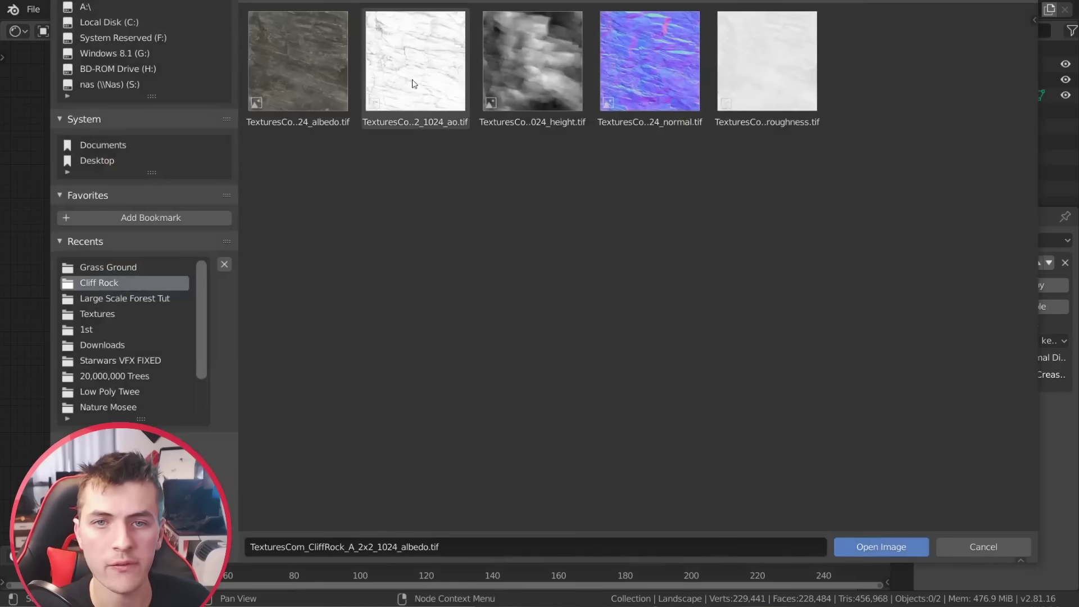
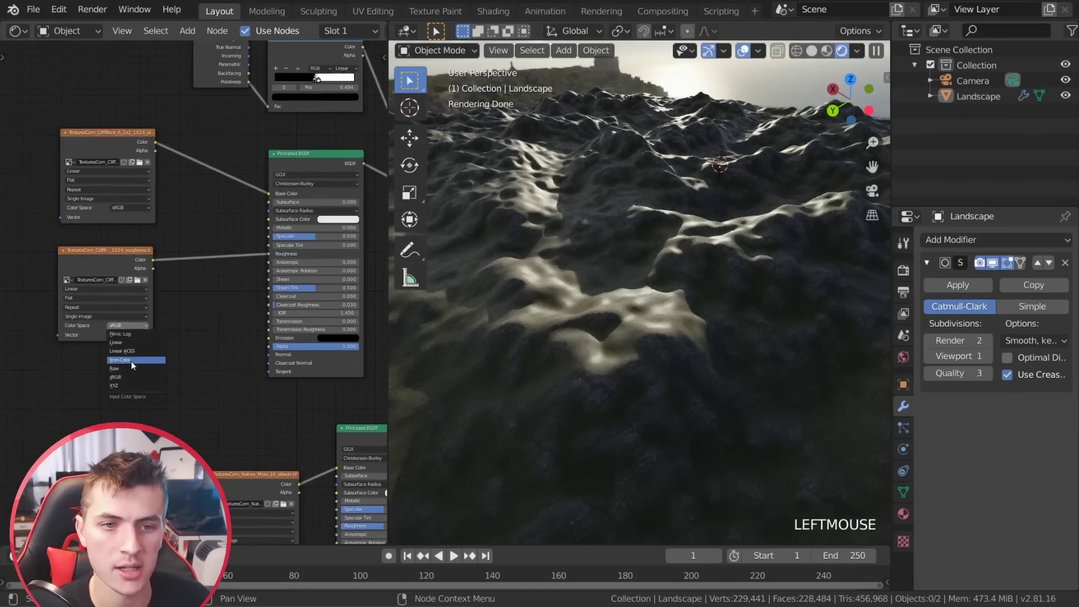
pyautogui.click(131, 396)
pyautogui.click(91, 365)
# Add a Normal Map node between the normal texture and the shader's Normal input.
pyautogui.press('shift+a')
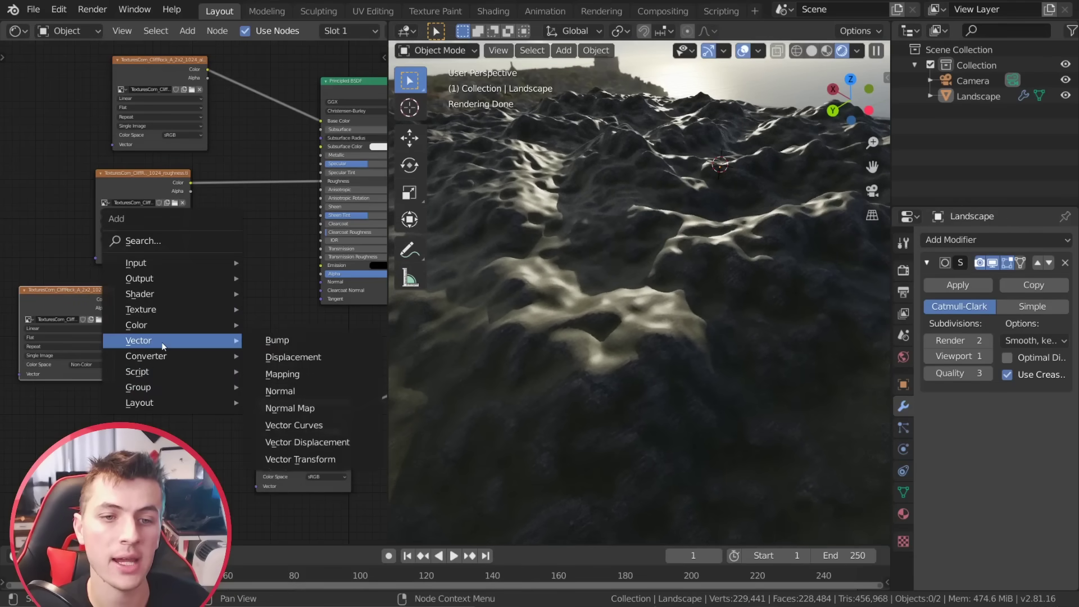
pyautogui.click(128, 306)
pyautogui.click(230, 301)
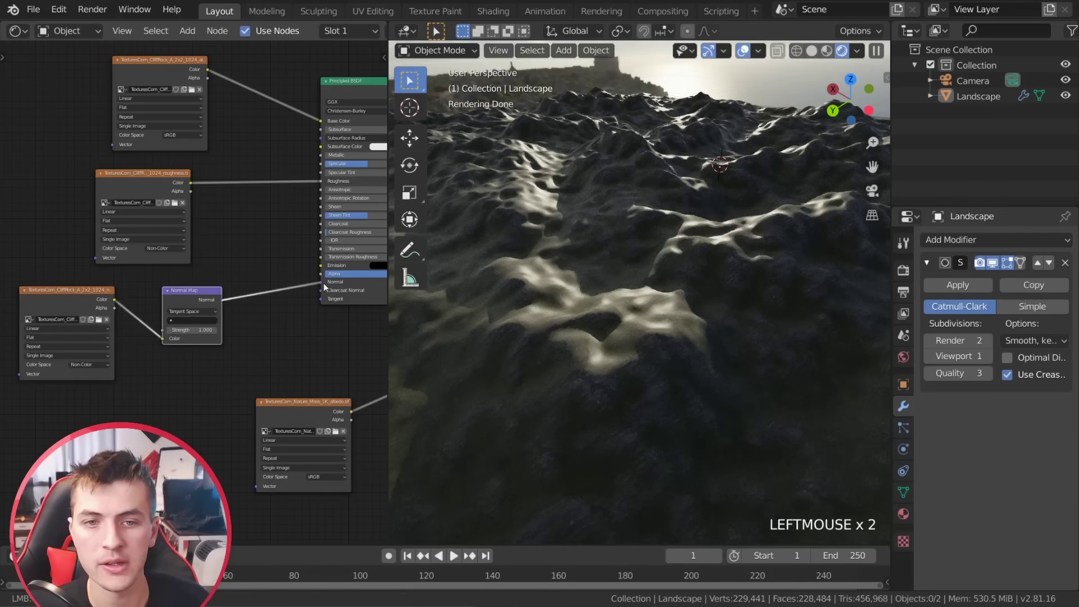
pyautogui.middleClick(308, 322)
pyautogui.scroll(3)
pyautogui.middleClick(564, 407)
pyautogui.scroll(-3)
# Orbit for a closer look at the rocky hills and pan back toward the mix shader.
pyautogui.middleClick(684, 290)
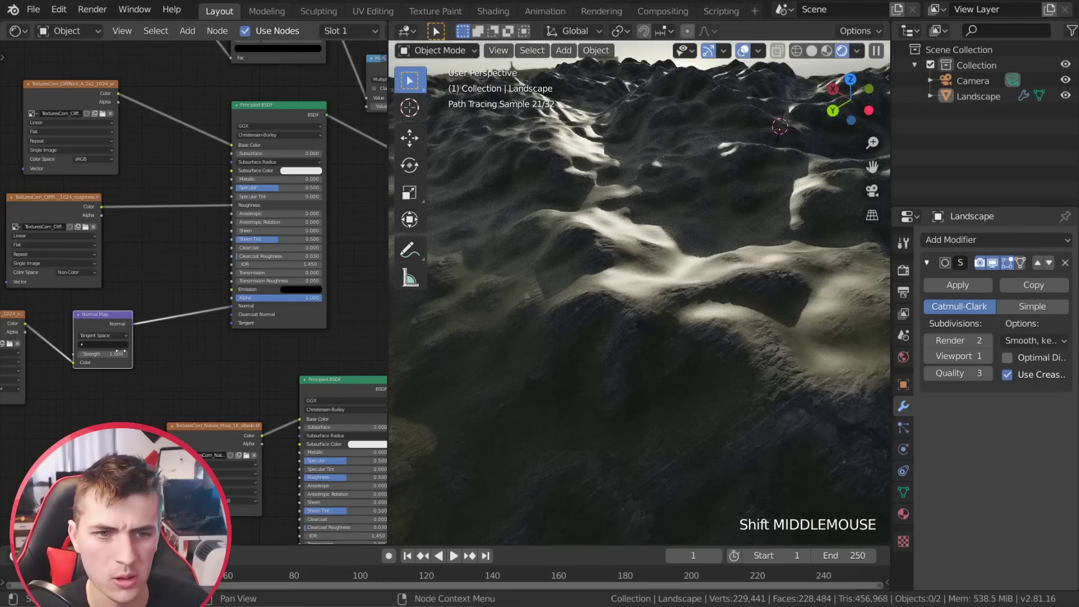
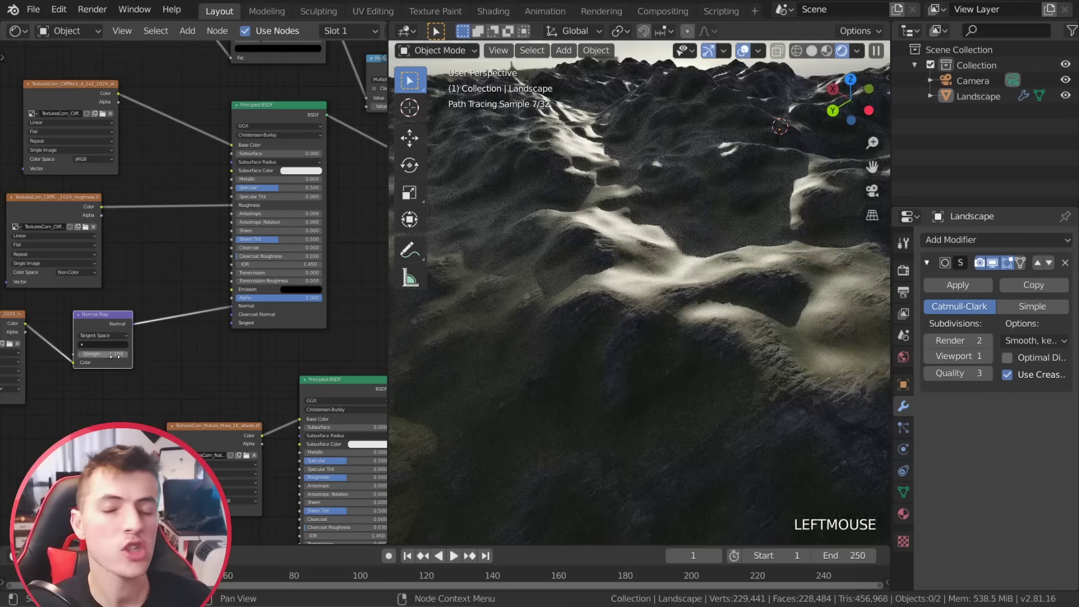
pyautogui.scroll(-3)
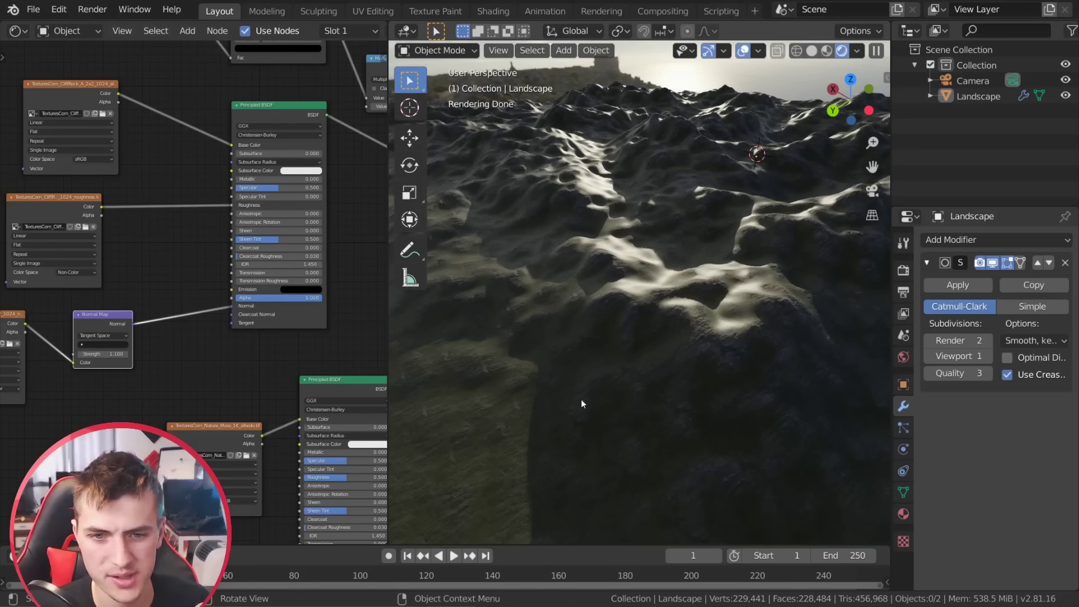
pyautogui.middleClick(248, 389)
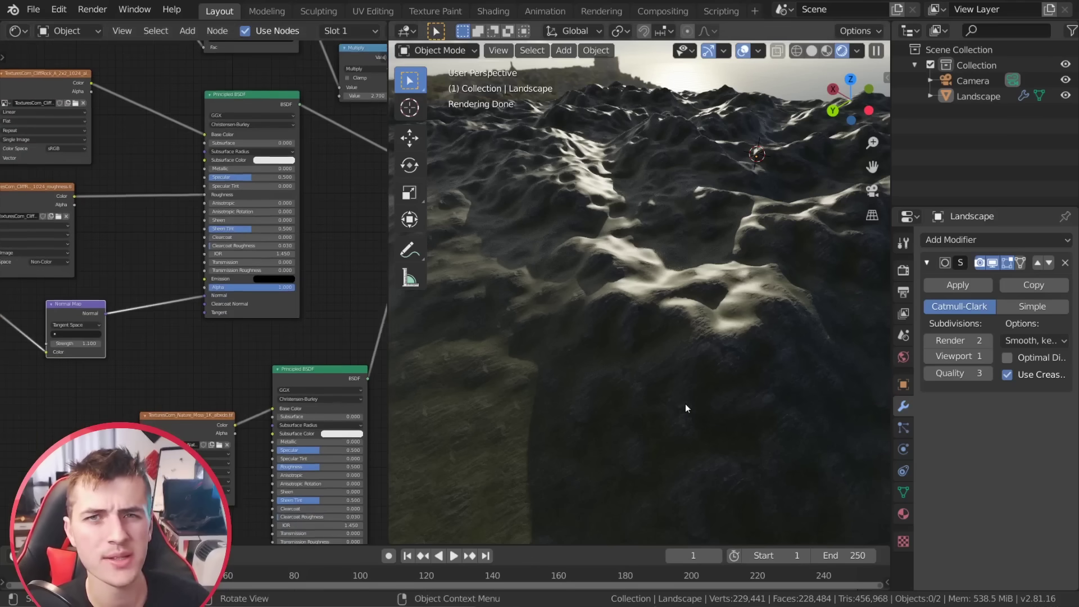
pyautogui.scroll(-3)
pyautogui.middleClick(189, 338)
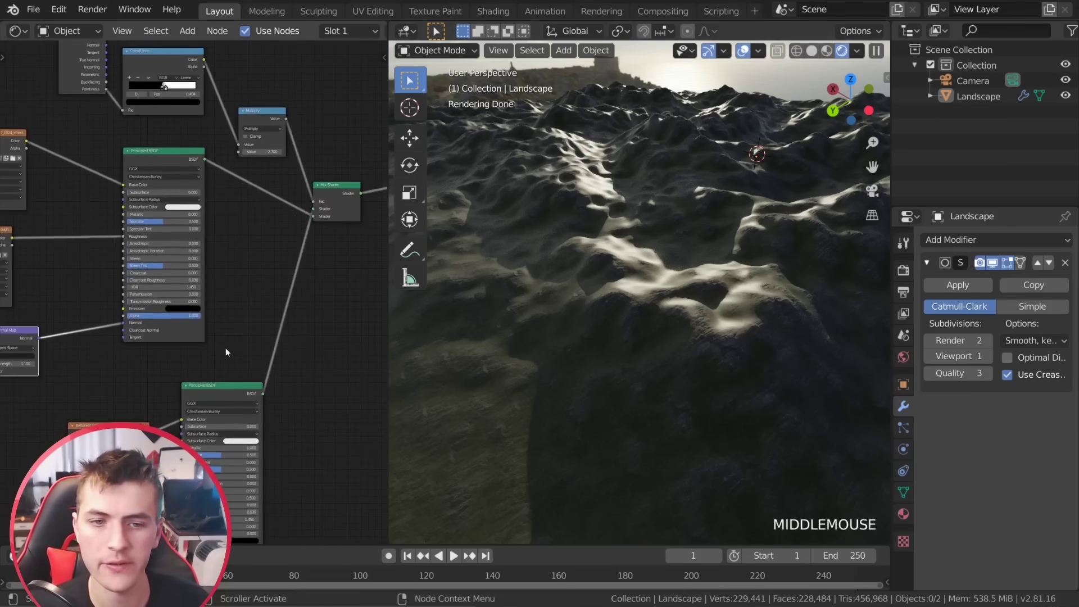
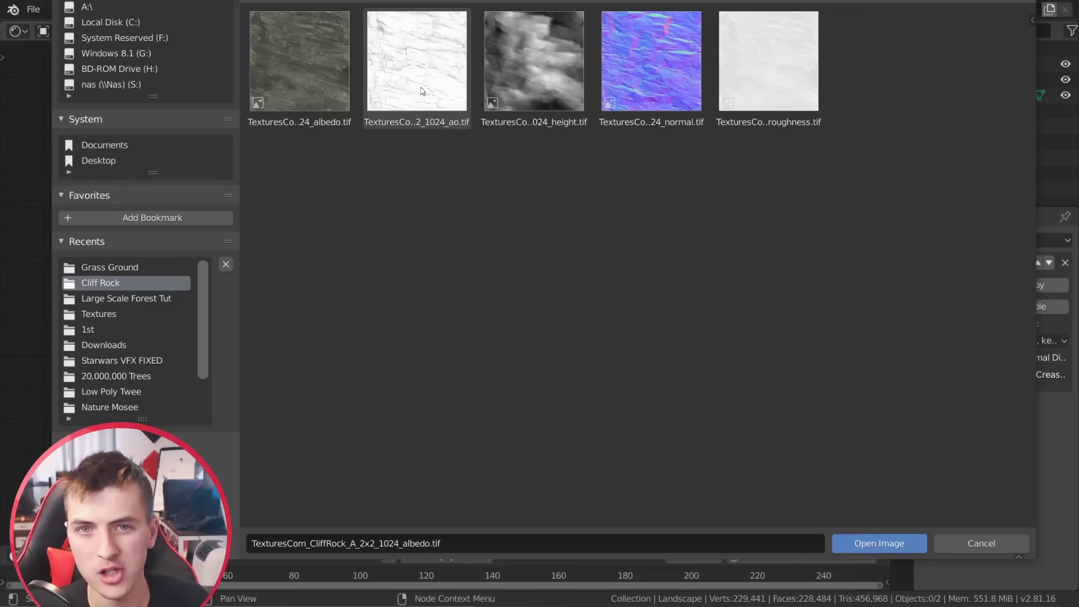
# Add a MixRGB set to Multiply combining the albedo with the cliff rock AO texture.
pyautogui.scroll(3)
pyautogui.press('shift+a')
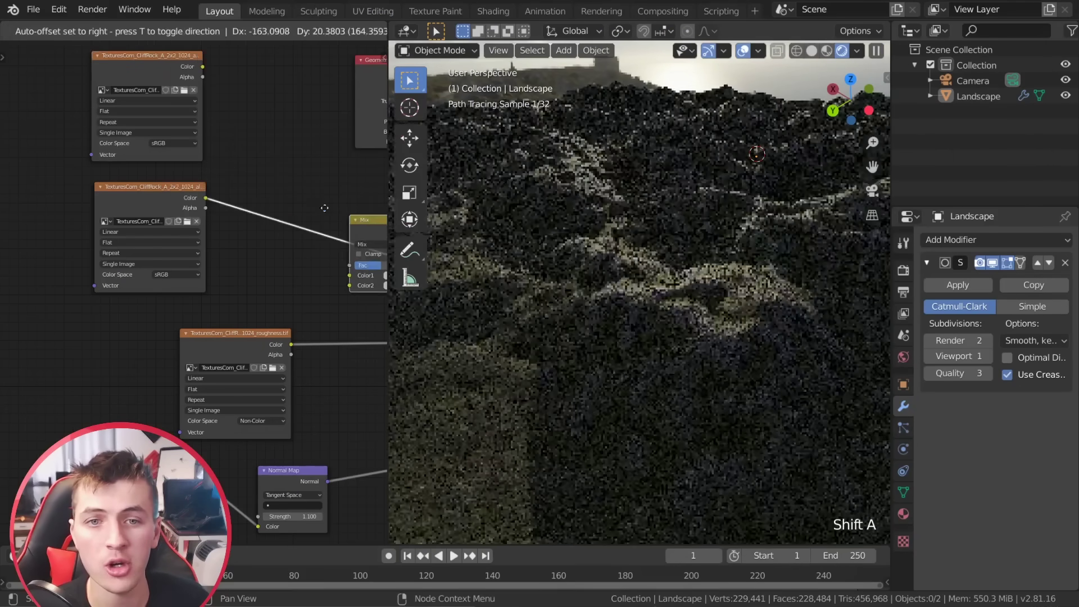
pyautogui.click(303, 195)
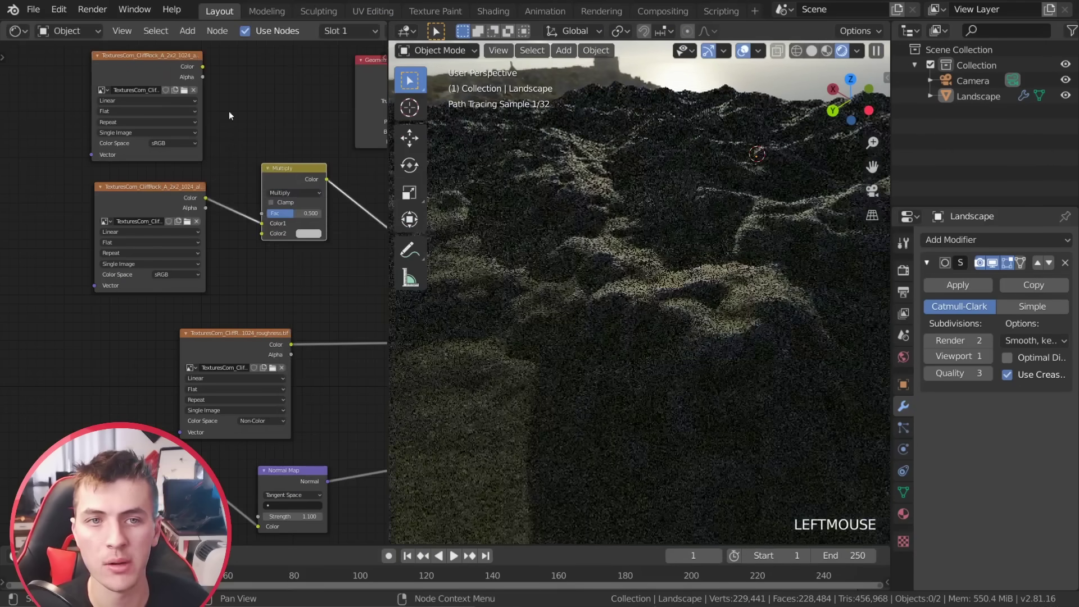
pyautogui.click(206, 67)
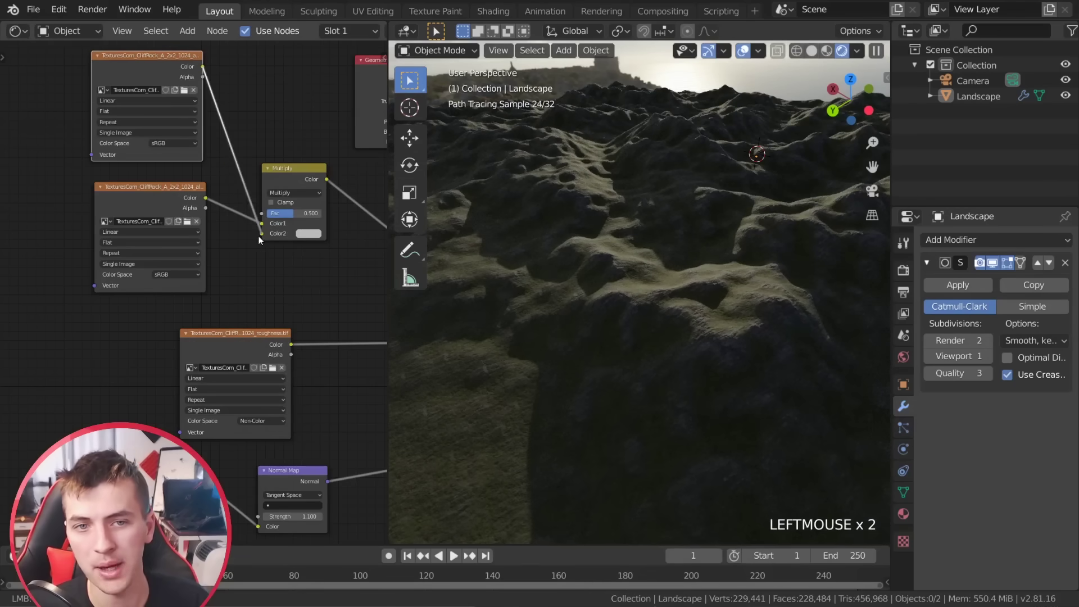
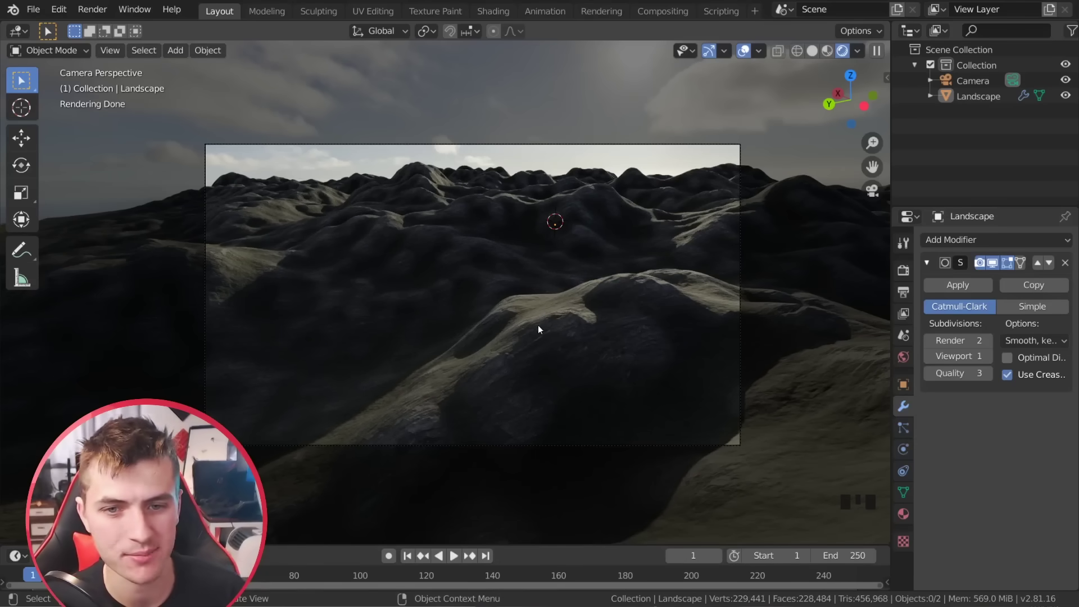
# Orbit and zoom around the finished rocky terrain, then head to File > Append for the tree folder.
pyautogui.scroll(-3)
pyautogui.moveTo(532, 322); pyautogui.dragTo(410, 356)
pyautogui.scroll(-3)
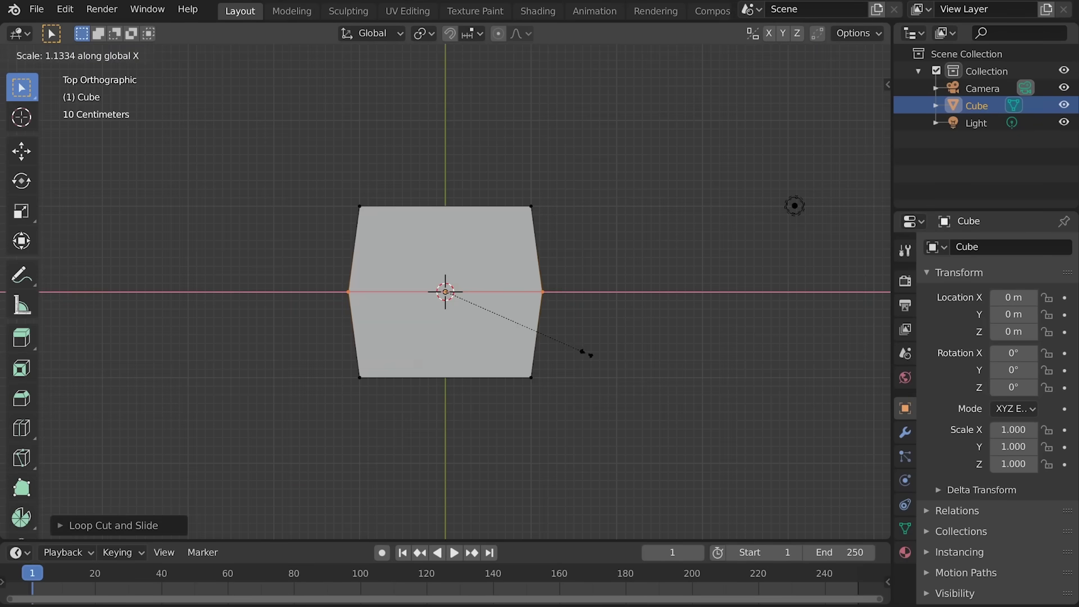
pyautogui.scroll(-3)
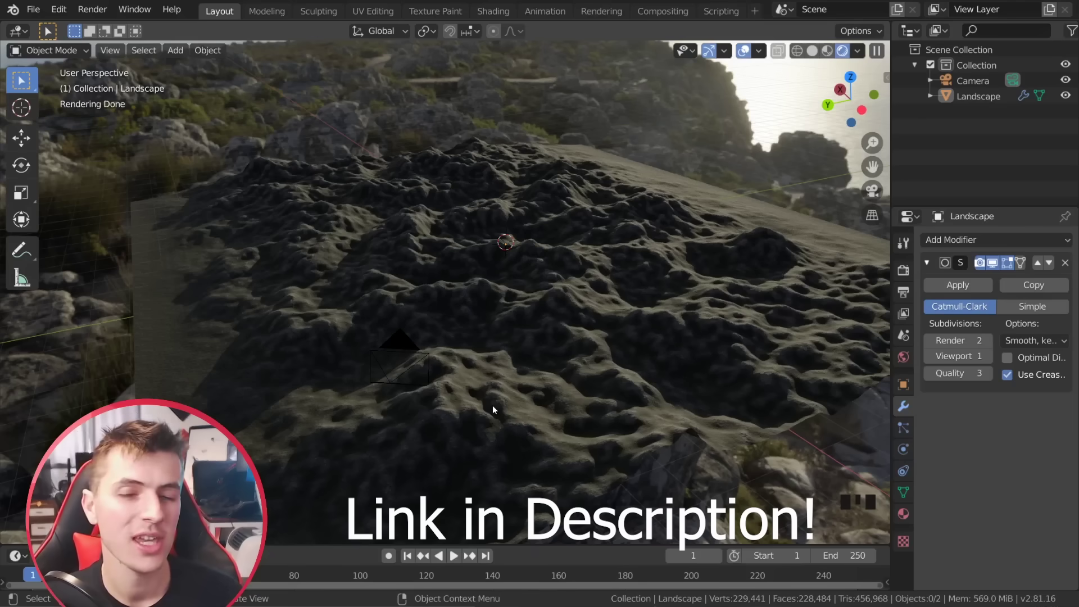
pyautogui.moveTo(406, 377); pyautogui.dragTo(482, 349)
pyautogui.scroll(3)
pyautogui.rightClick(240, 328)
pyautogui.rightClick(234, 323)
pyautogui.rightClick(210, 326)
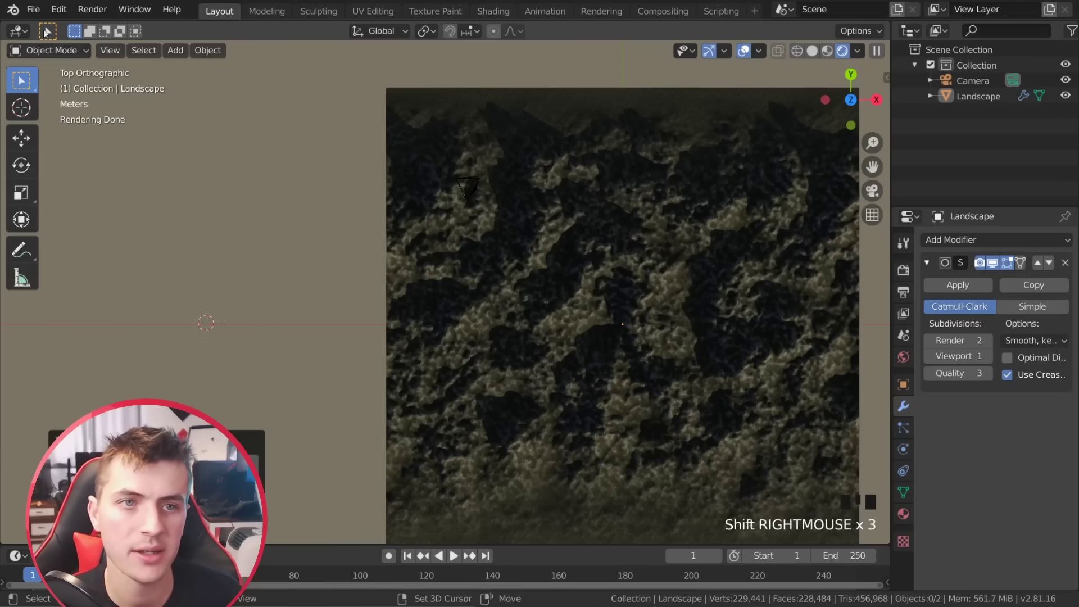
# Select Berrynew, Cube.001 and Twee in Low Tree.blend and append them into the scene.
pyautogui.moveTo(183, 24); pyautogui.dragTo(90, 188)
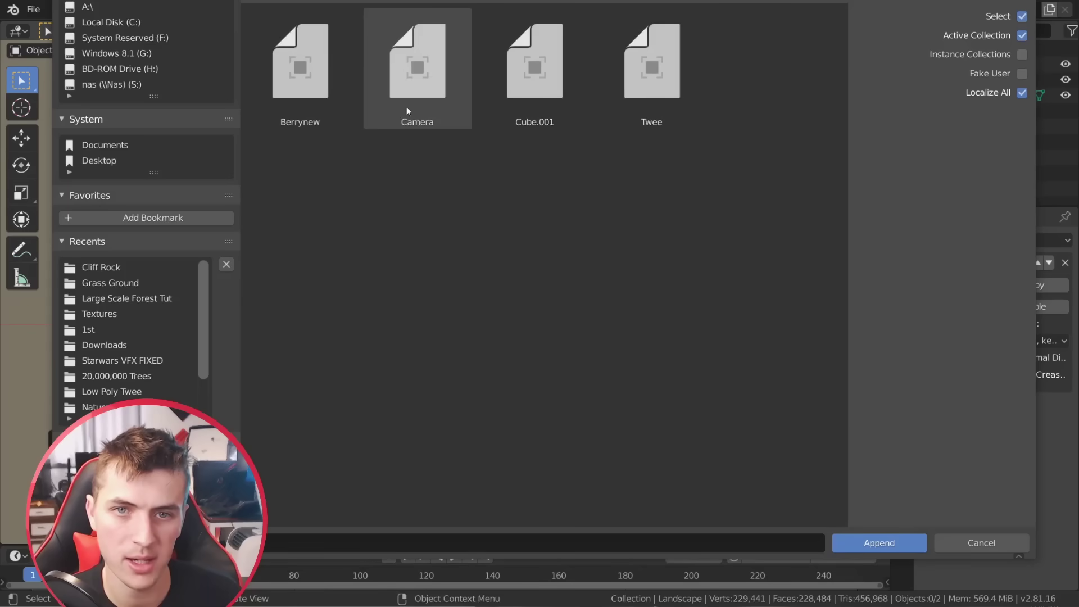
pyautogui.scroll(3)
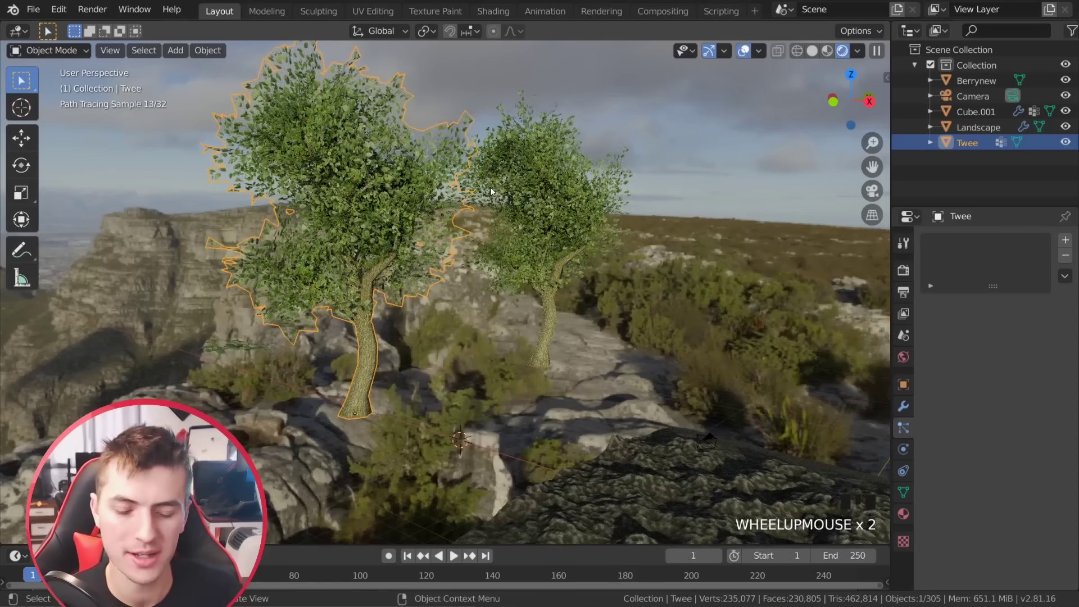
pyautogui.scroll(-3)
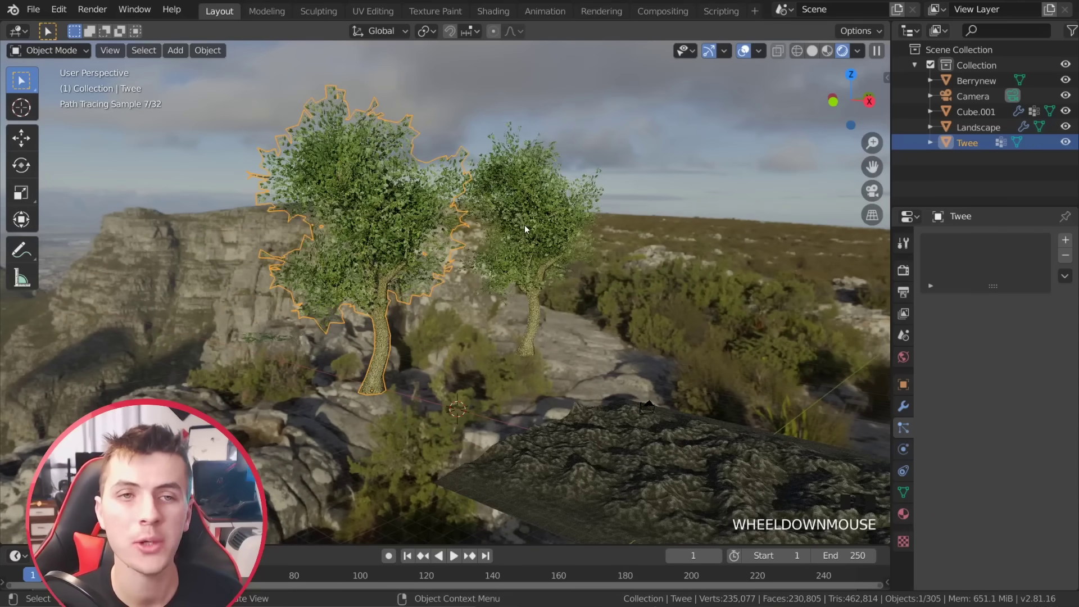
# From front view rotate and move the tree, then remove the bare tree's particle system.
pyautogui.press('KP_1')
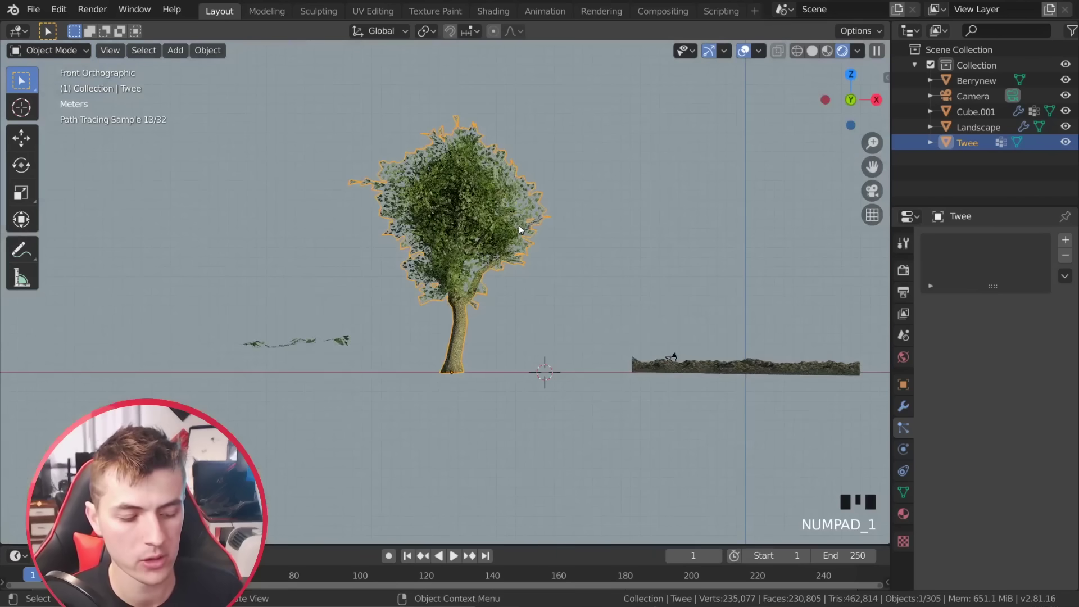
pyautogui.press('r')
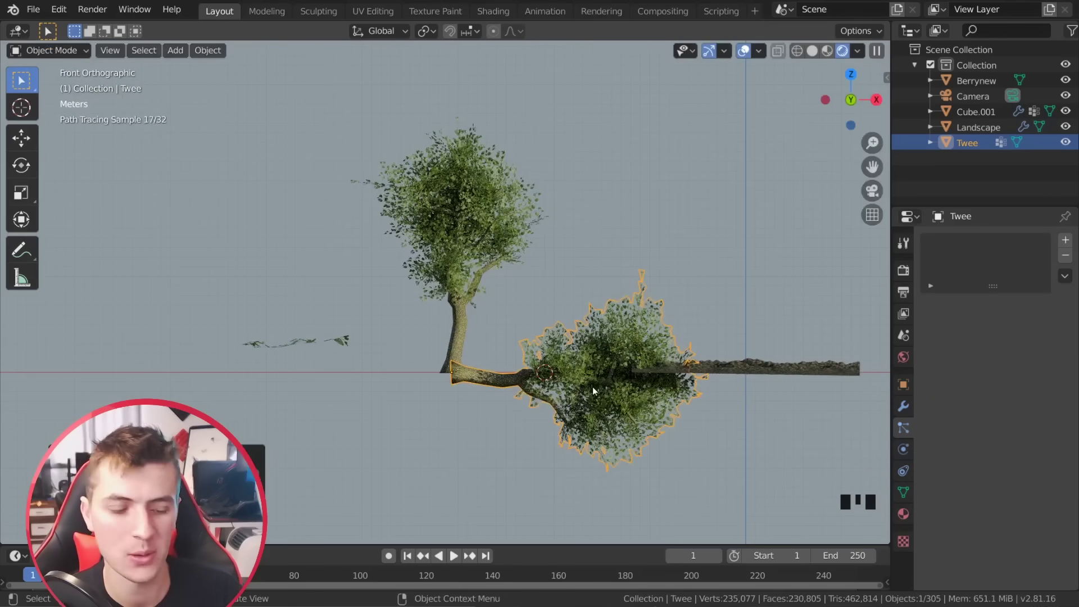
pyautogui.press('g')
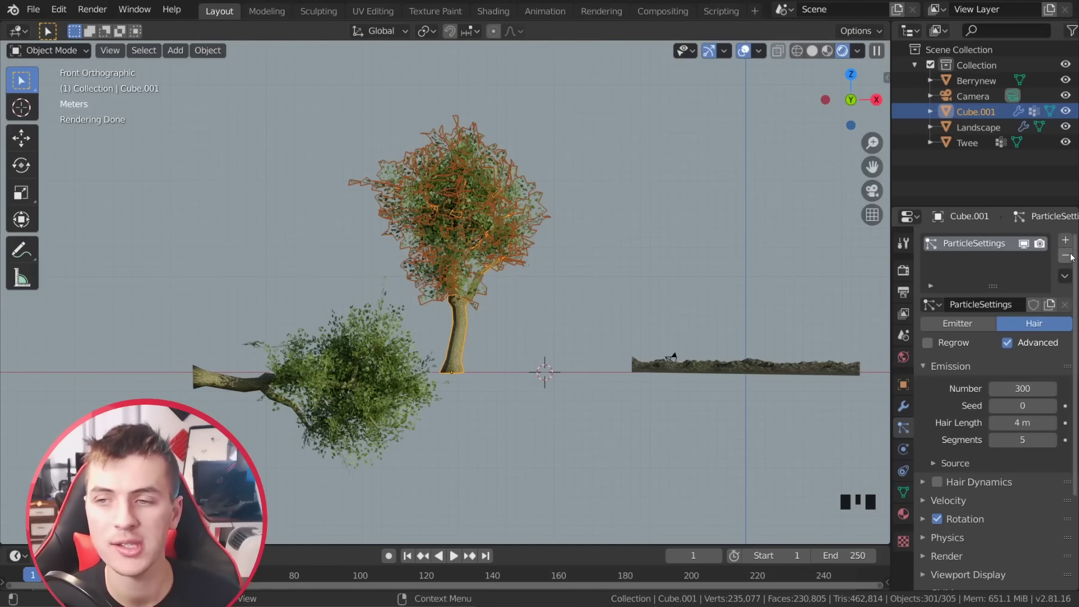
pyautogui.click(1073, 256)
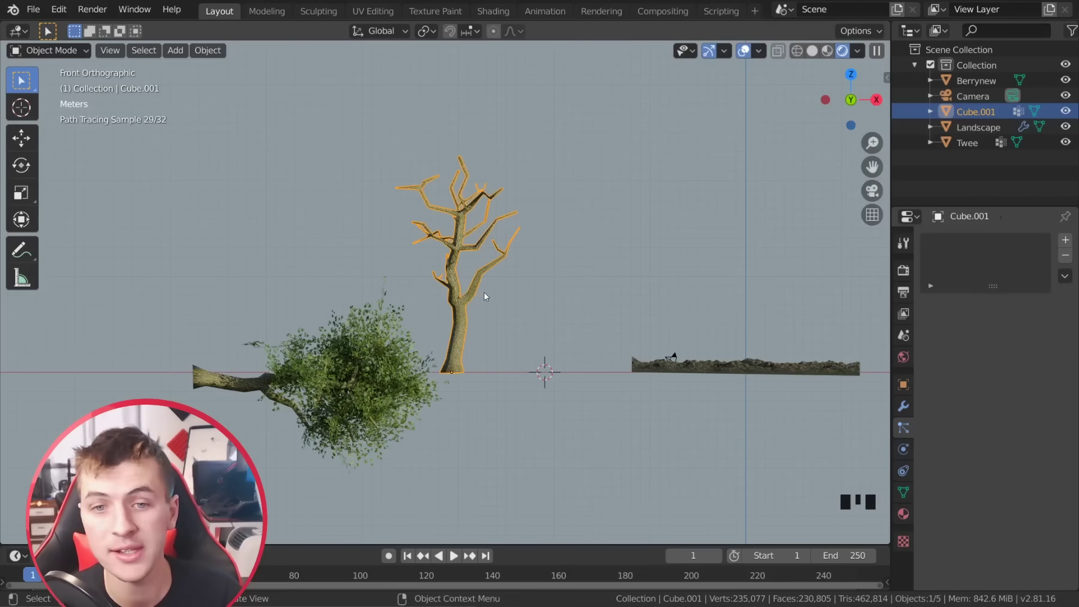
# Tip the bare tree onto its side, move it above the leafy tree and scale it larger.
pyautogui.moveTo(563, 280); pyautogui.dragTo(478, 255)
pyautogui.press('r')
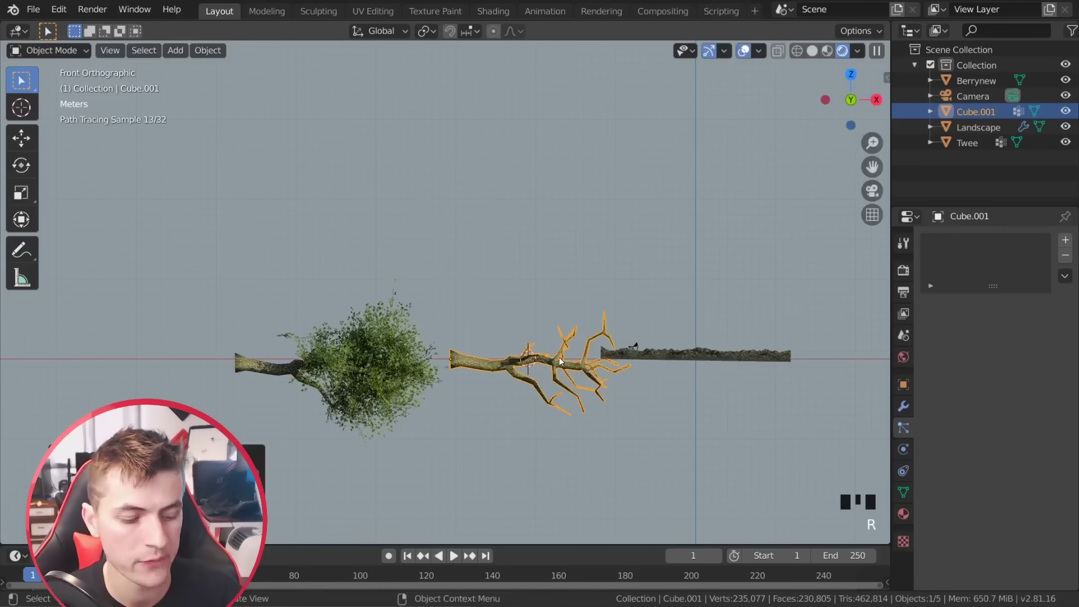
pyautogui.press('g')
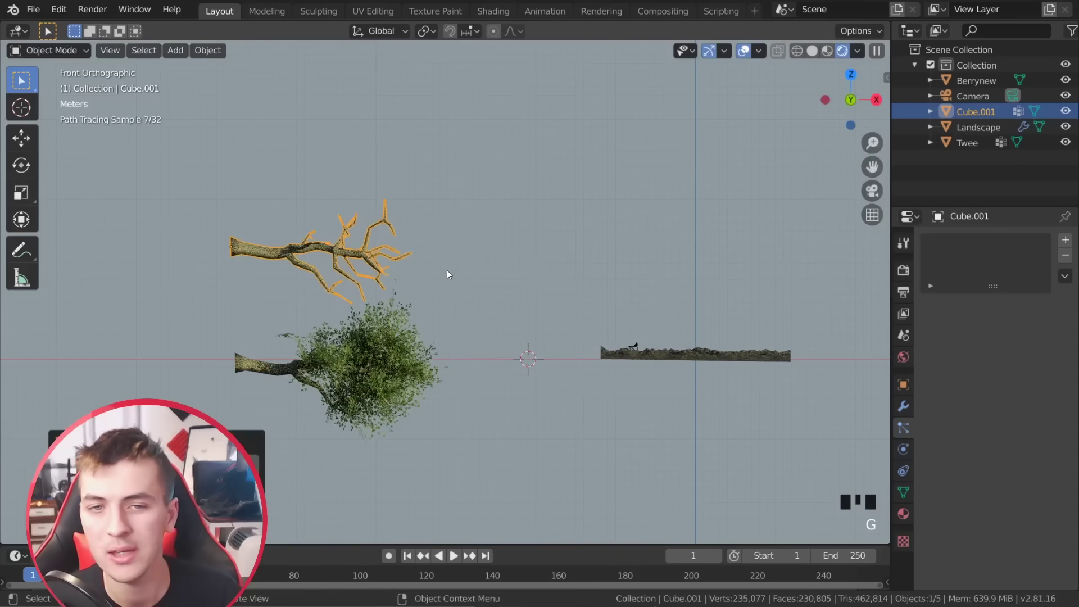
pyautogui.press('s')
pyautogui.press('s')
pyautogui.click(384, 257)
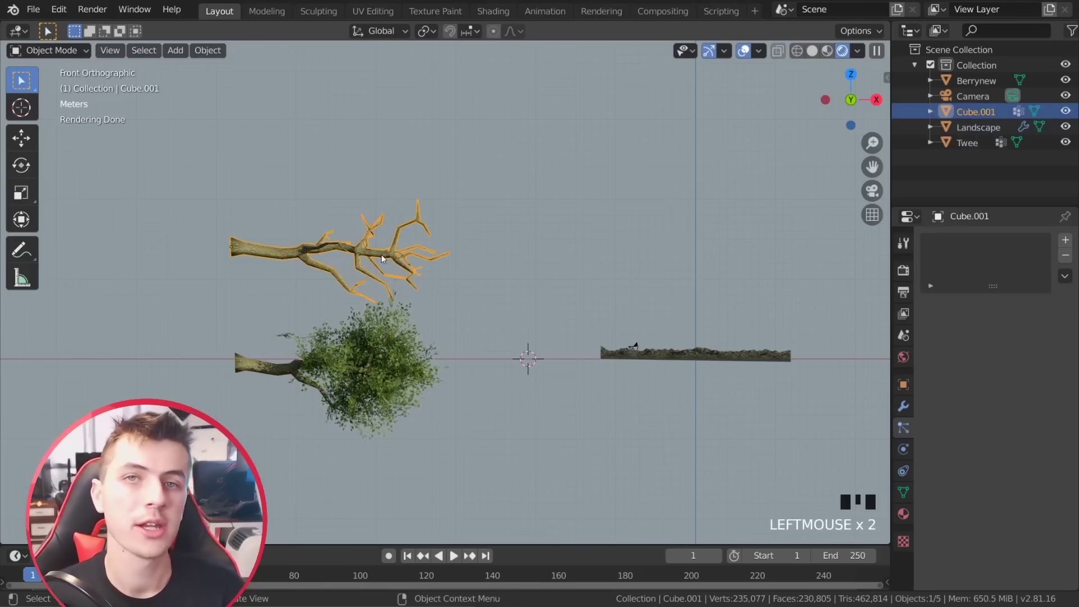
pyautogui.click(392, 360)
pyautogui.scroll(3)
pyautogui.press('a')
pyautogui.press('a')
# Select the leafy tree and add the bare tree to the selection.
pyautogui.click(361, 393)
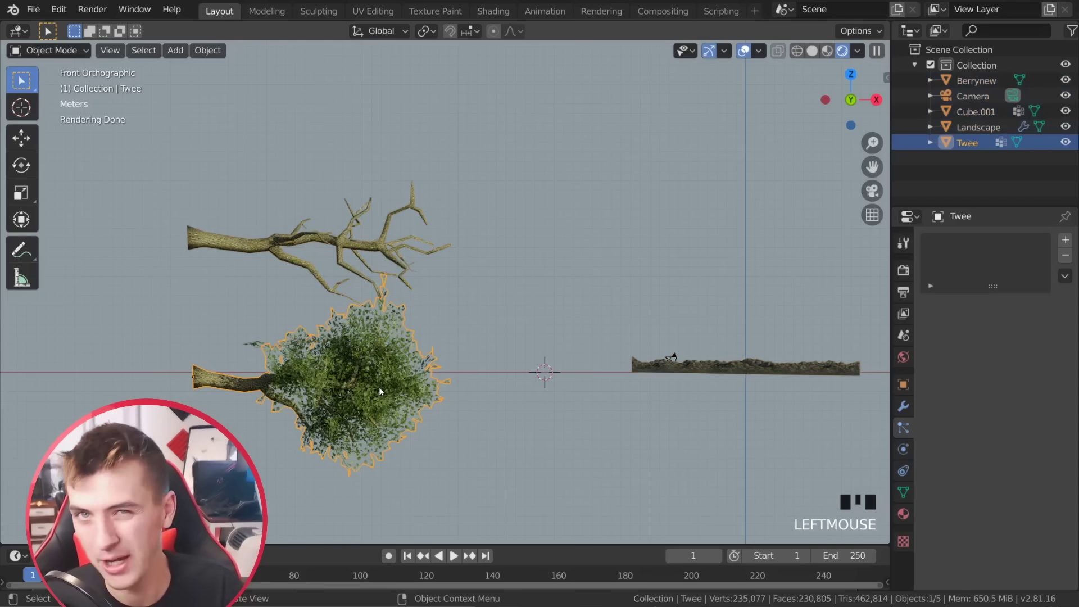
pyautogui.click(363, 253)
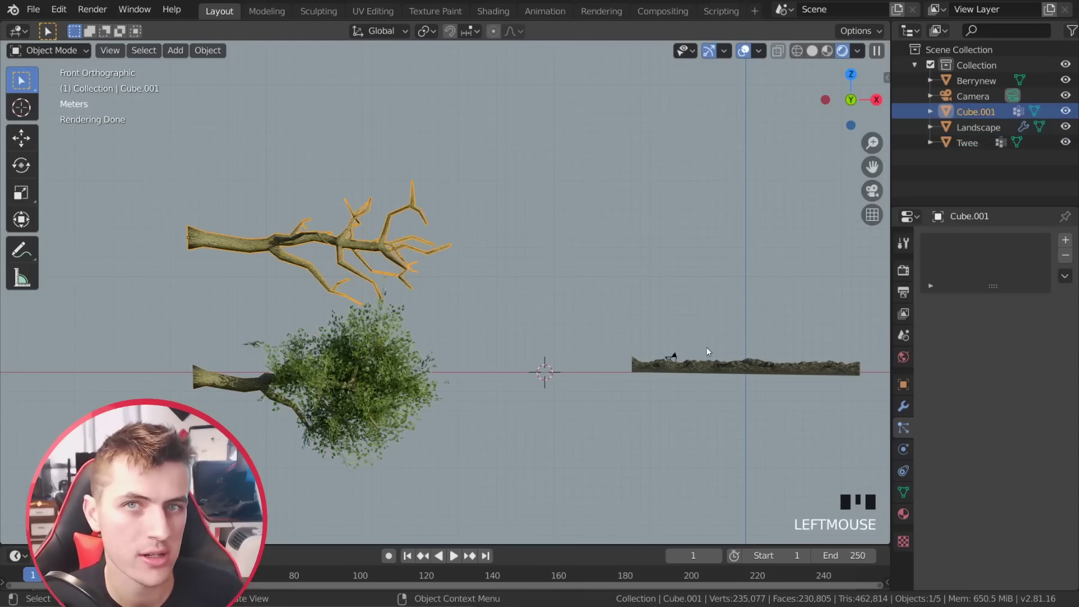
pyautogui.doubleClick(349, 246)
pyautogui.click(235, 346)
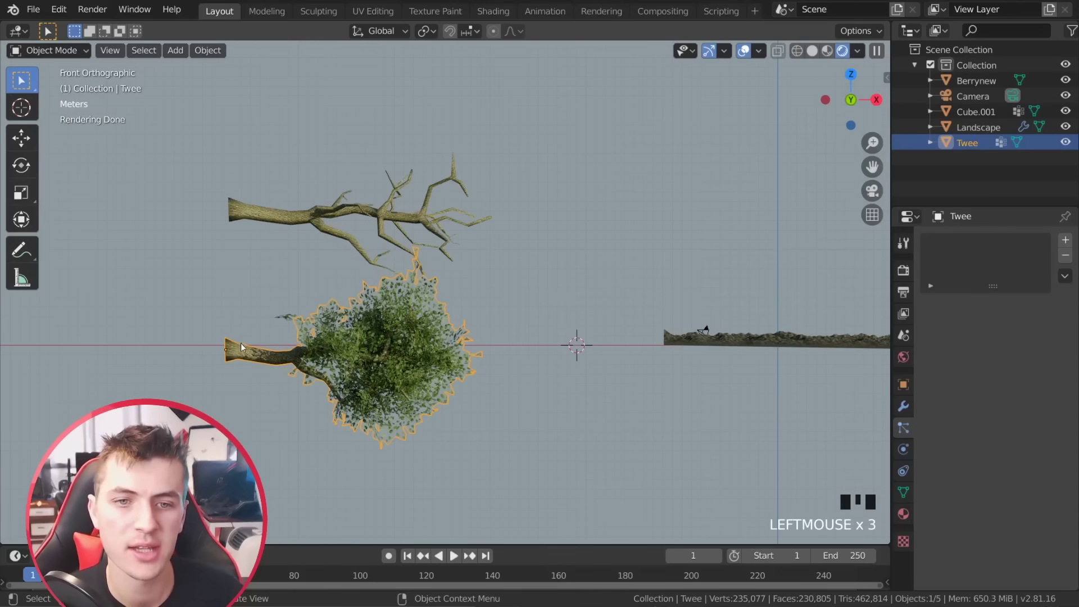
pyautogui.click(274, 214)
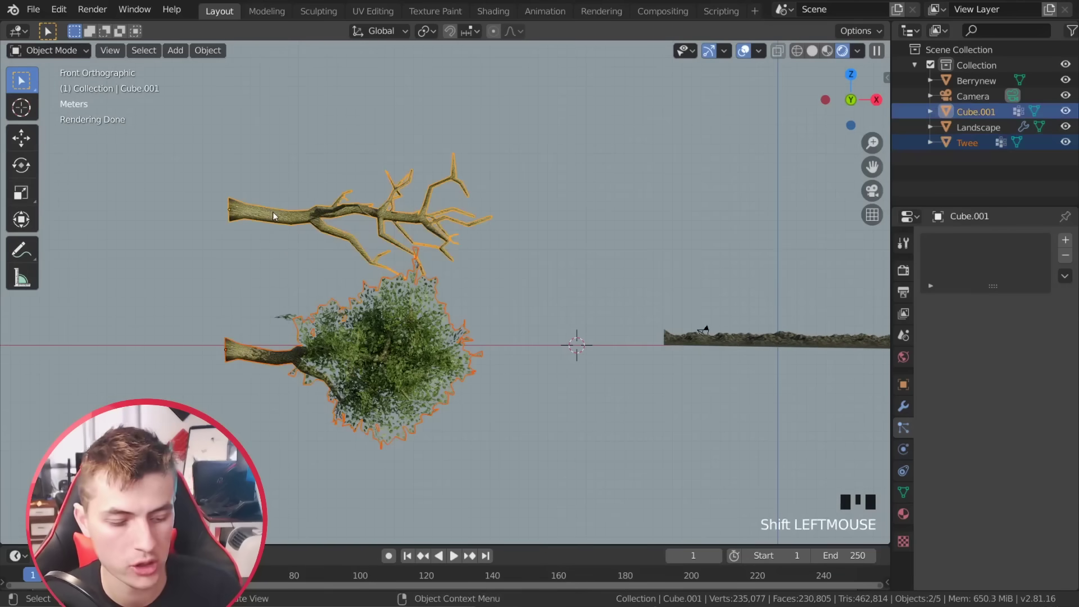
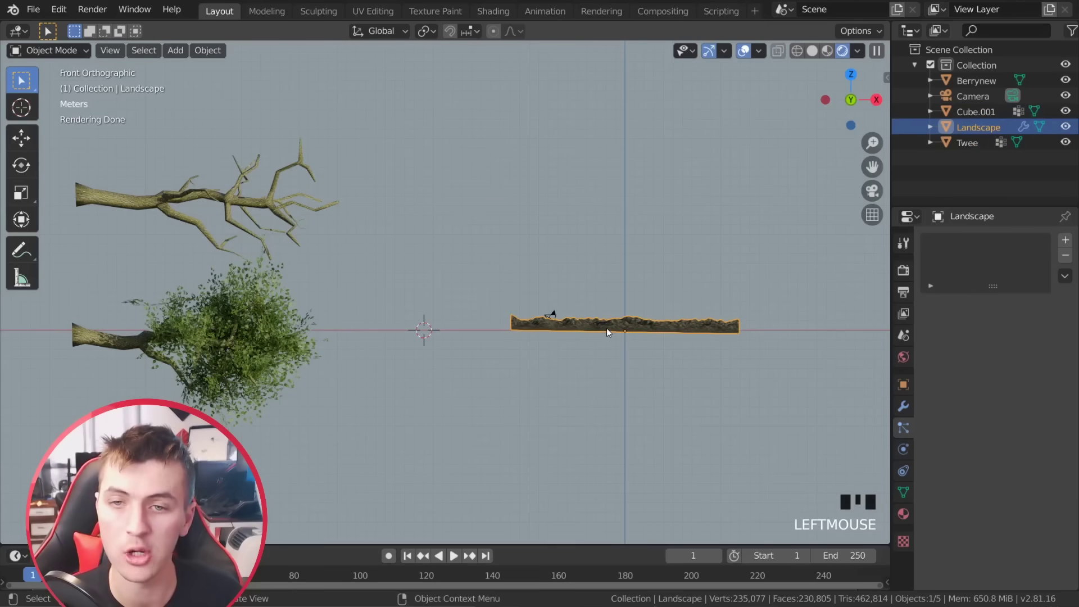
pyautogui.click(557, 316)
# In camera view, add a new hair particle system to the Landscape in Particle Properties.
pyautogui.press('KP_0')
pyautogui.scroll(3)
pyautogui.press('a')
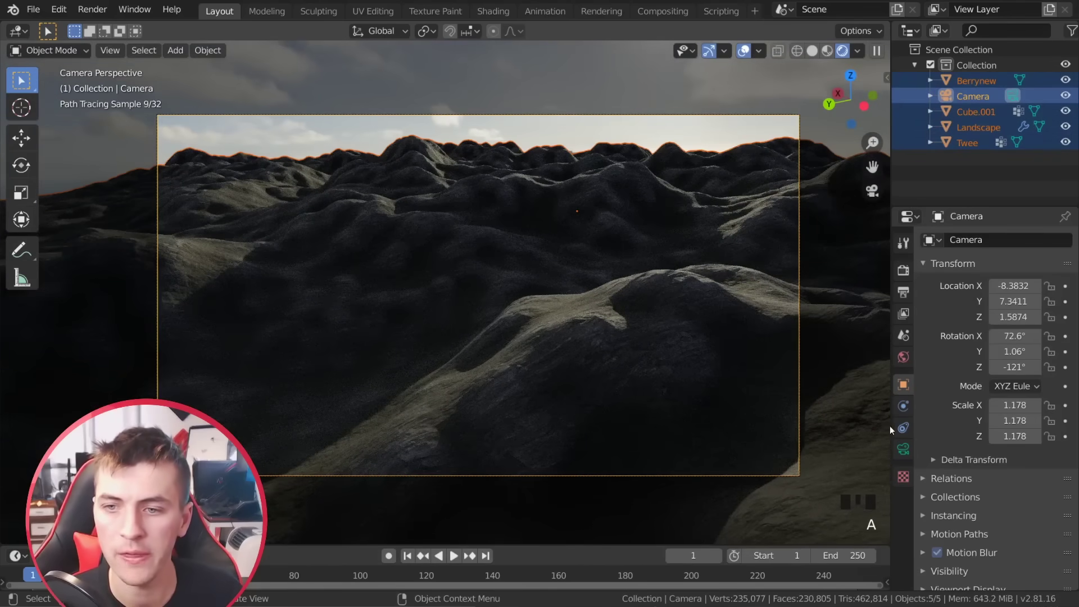
pyautogui.click(734, 317)
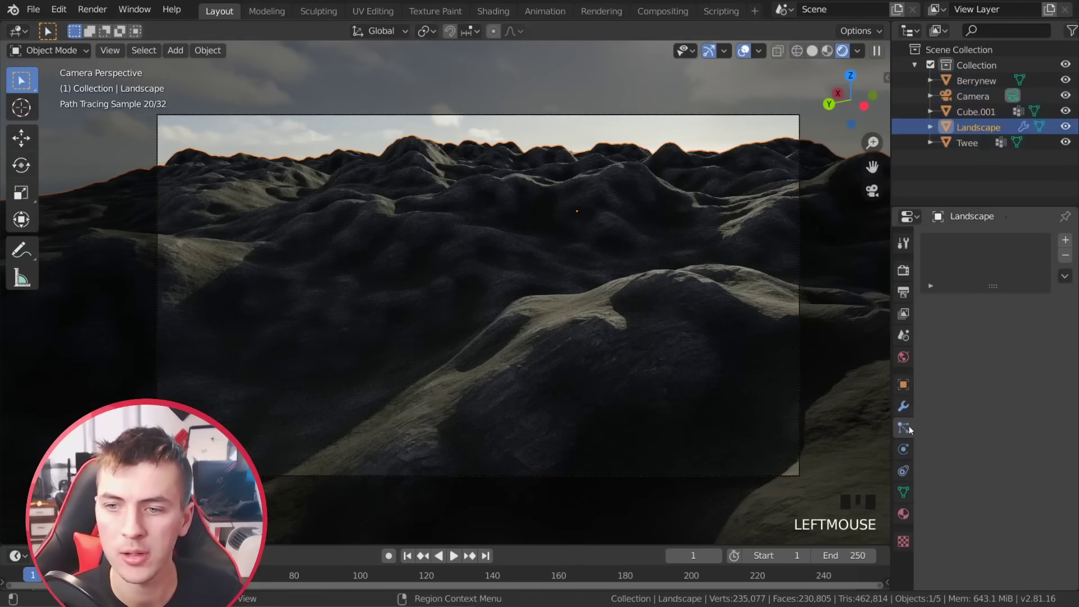
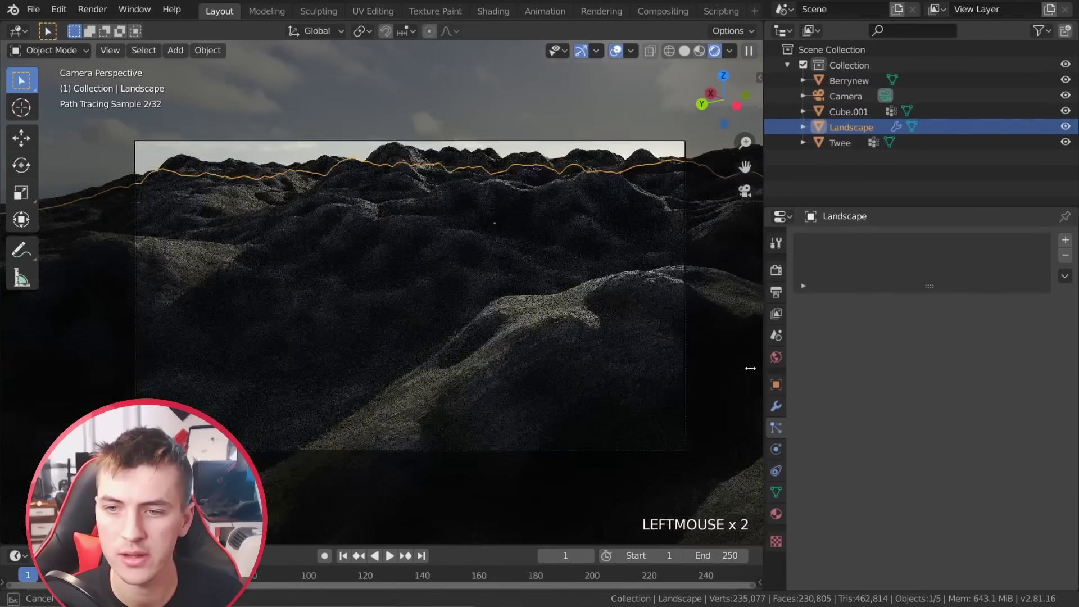
pyautogui.click(1068, 242)
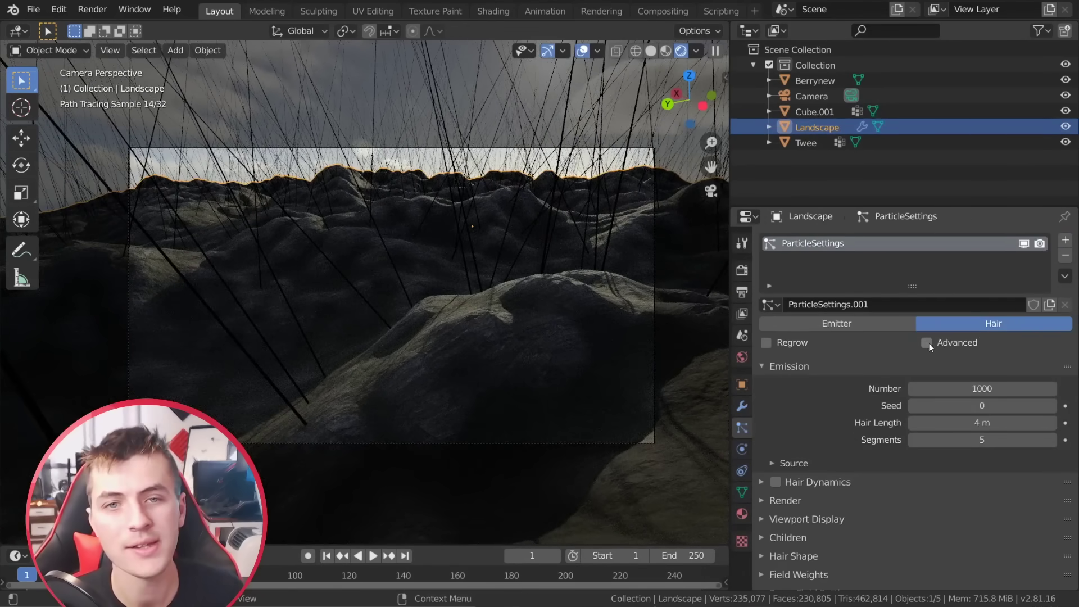
# Enable advanced hair settings and set Render As to Collection.
pyautogui.click(910, 398)
pyautogui.scroll(-3)
pyautogui.scroll(-3)
pyautogui.click(974, 464)
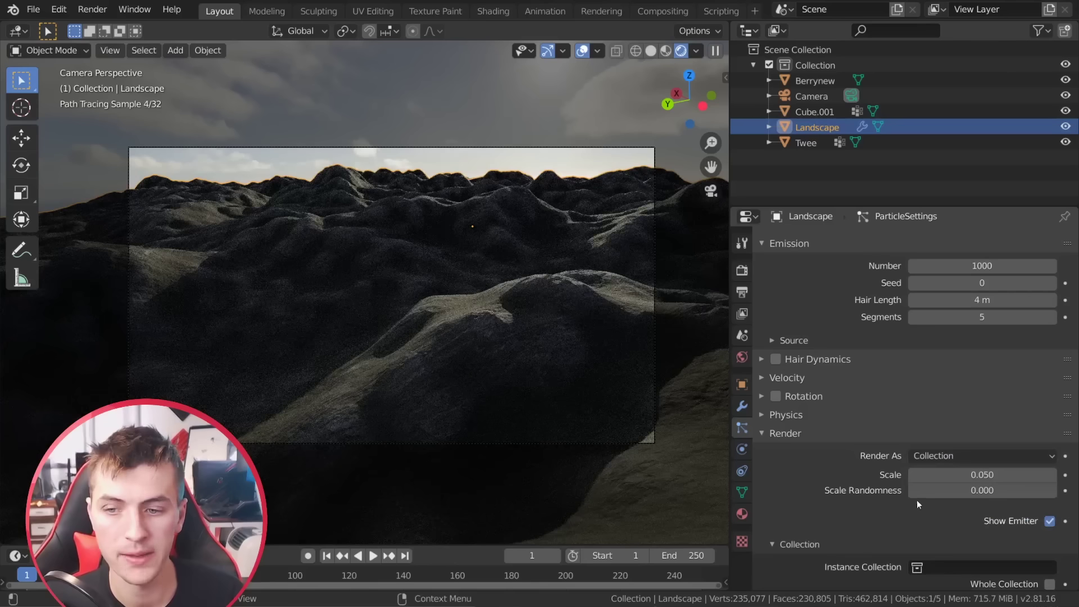
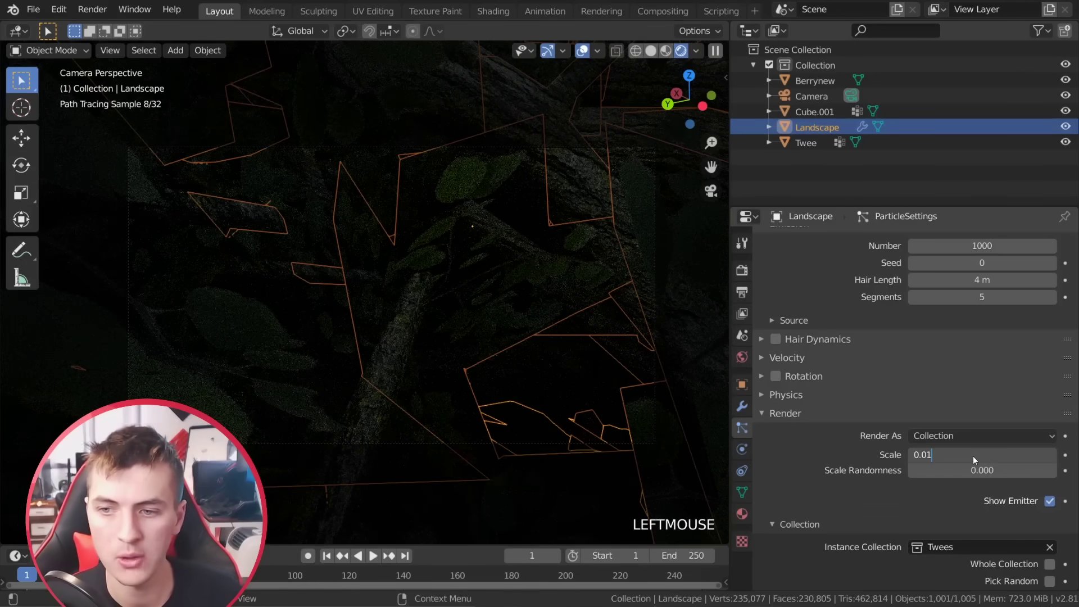
# Enable Object Rotation so the 0.010-scale tree instances keep their own rotation.
pyautogui.scroll(-3)
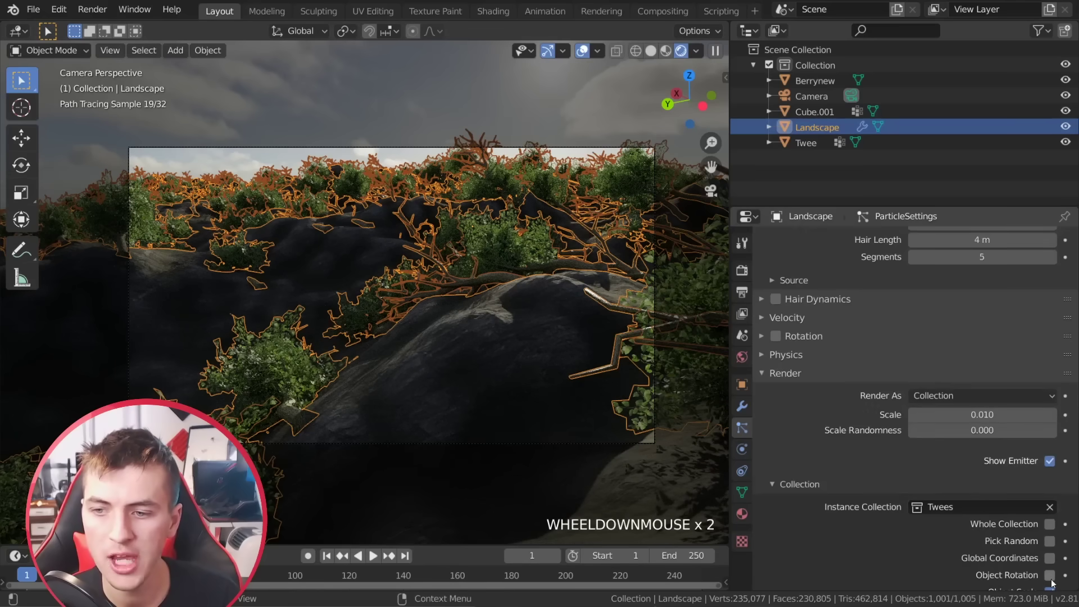
pyautogui.scroll(-3)
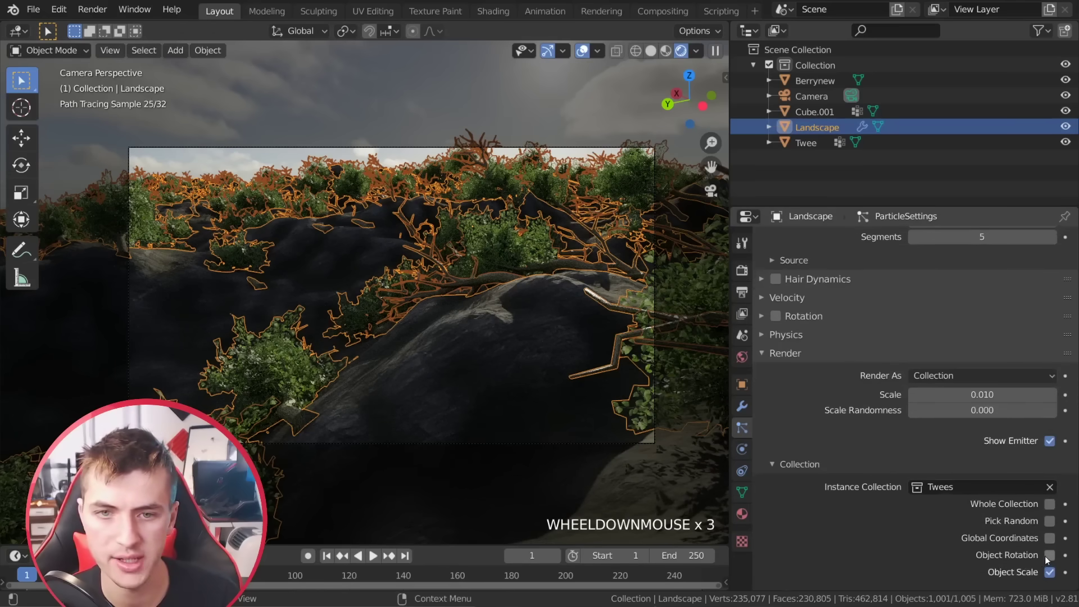
pyautogui.click(385, 385)
# Orbit out to the source trees and select both the leafy and bare tree objects.
pyautogui.middleClick(417, 305)
pyautogui.scroll(-3)
pyautogui.scroll(-3)
pyautogui.middleClick(367, 284)
pyautogui.scroll(-3)
pyautogui.scroll(-3)
pyautogui.middleClick(435, 344)
pyautogui.click(477, 394)
pyautogui.click(478, 462)
# Apply the source trees' transforms so the scattered trees inherit an upright orientation, then frame the hills again.
pyautogui.press('s')
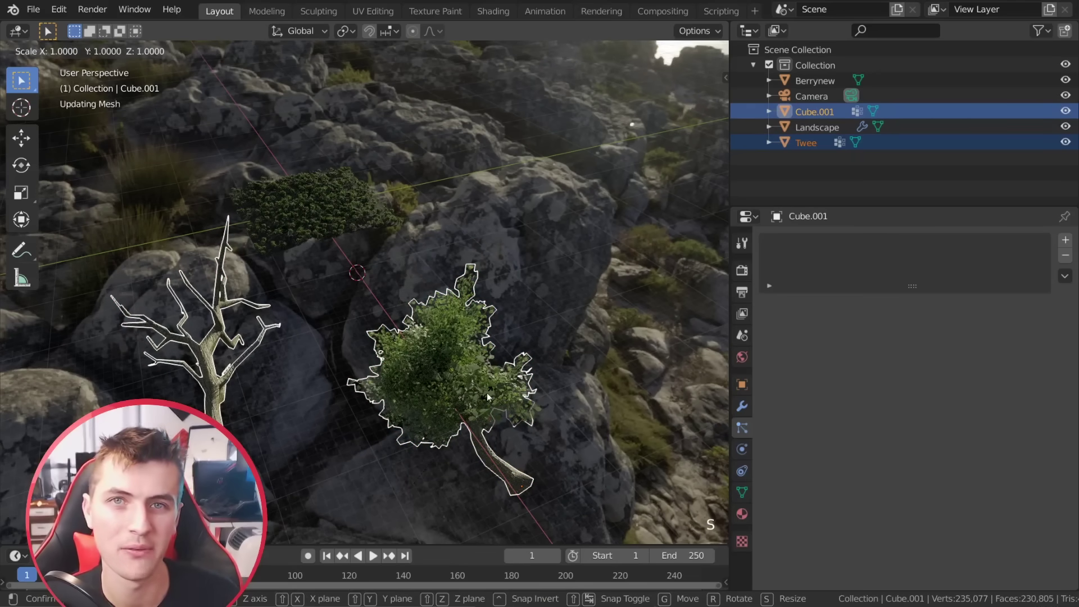
pyautogui.scroll(-3)
pyautogui.middleClick(354, 168)
pyautogui.scroll(3)
pyautogui.scroll(3)
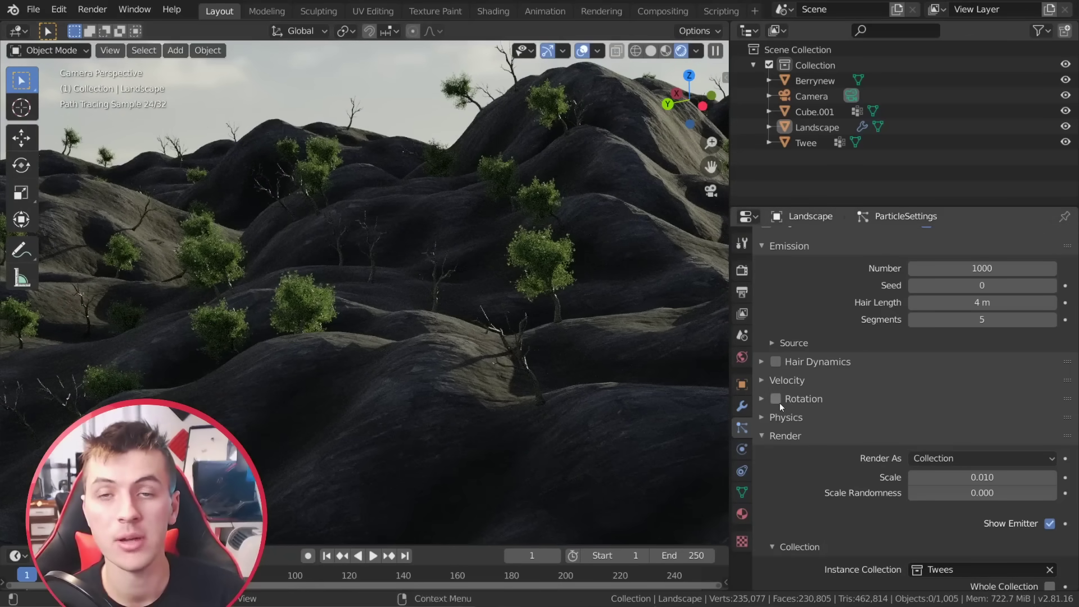
# Enable particle Rotation with Orientation Axis set to Global Z so the trees stand upright on the hills.
pyautogui.click(780, 403)
pyautogui.click(983, 421)
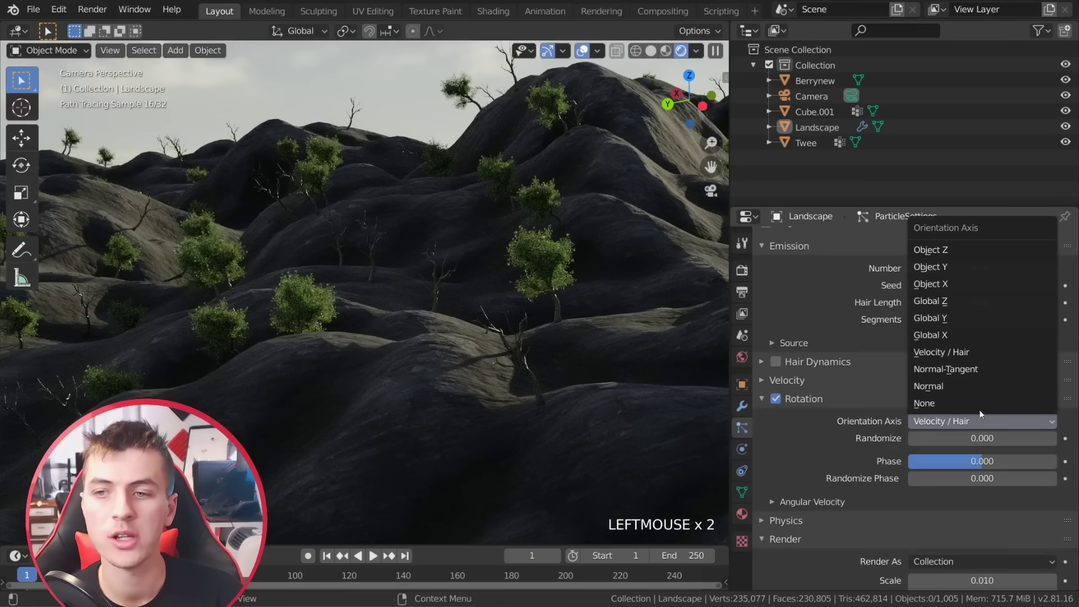
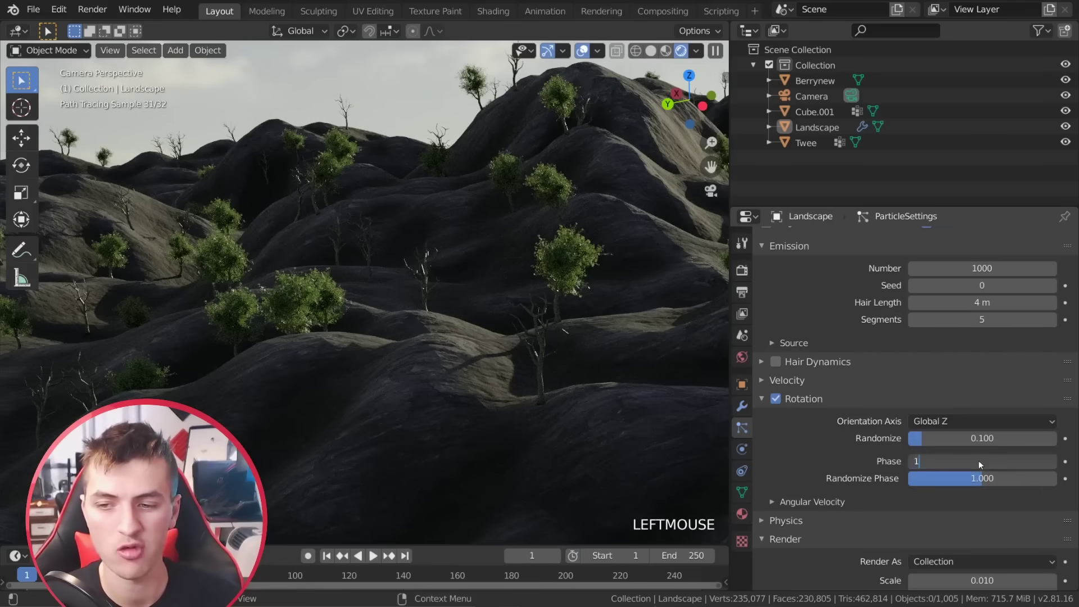
pyautogui.click(982, 480)
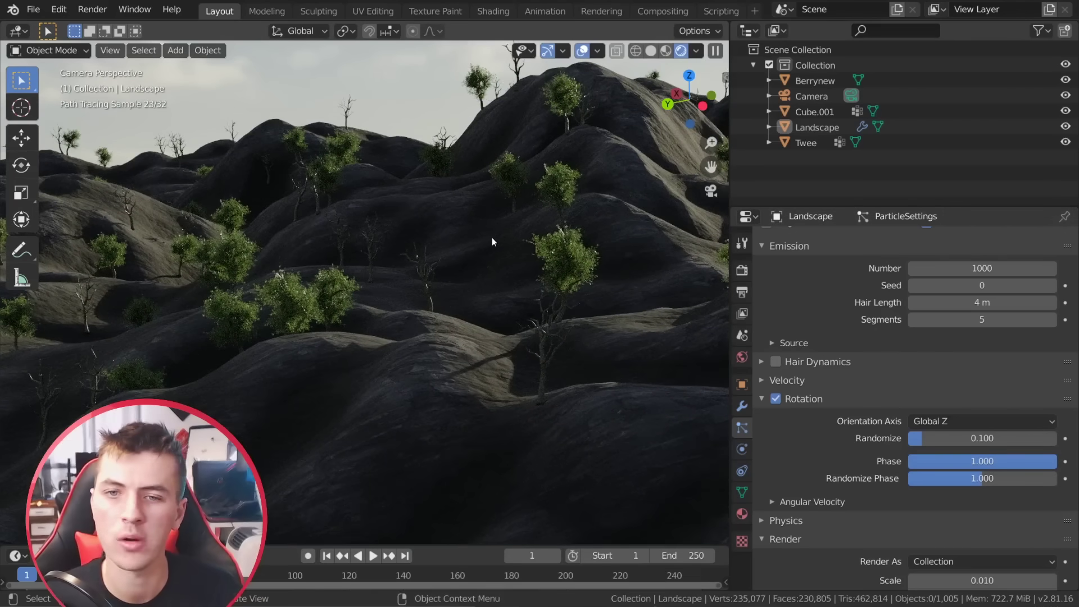
pyautogui.click(497, 240)
pyautogui.scroll(-3)
# Show the scene in solid shading and enable Use Count with the leafy Twee tree's count raised to 10.
pyautogui.press('a')
pyautogui.press('a')
pyautogui.scroll(3)
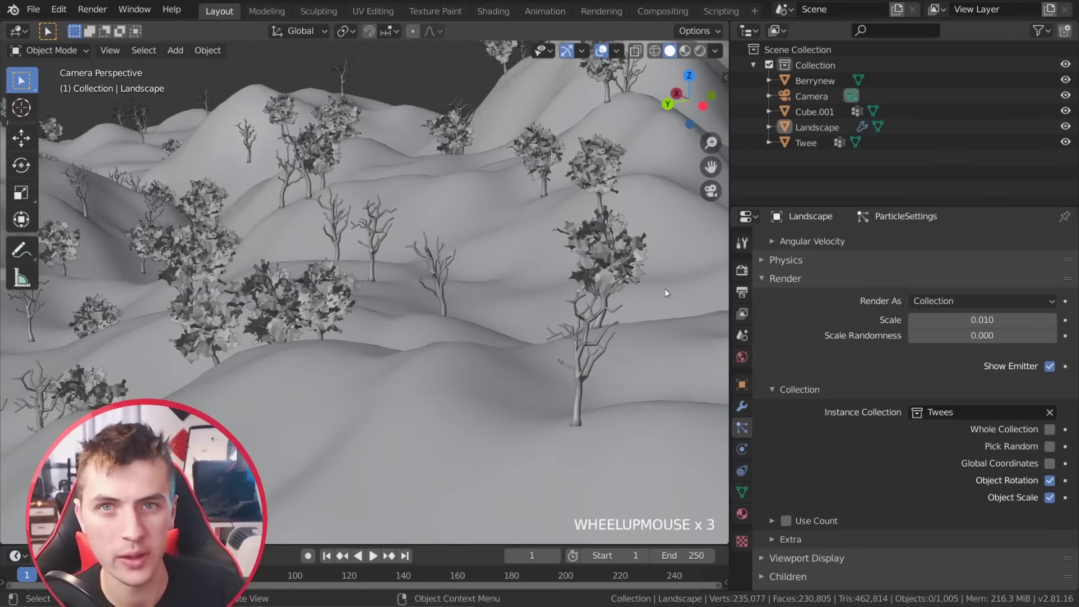
pyautogui.scroll(-3)
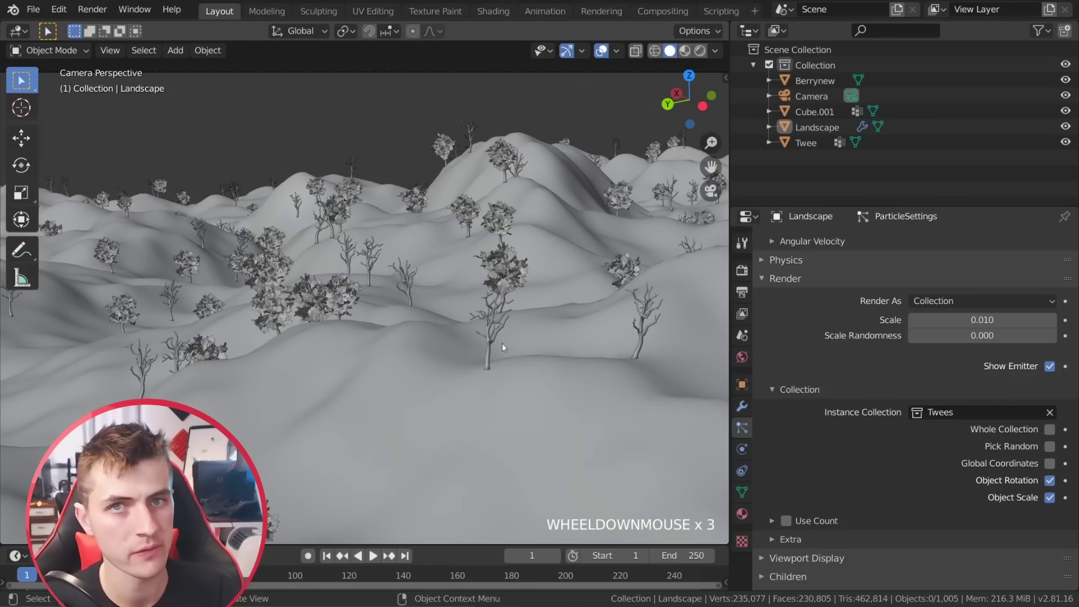
pyautogui.scroll(-3)
pyautogui.scroll(-3)
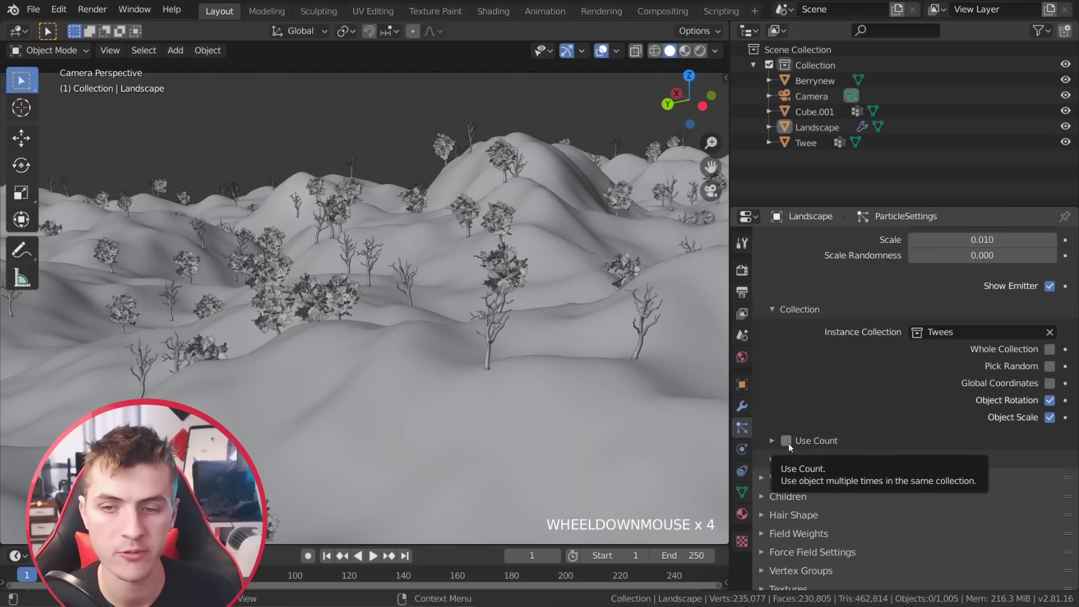
pyautogui.doubleClick(774, 442)
pyautogui.scroll(-3)
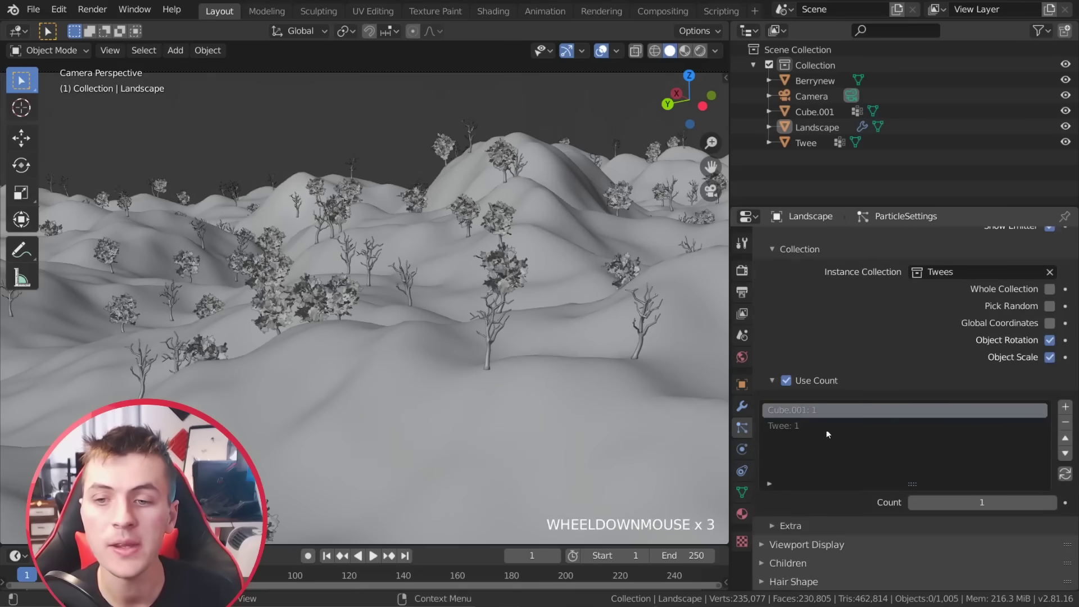
pyautogui.click(800, 429)
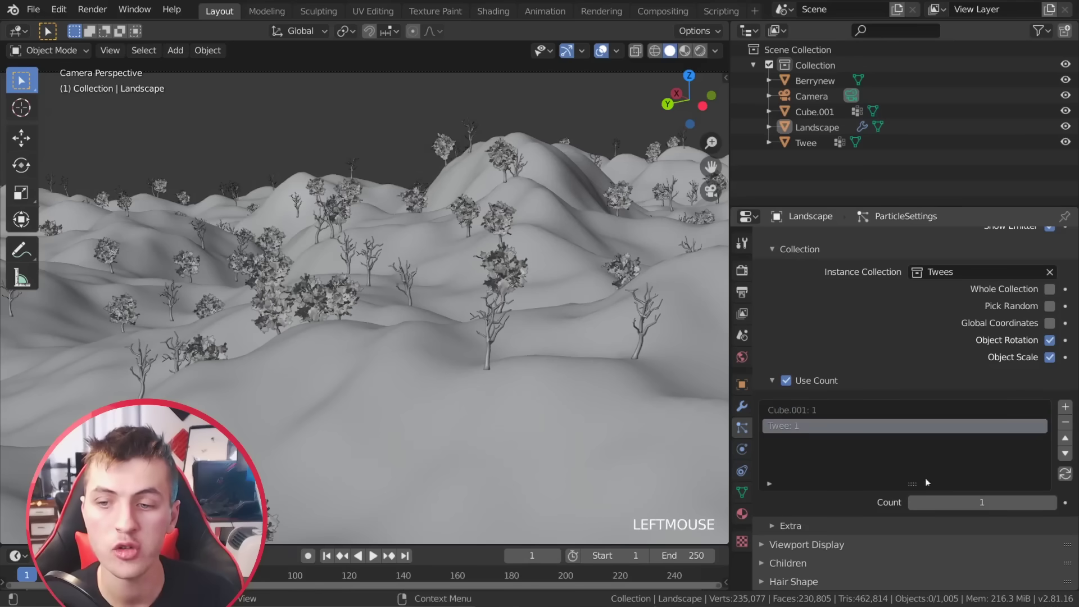
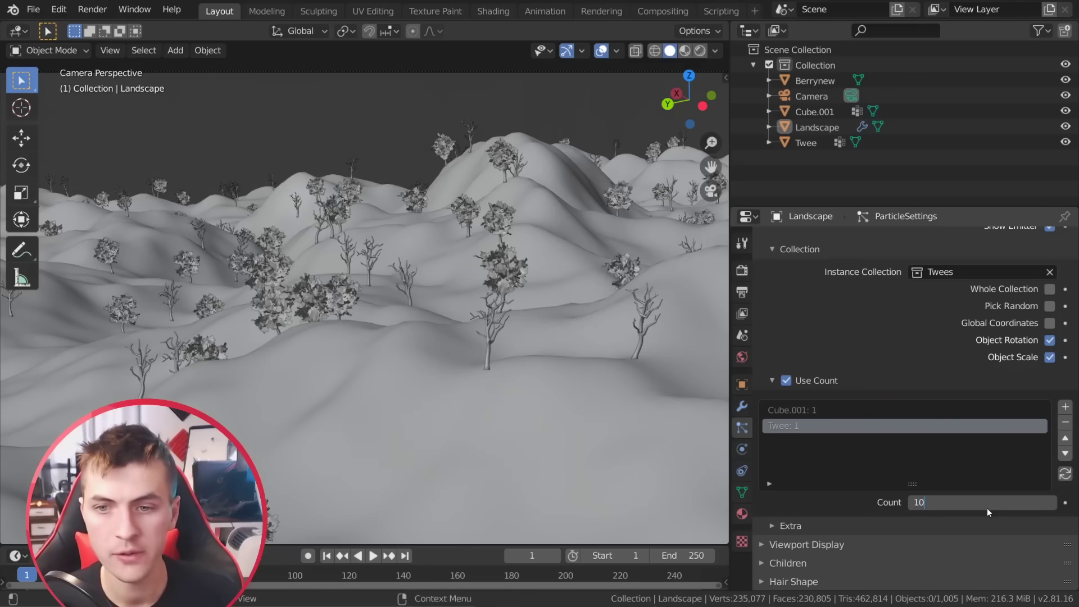
pyautogui.press('a')
pyautogui.press('a')
# Set Randomize Phase to 1.0 and Scale Randomness to 0.4 to vary tree rotation and size.
pyautogui.scroll(3)
pyautogui.scroll(-3)
pyautogui.scroll(-3)
pyautogui.scroll(3)
pyautogui.click(992, 357)
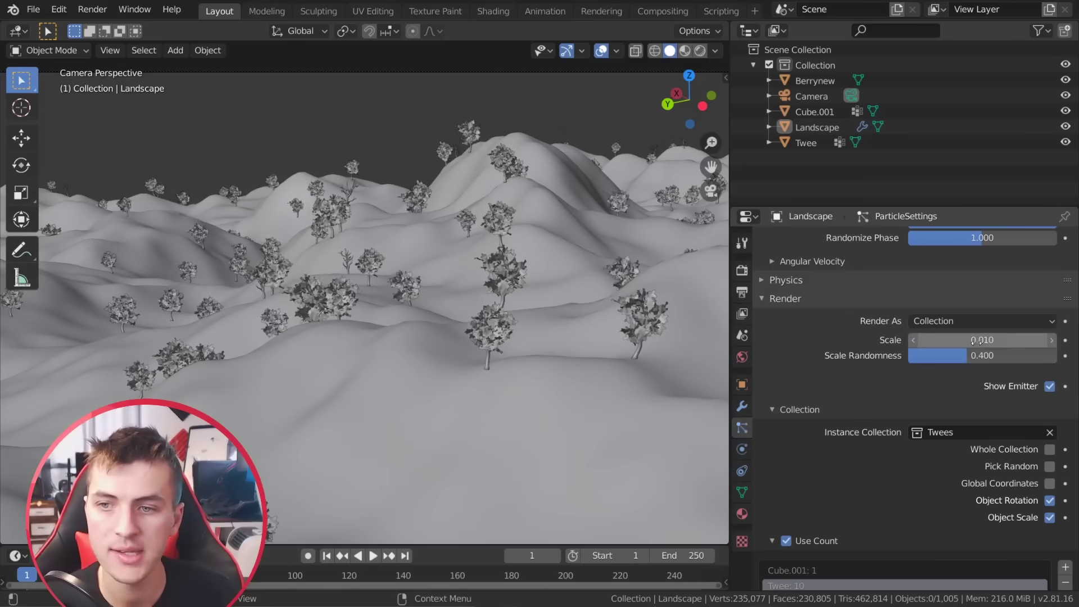
# Go to the camera view of the size-varied trees and select the Landscape object.
pyautogui.press('a')
pyautogui.scroll(-3)
pyautogui.middleClick(490, 326)
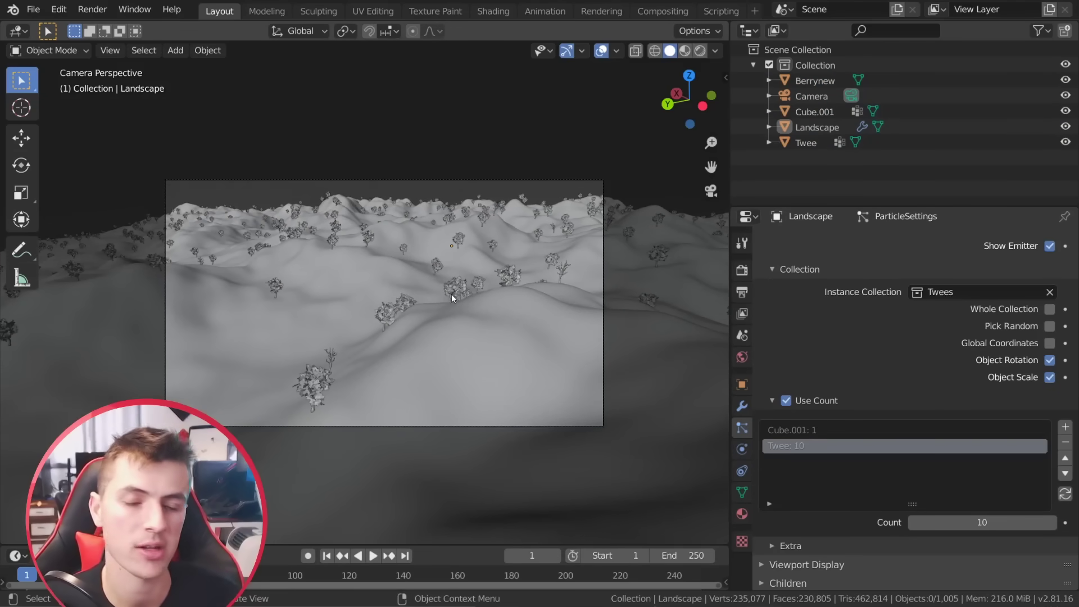
pyautogui.scroll(-3)
pyautogui.middleClick(457, 289)
pyautogui.scroll(-3)
pyautogui.scroll(3)
pyautogui.press('KP_0')
pyautogui.scroll(3)
pyautogui.click(451, 320)
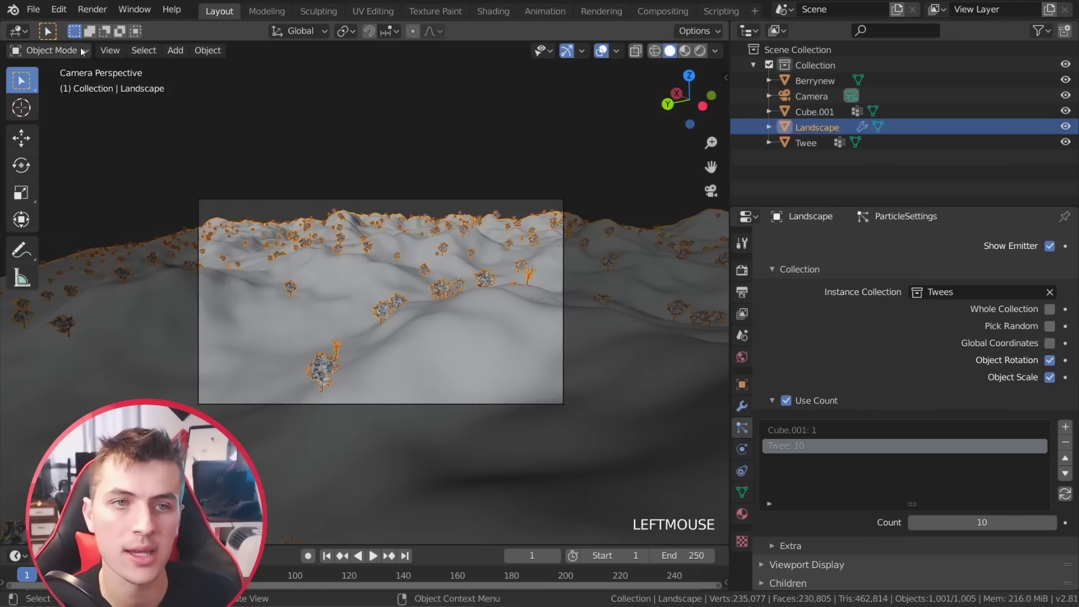
# Enter Weight Paint mode and paint a vertex weight map with low-weight paths and clearings on the landscape.
pyautogui.click(84, 51)
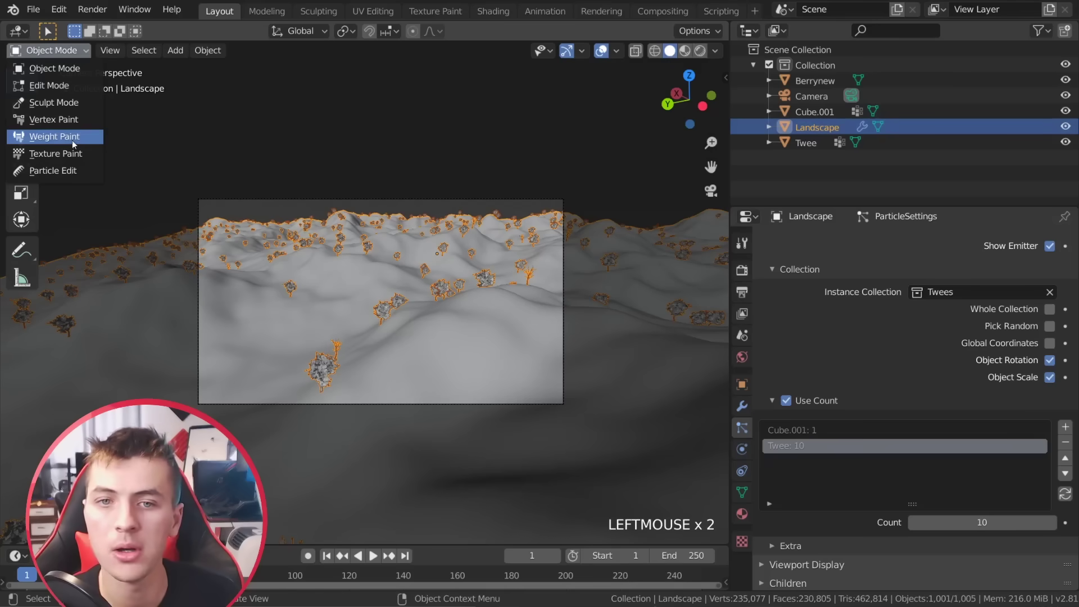
pyautogui.press('f')
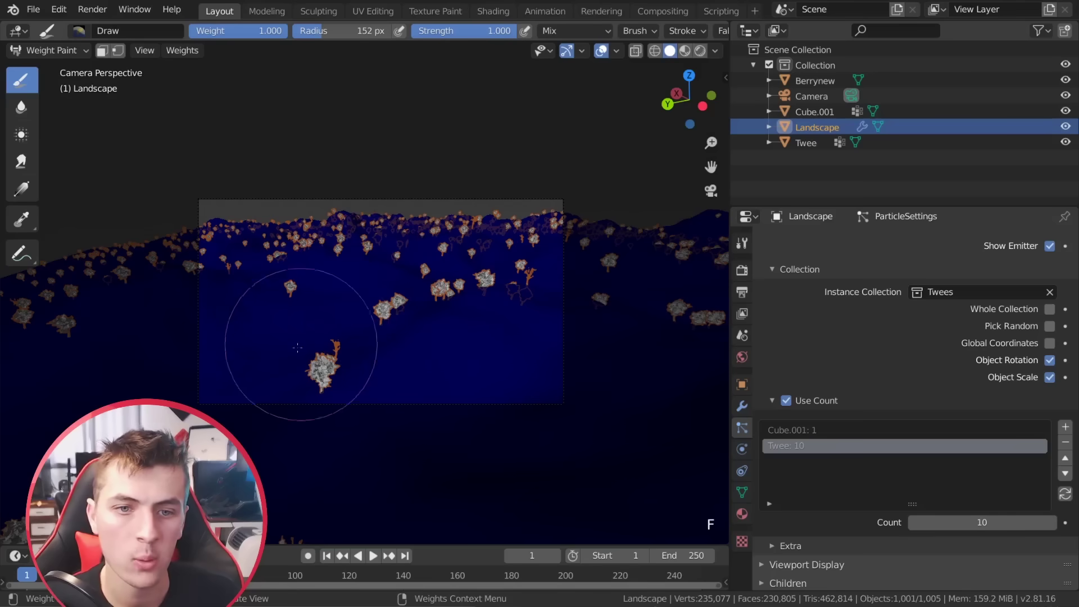
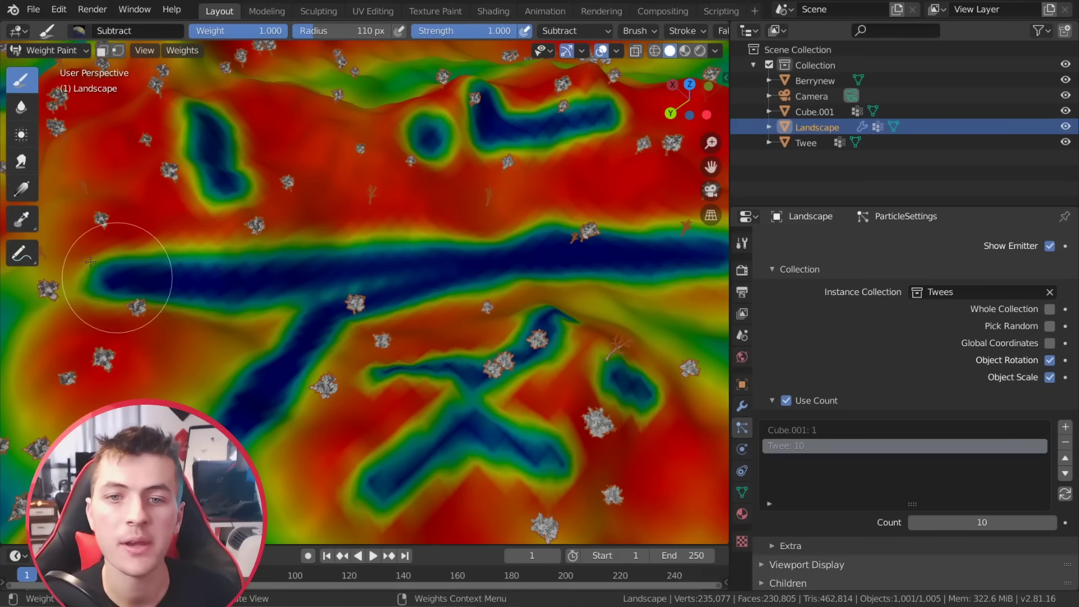
# Assign the painted Group as the particle Density vertex group so trees follow the weight map.
pyautogui.scroll(-3)
pyautogui.click(812, 549)
pyautogui.scroll(-3)
pyautogui.click(945, 456)
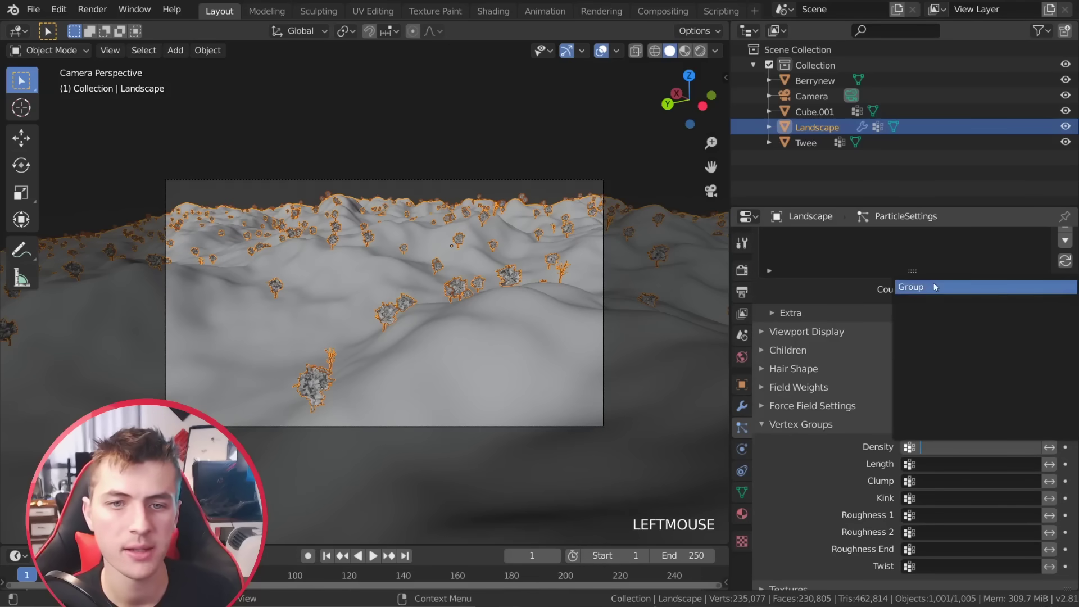
# Raise the tree particle count for dense coverage and bring up the scene's render settings.
pyautogui.press('a')
pyautogui.press('a')
pyautogui.scroll(3)
pyautogui.scroll(3)
pyautogui.click(568, 196)
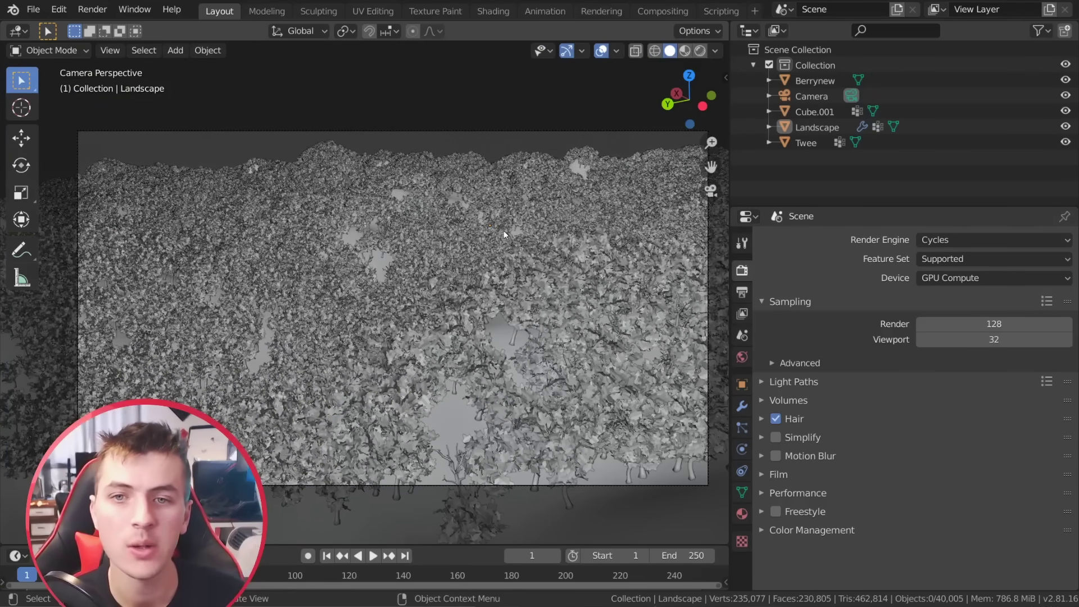
pyautogui.scroll(-3)
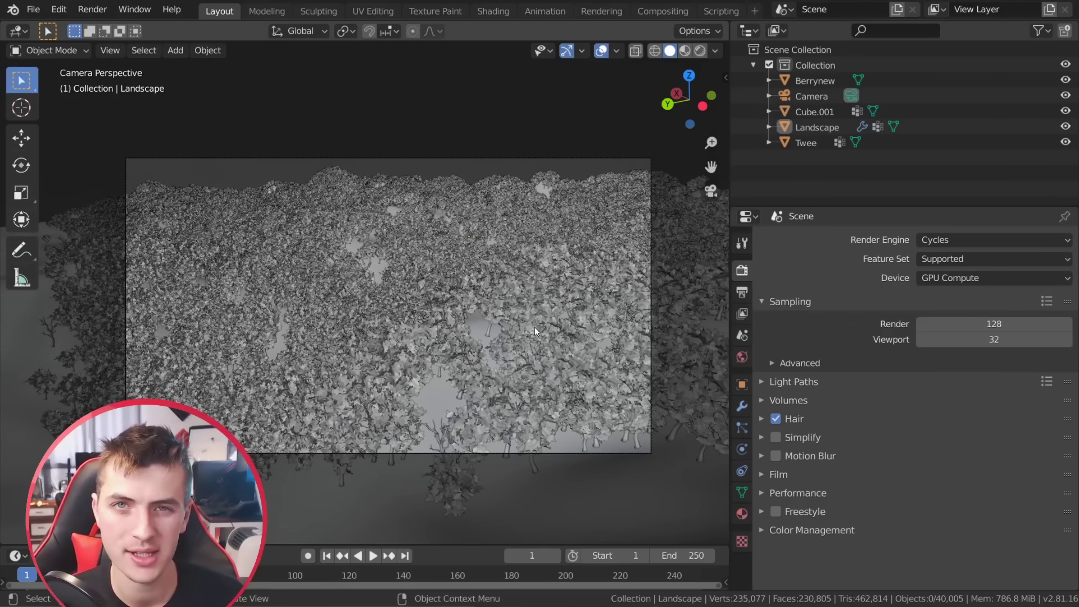
pyautogui.scroll(-3)
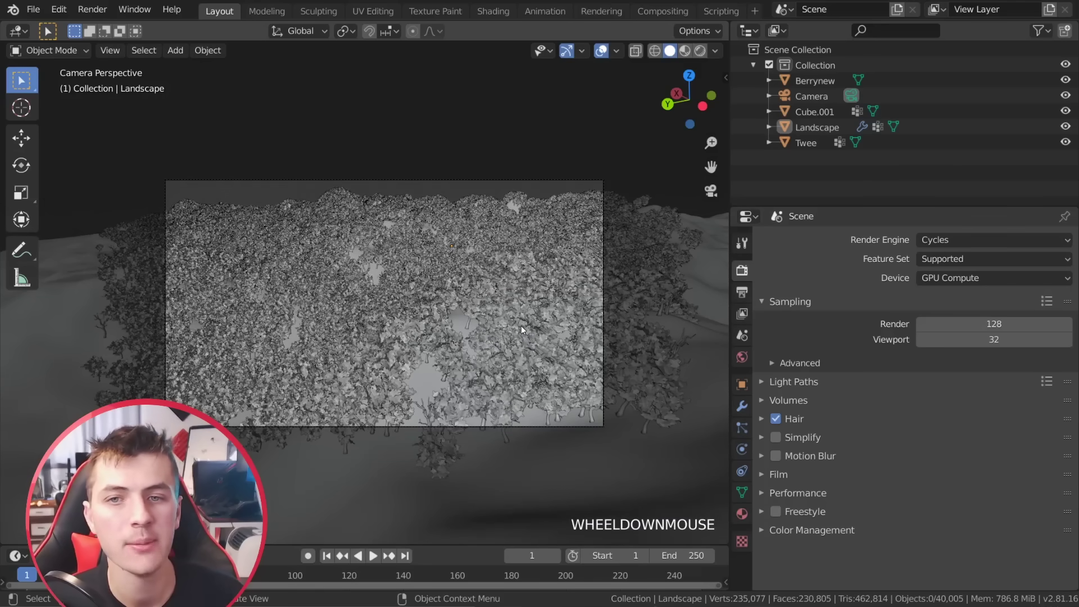
pyautogui.scroll(-3)
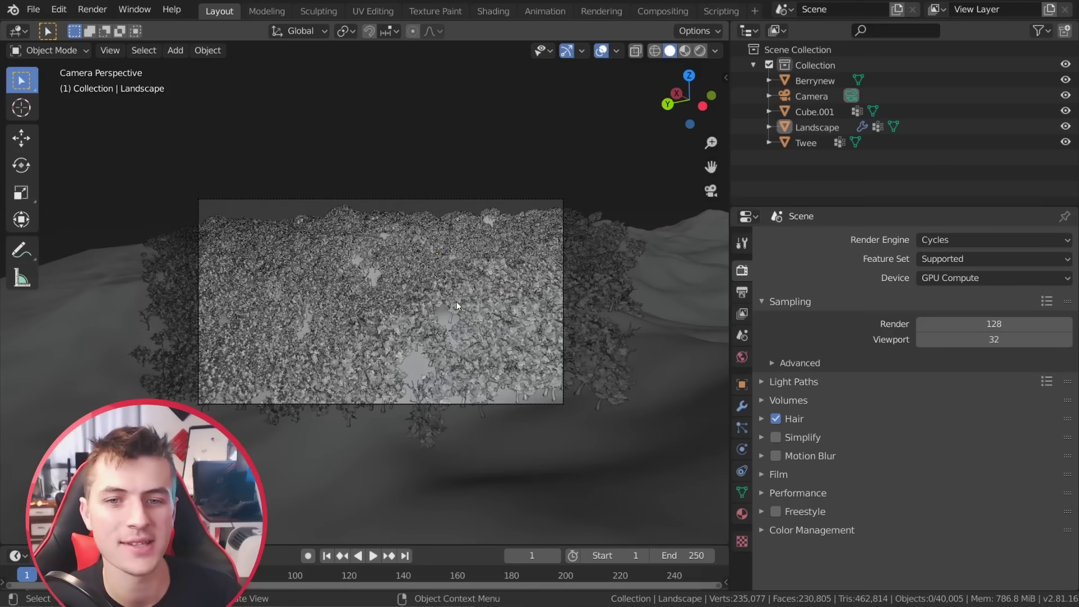
pyautogui.scroll(-3)
# Orbit around the landscape to inspect the forest coverage and its bare clearings.
pyautogui.middleClick(502, 431)
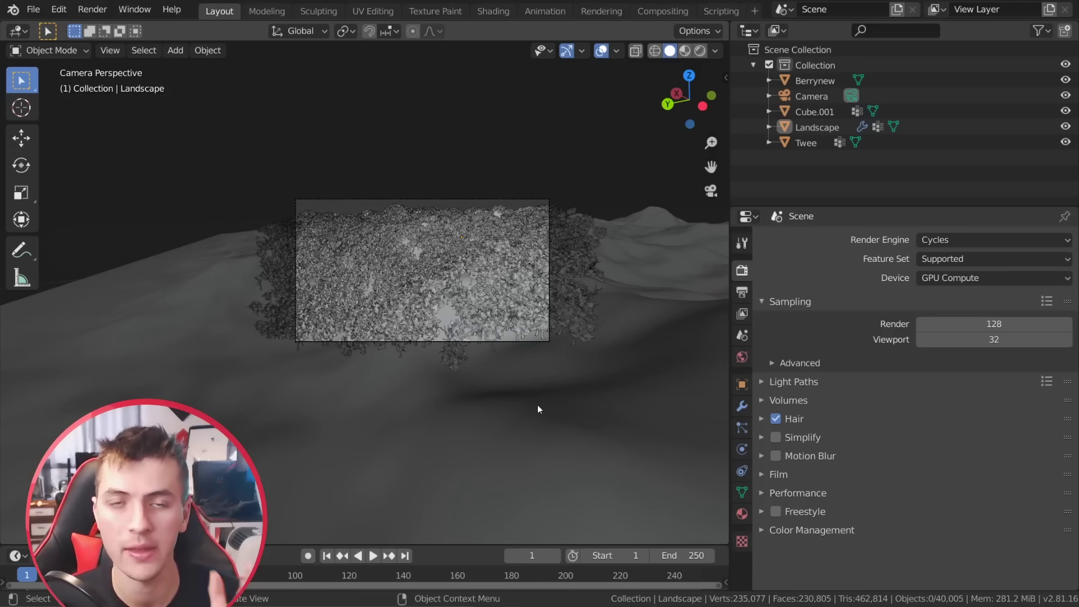
pyautogui.scroll(3)
pyautogui.scroll(3)
pyautogui.middleClick(414, 418)
pyautogui.scroll(-3)
pyautogui.middleClick(340, 373)
pyautogui.middleClick(383, 427)
pyautogui.middleClick(518, 505)
pyautogui.middleClick(452, 315)
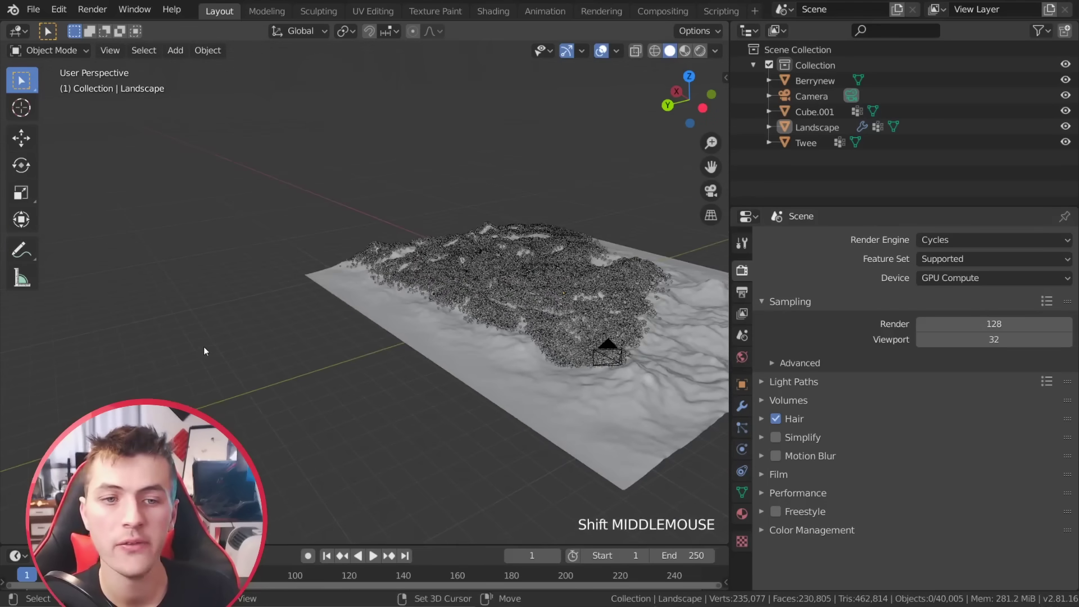
# Place the 3D cursor beside the landscape, add a Plane there and stretch it along the Y axis.
pyautogui.rightClick(191, 345)
pyautogui.middleClick(226, 351)
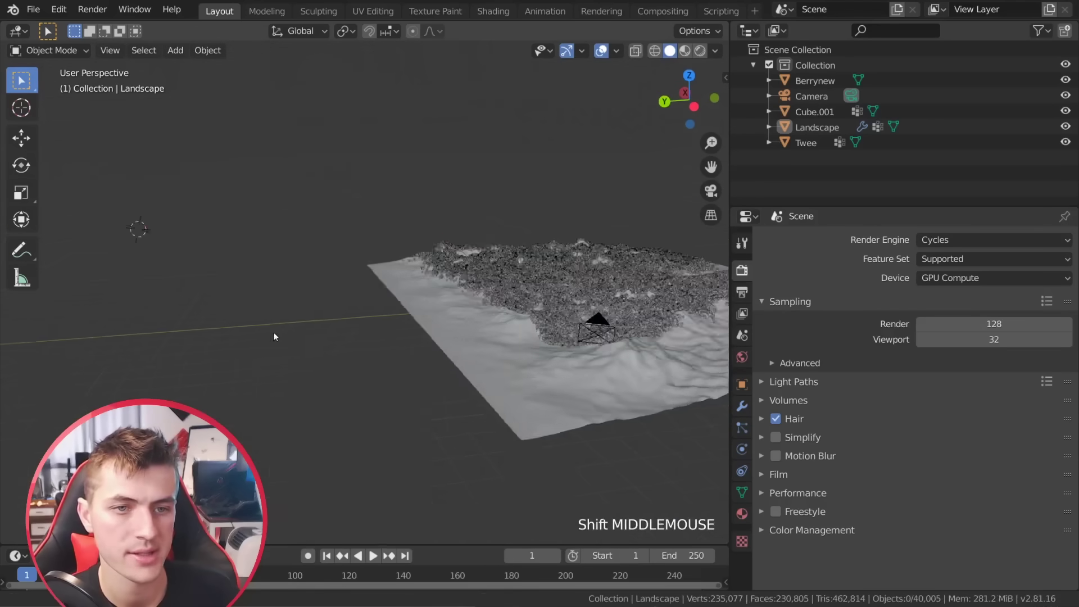
pyautogui.press('shift+a')
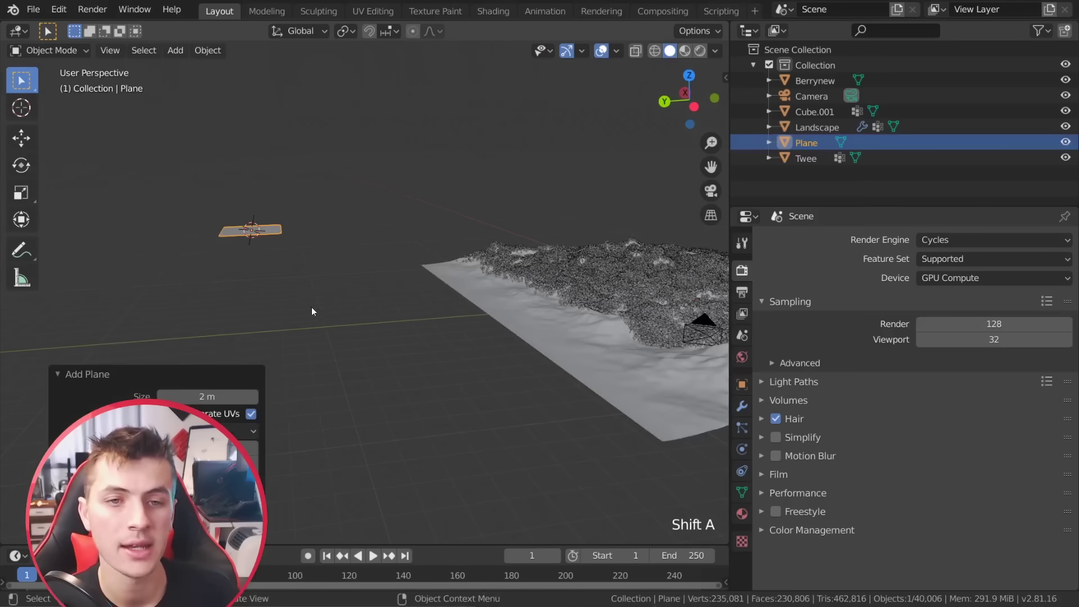
pyautogui.middleClick(280, 303)
pyautogui.press('KP_Decimal')
pyautogui.scroll(-3)
pyautogui.middleClick(324, 316)
pyautogui.press('s')
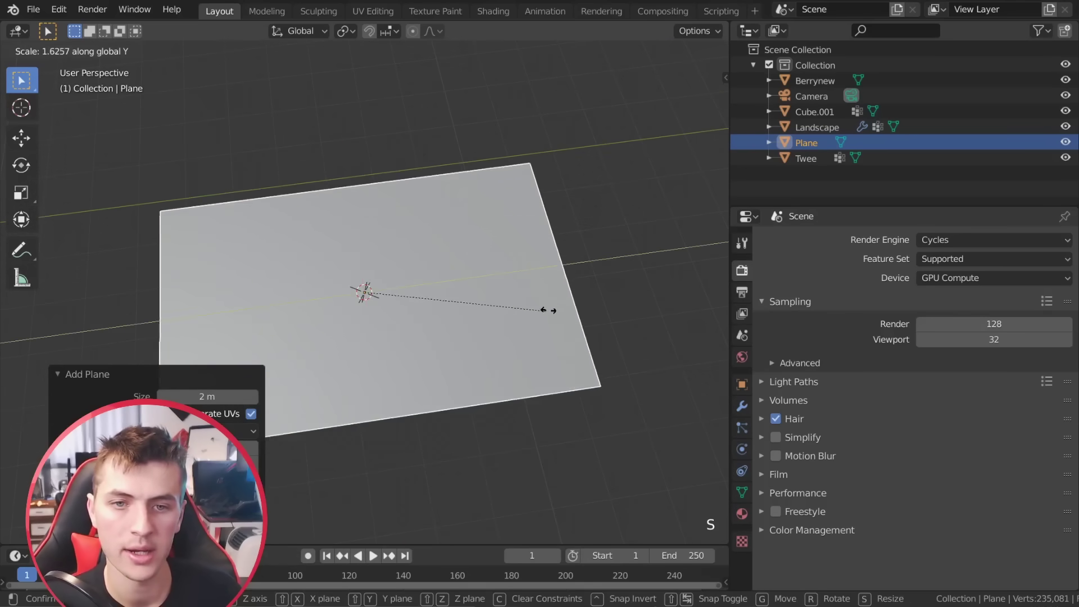
pyautogui.middleClick(437, 338)
pyautogui.middleClick(340, 247)
pyautogui.click(511, 341)
# Split off a new area and turn it into a Shader Editor alongside the 3D view.
pyautogui.click(23, 80)
pyautogui.click(48, 52)
pyautogui.click(21, 37)
pyautogui.scroll(-3)
pyautogui.middleClick(618, 247)
pyautogui.scroll(3)
pyautogui.scroll(-3)
# Select the new plane in the scene so its material can be edited.
pyautogui.click(783, 273)
pyautogui.click(853, 412)
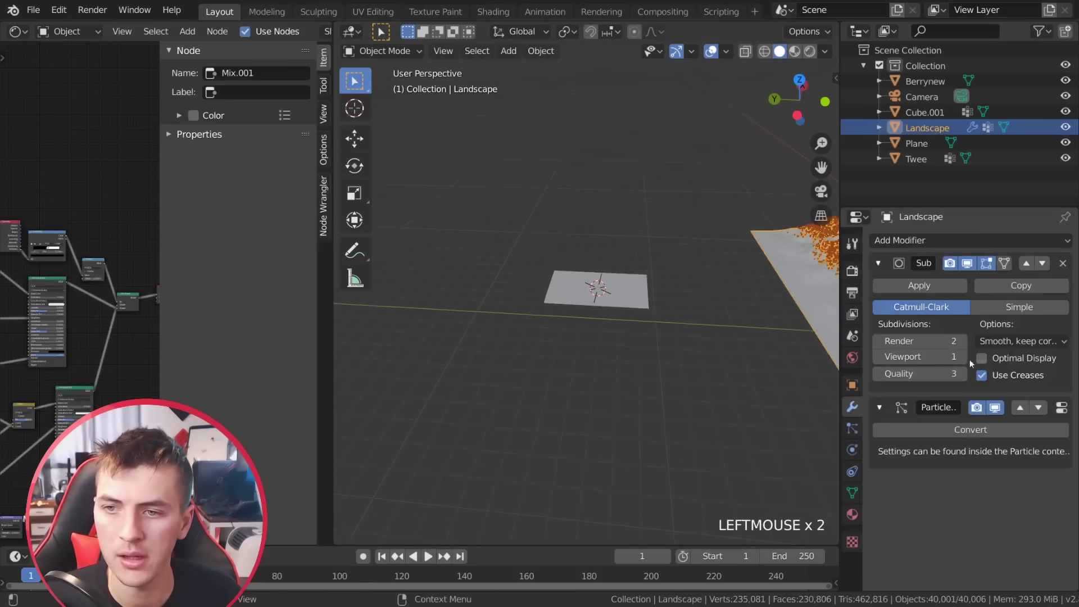
pyautogui.click(840, 388)
pyautogui.scroll(-3)
pyautogui.middleClick(676, 351)
pyautogui.scroll(3)
pyautogui.scroll(-3)
pyautogui.middleClick(696, 361)
pyautogui.scroll(3)
pyautogui.click(369, 177)
# Create a new material for the plane and delete its default Principled BSDF shader.
pyautogui.click(356, 81)
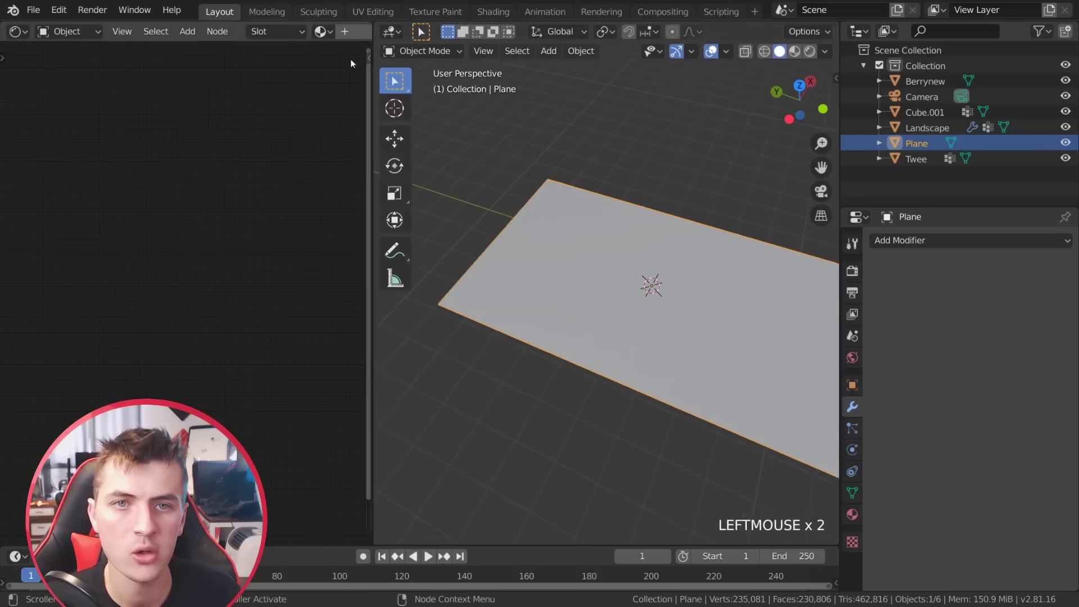
pyautogui.click(369, 36)
pyautogui.middleClick(397, 81)
pyautogui.scroll(3)
pyautogui.click(396, 80)
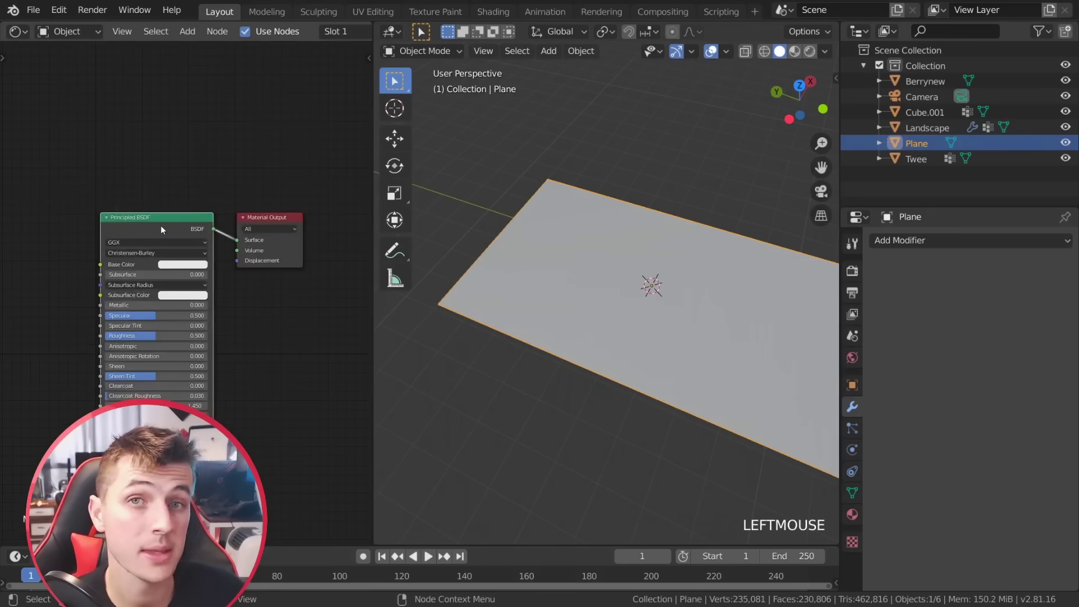
pyautogui.press('x')
pyautogui.middleClick(397, 80)
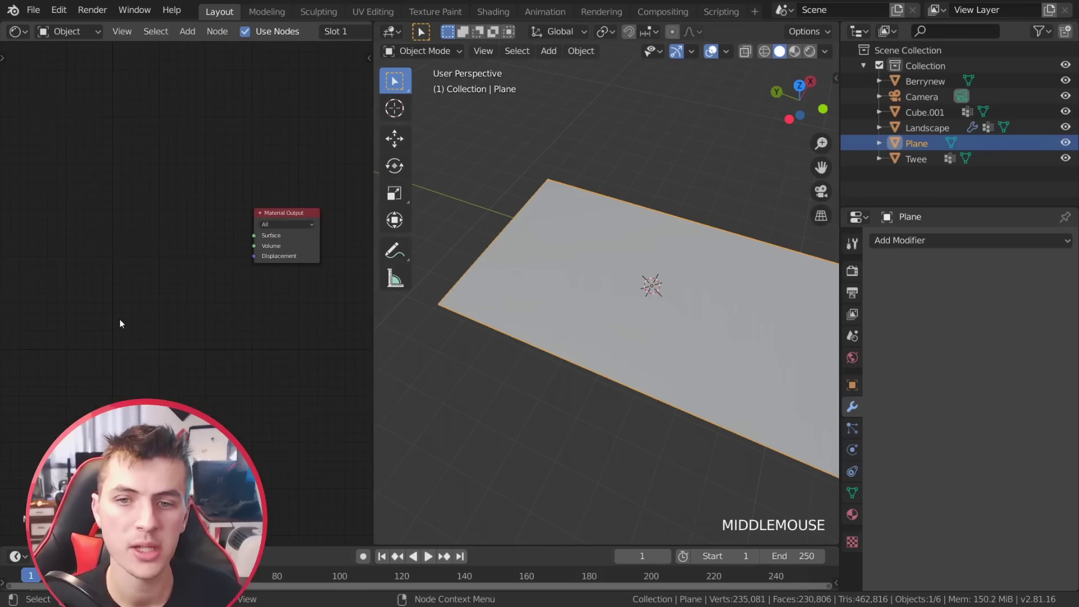
# Add an Emission shader to the output, insert a Mix Shader and feed a Transparent BSDF into it.
pyautogui.press('shift+a')
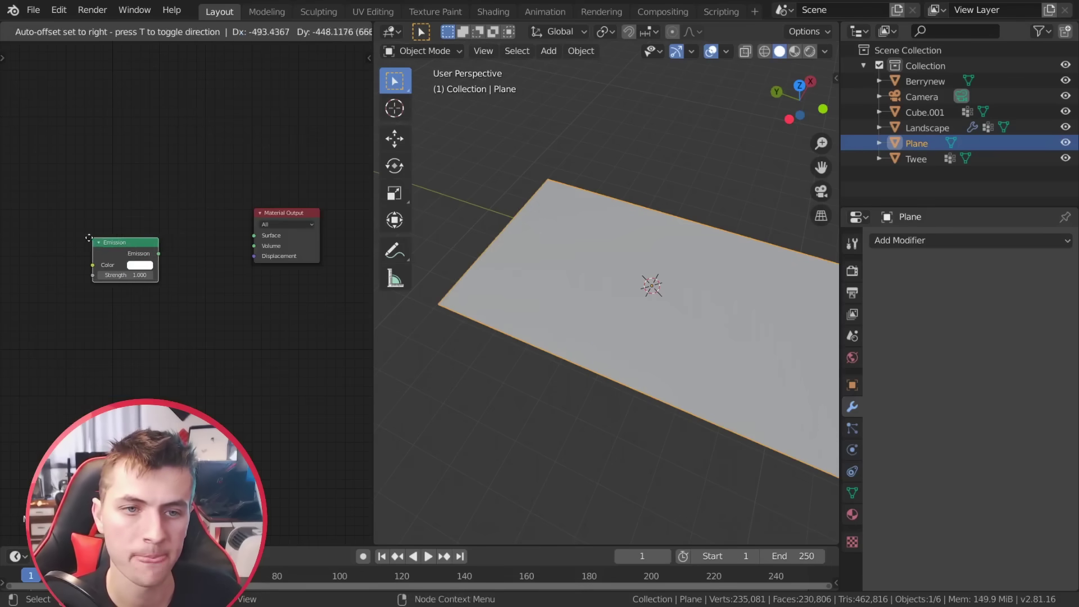
pyautogui.click(396, 80)
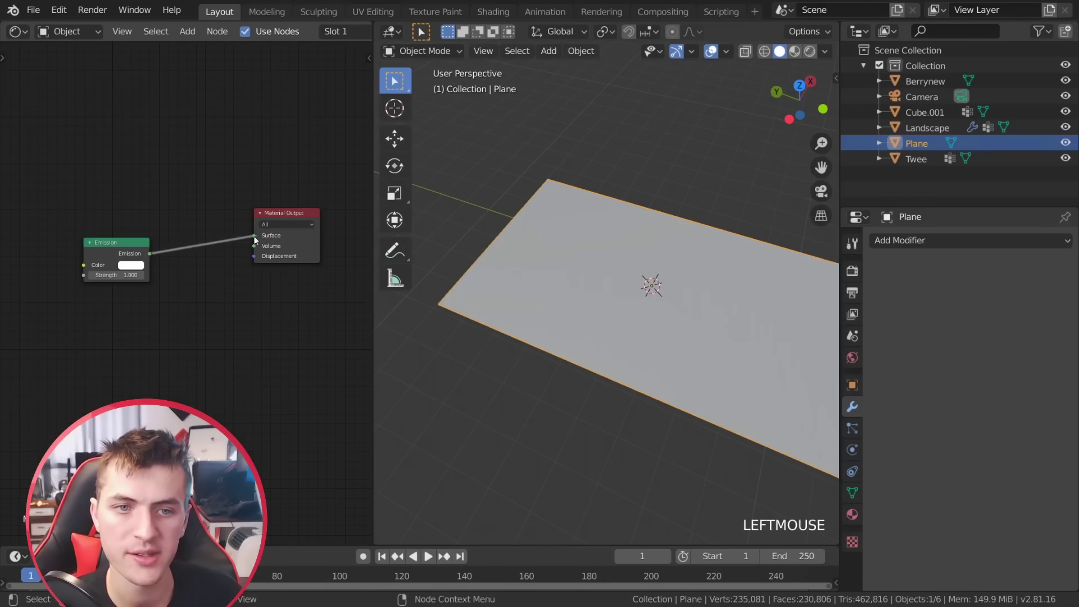
pyautogui.click(396, 80)
pyautogui.press('shift+a')
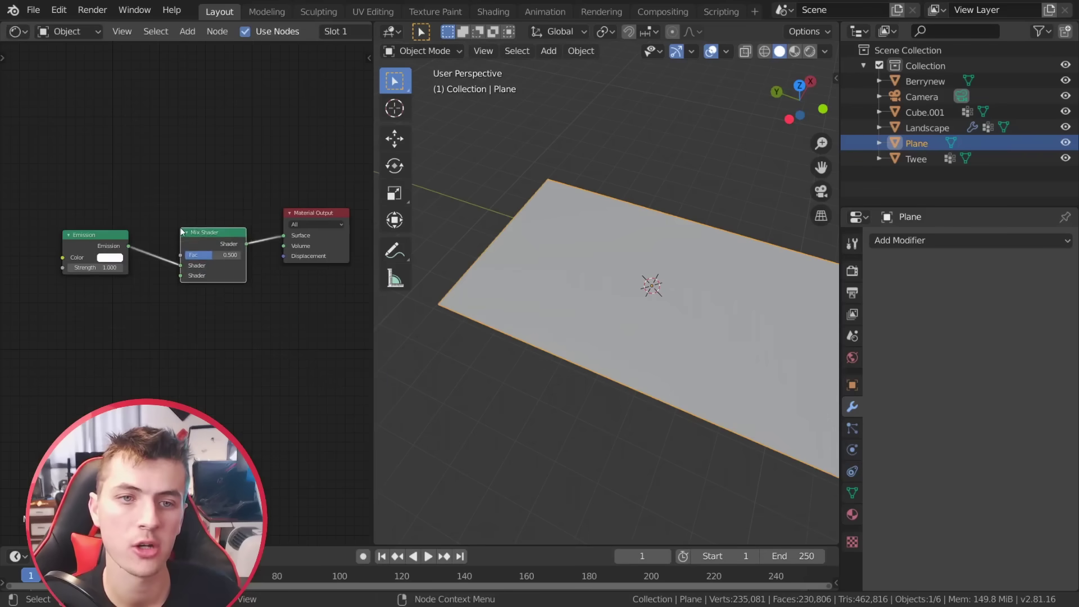
pyautogui.press('shift+a')
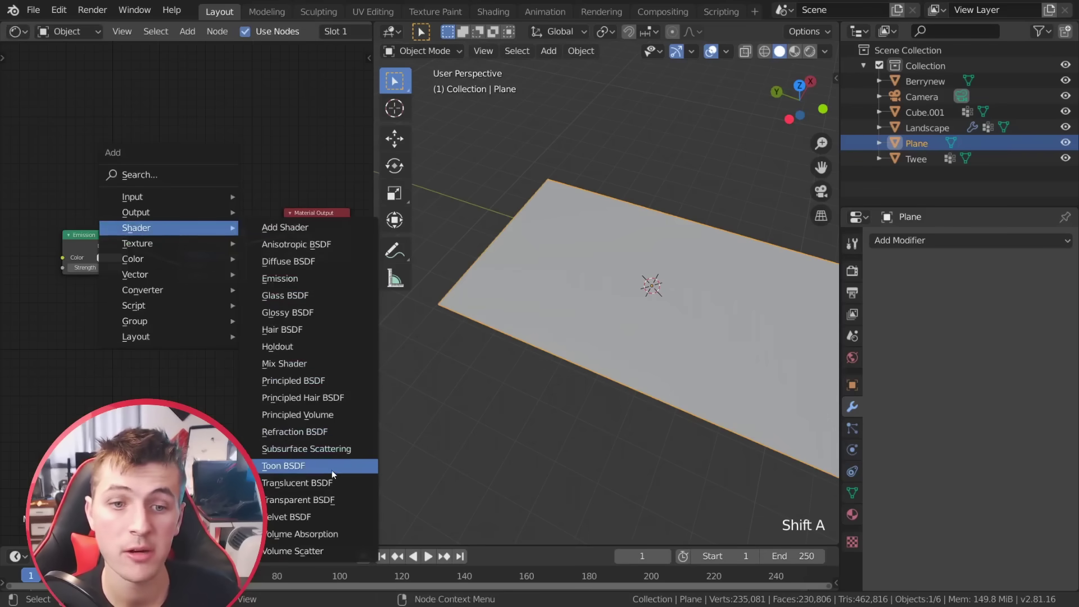
pyautogui.doubleClick(396, 80)
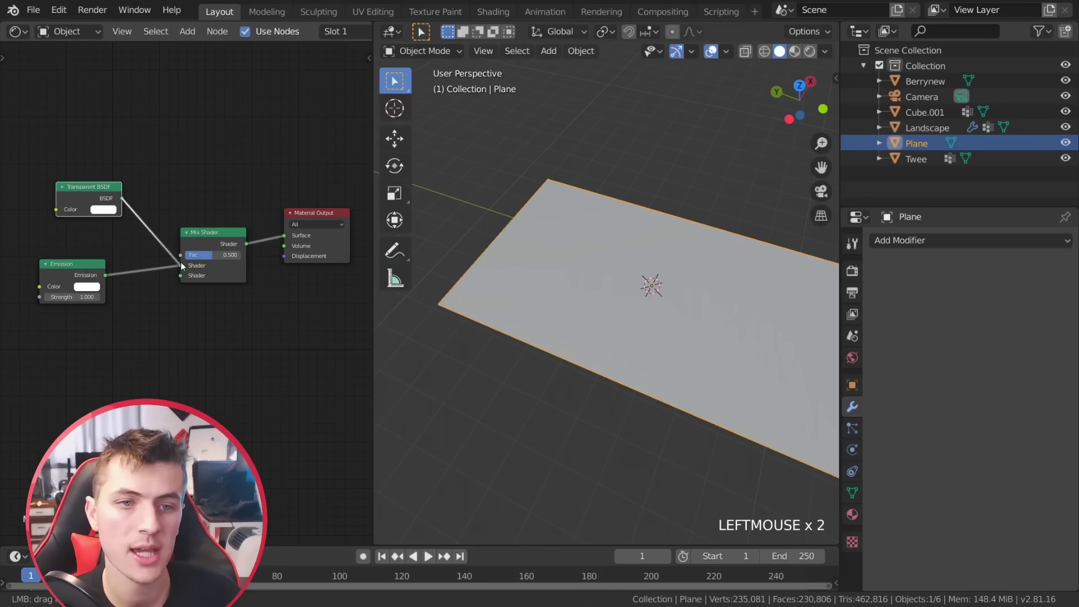
pyautogui.click(396, 80)
# Add a Noise Texture node to drive the plane's cloud pattern.
pyautogui.middleClick(396, 81)
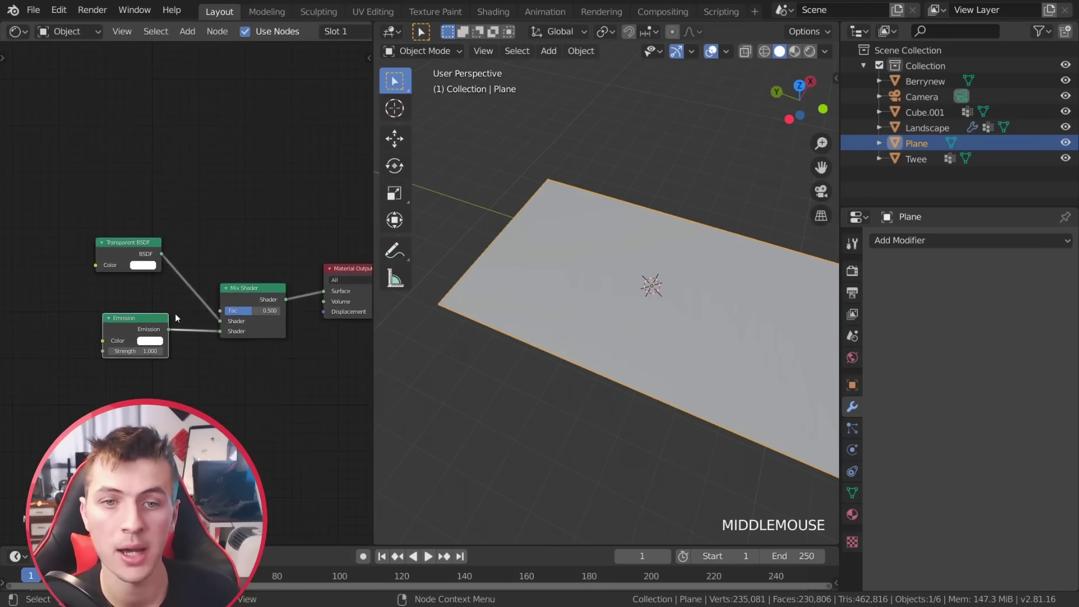
pyautogui.scroll(-3)
pyautogui.click(396, 81)
pyautogui.middleClick(486, 80)
pyautogui.click(486, 80)
pyautogui.middleClick(487, 81)
pyautogui.scroll(3)
# Add a ColorRamp fed by the Noise Texture (Scale 4, Detail 5, Distortion 0.6) and look down on the plane.
pyautogui.press('shift+a')
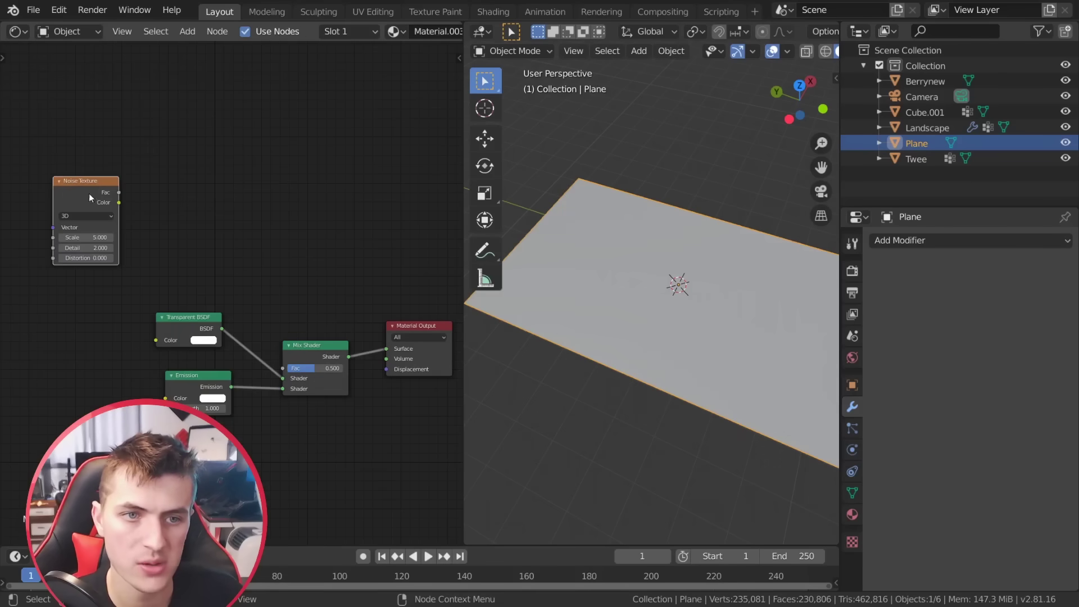
pyautogui.press('shift+a')
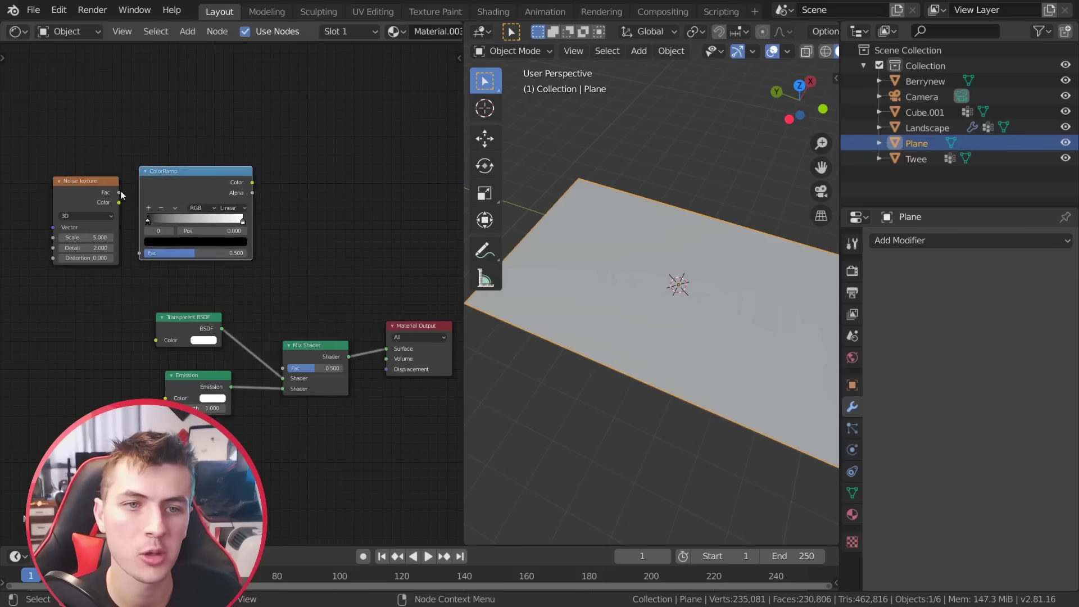
pyautogui.click(123, 194)
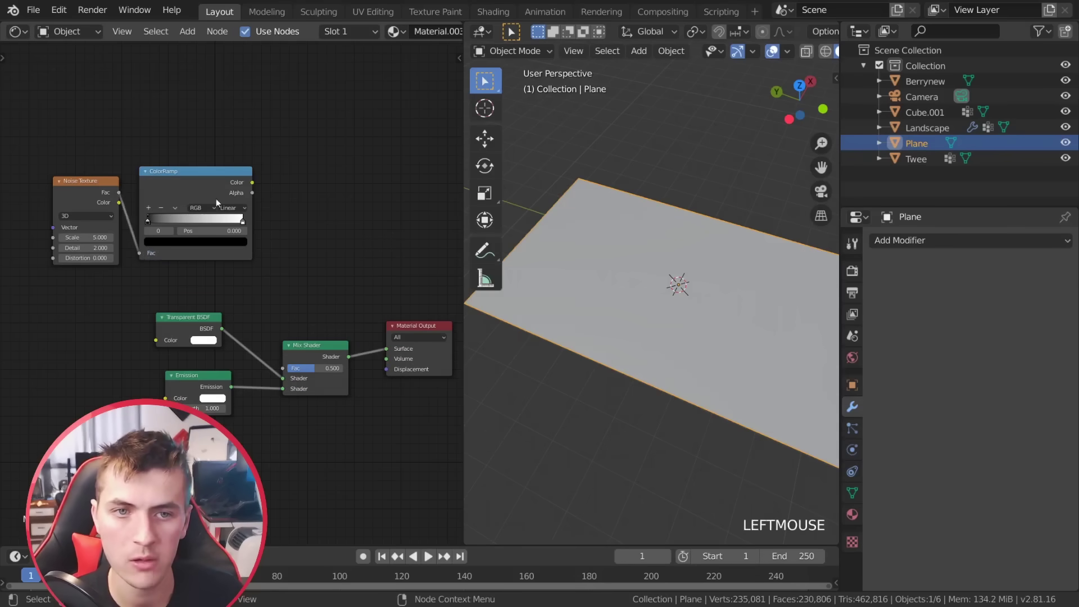
pyautogui.click(220, 180)
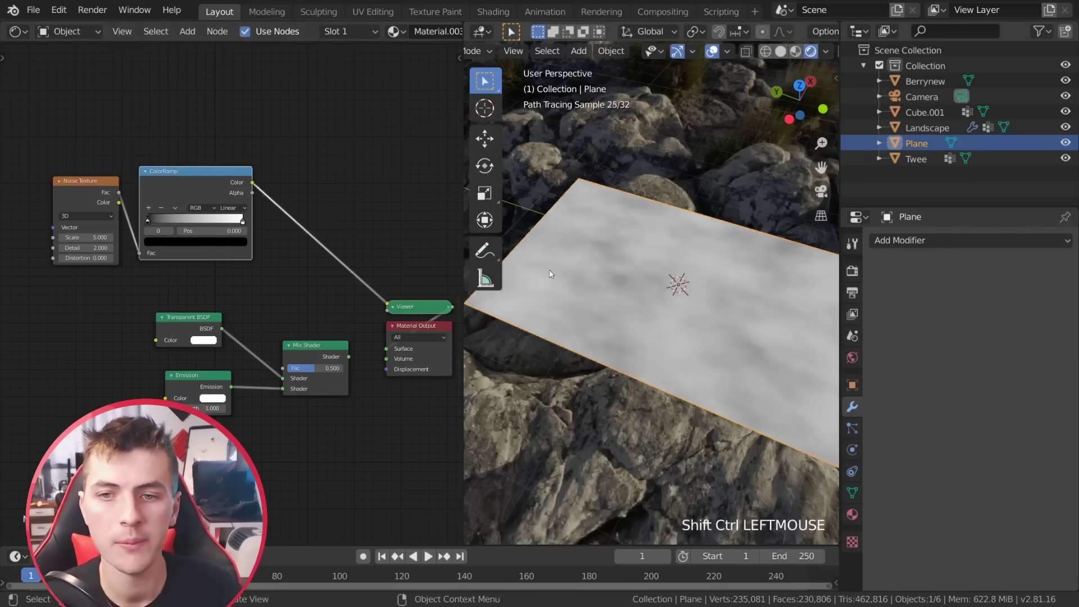
pyautogui.middleClick(707, 381)
pyautogui.middleClick(680, 346)
pyautogui.scroll(-3)
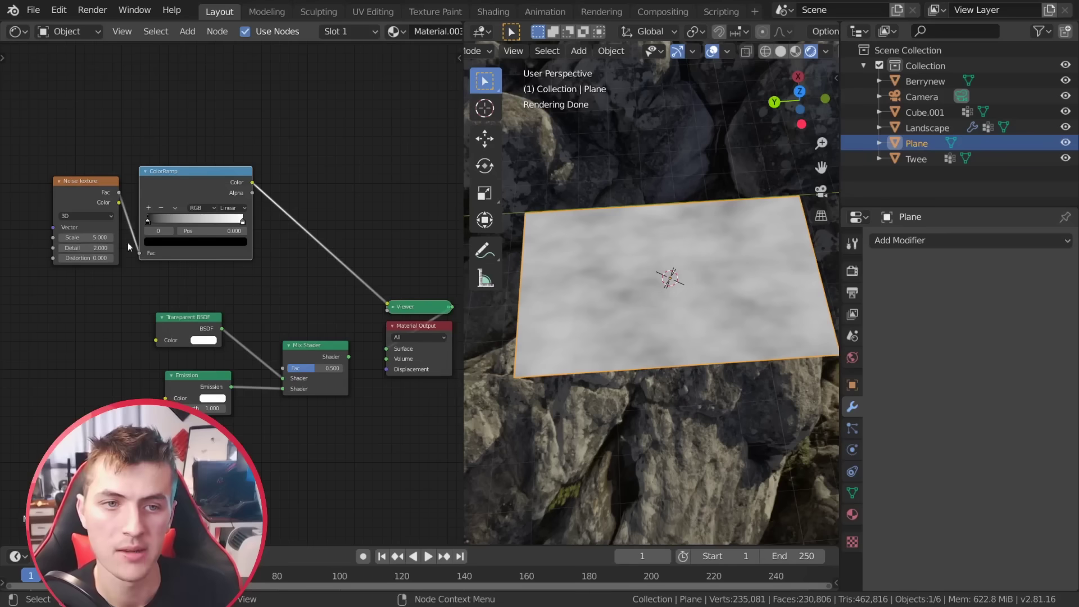
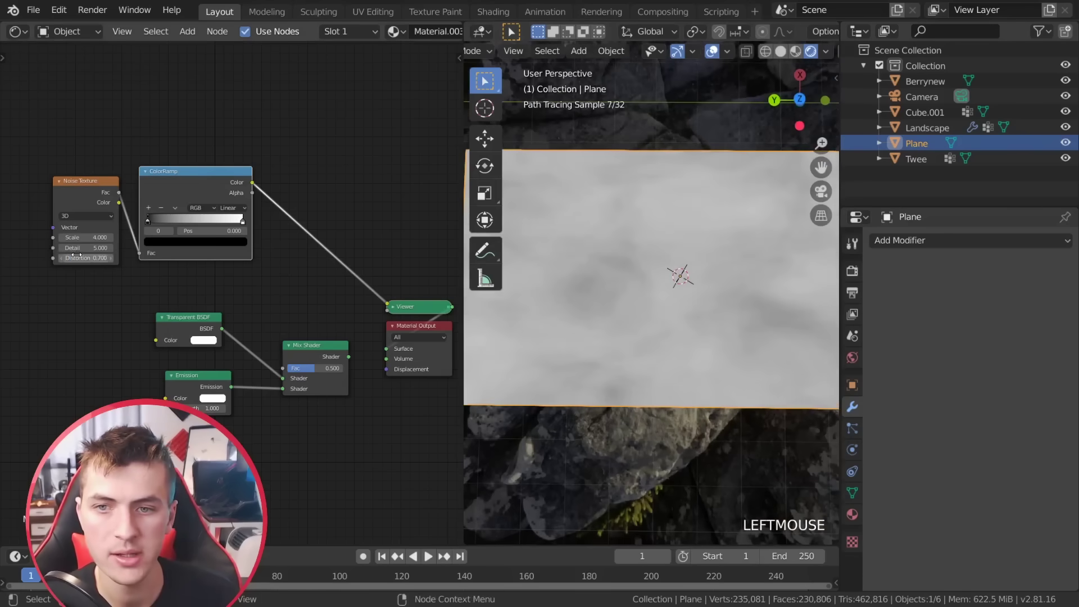
pyautogui.middleClick(720, 311)
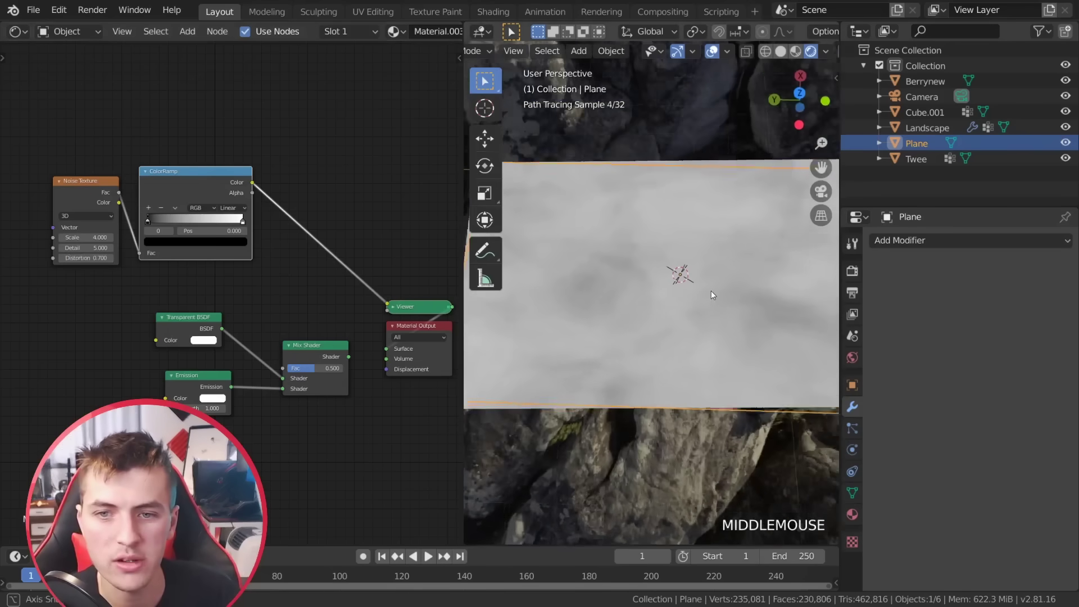
# Move the ColorRamp's dark and light stops inward, the white stop to 0.731, for high-contrast cloud patches.
pyautogui.click(150, 222)
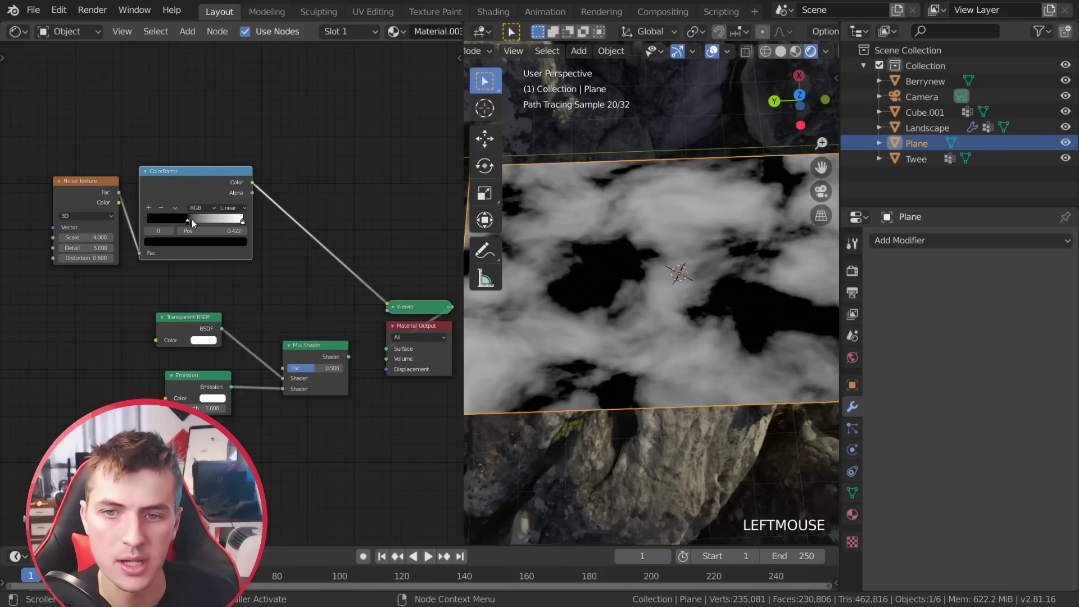
pyautogui.scroll(-3)
pyautogui.middleClick(705, 354)
pyautogui.scroll(3)
pyautogui.click(247, 223)
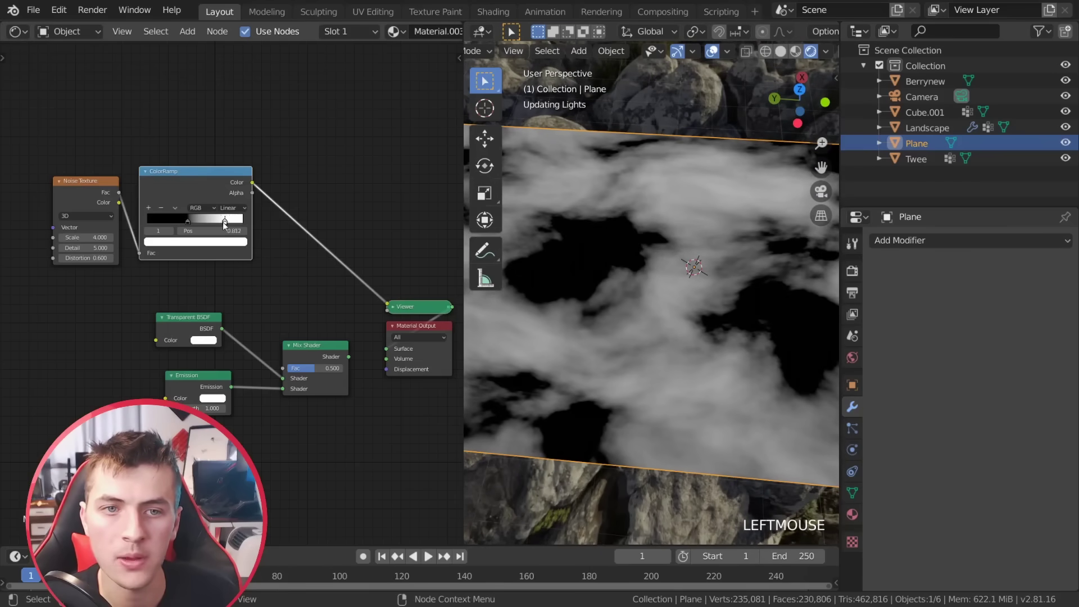
pyautogui.scroll(3)
pyautogui.middleClick(240, 262)
pyautogui.scroll(3)
pyautogui.click(218, 274)
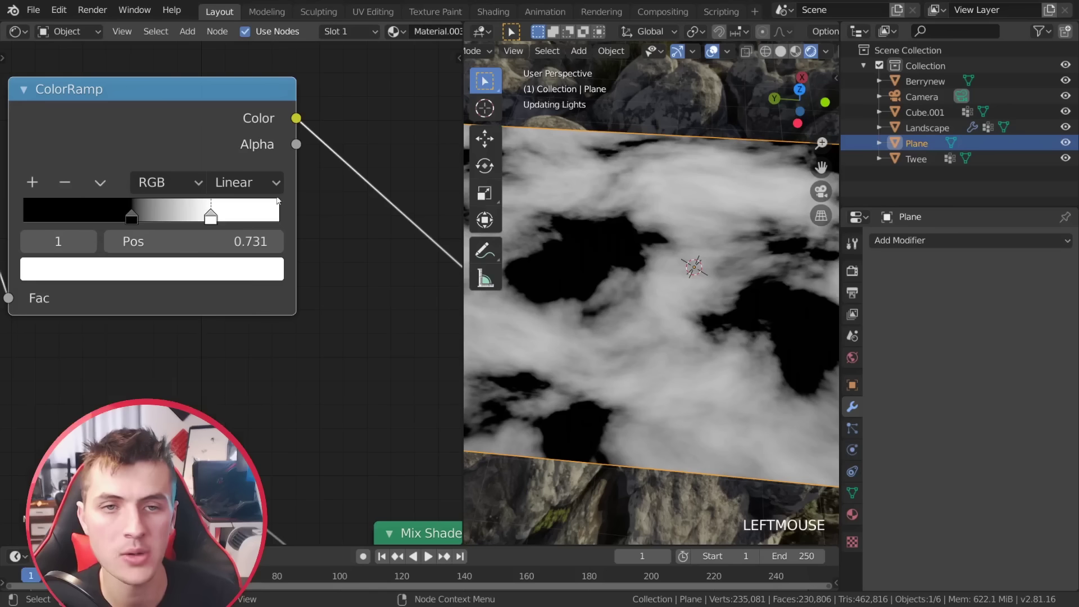
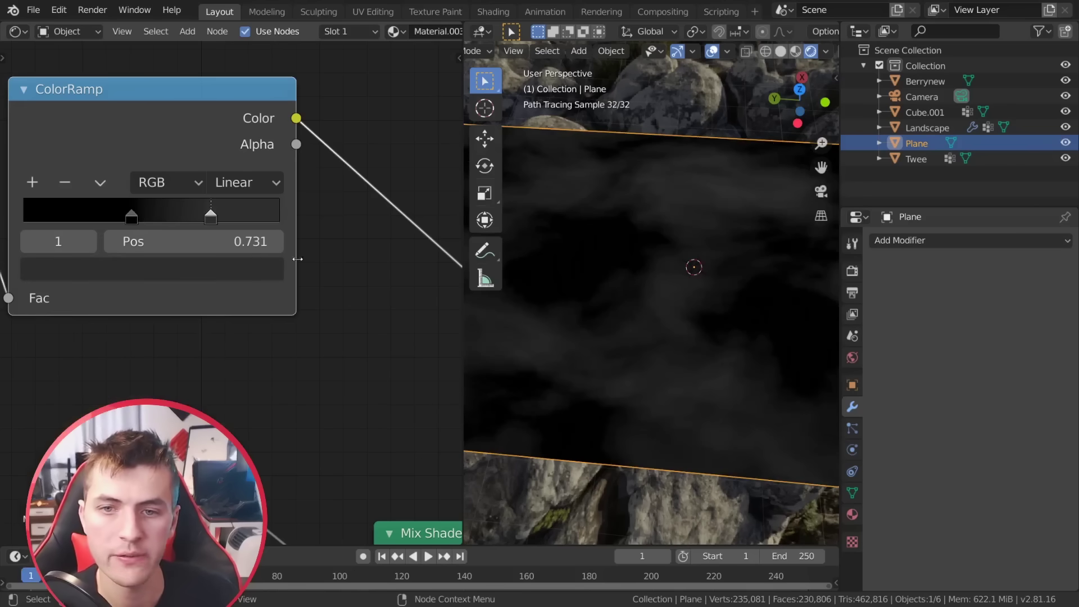
pyautogui.press('a')
pyautogui.press('a')
pyautogui.scroll(-3)
pyautogui.scroll(3)
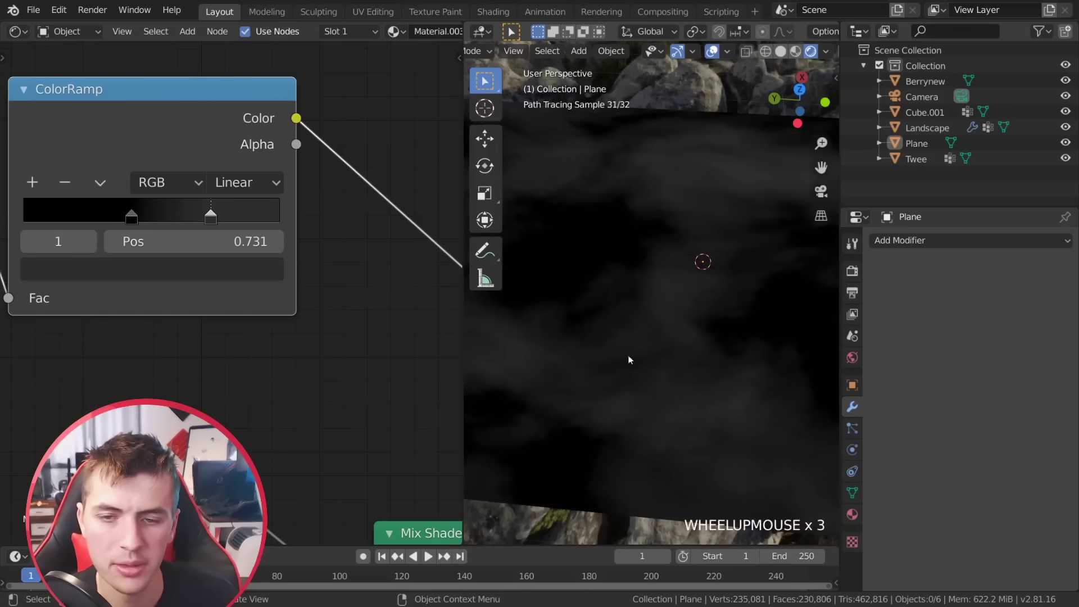
# Preview the ColorRamp output on the cloud plane with the Viewer and frame the plane over the rocks.
pyautogui.scroll(-3)
pyautogui.middleClick(369, 316)
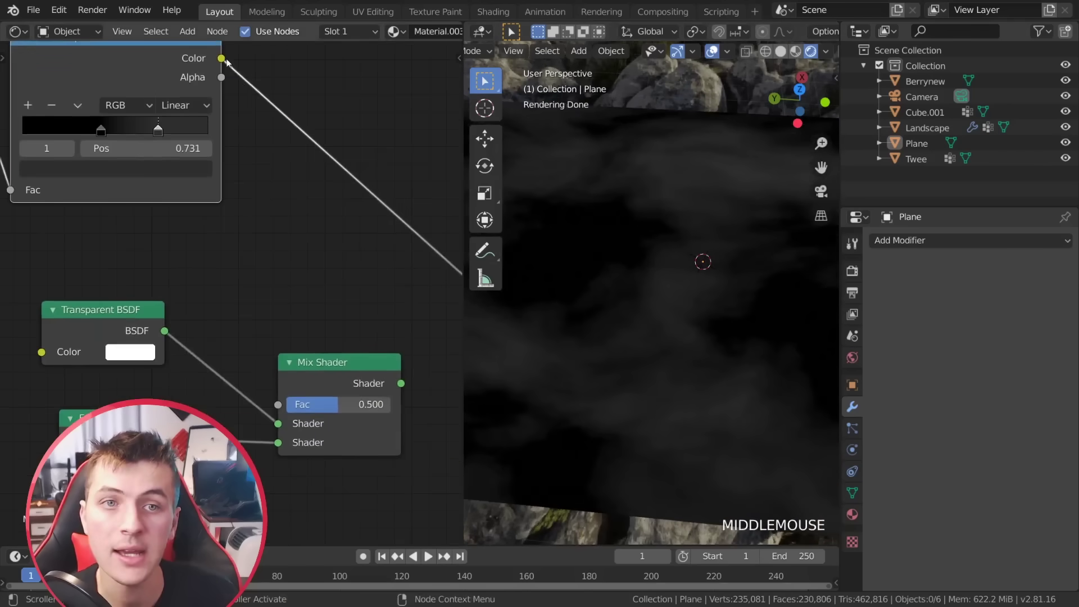
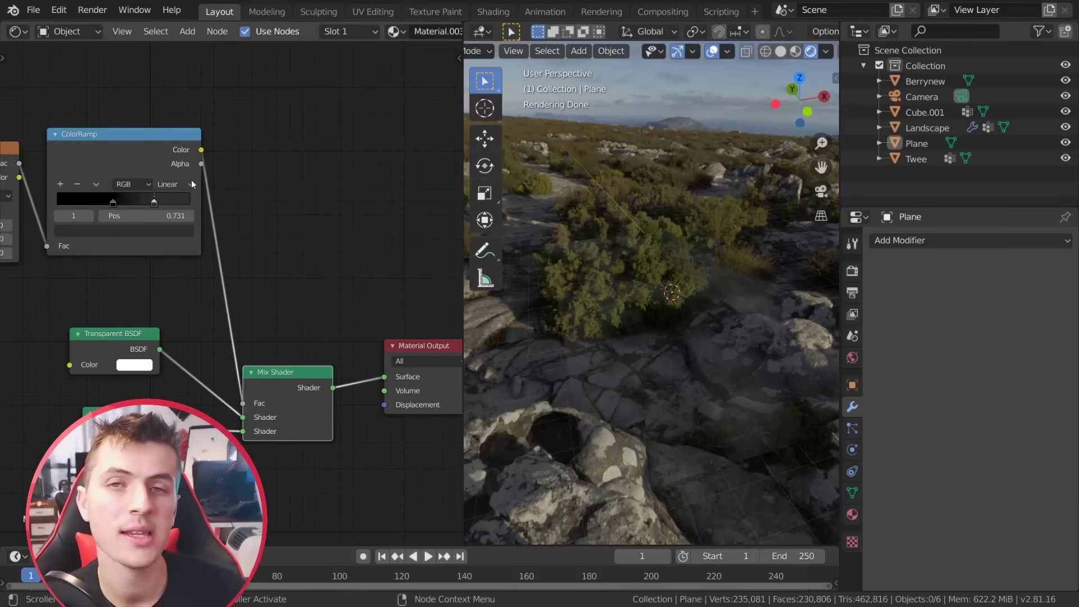
pyautogui.click(161, 147)
pyautogui.scroll(-3)
pyautogui.middleClick(627, 314)
pyautogui.scroll(3)
pyautogui.middleClick(651, 314)
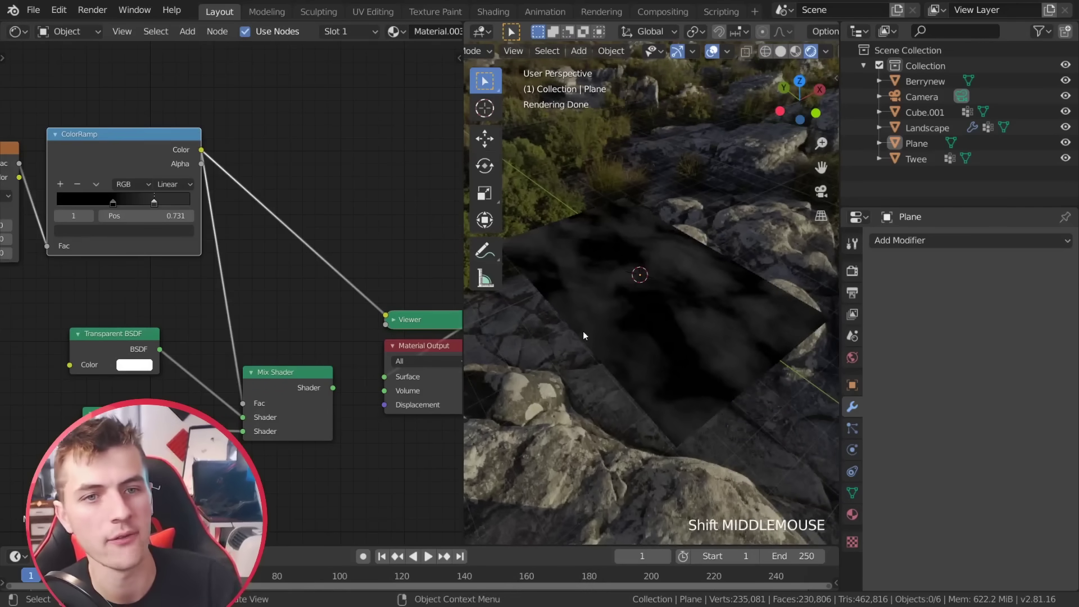
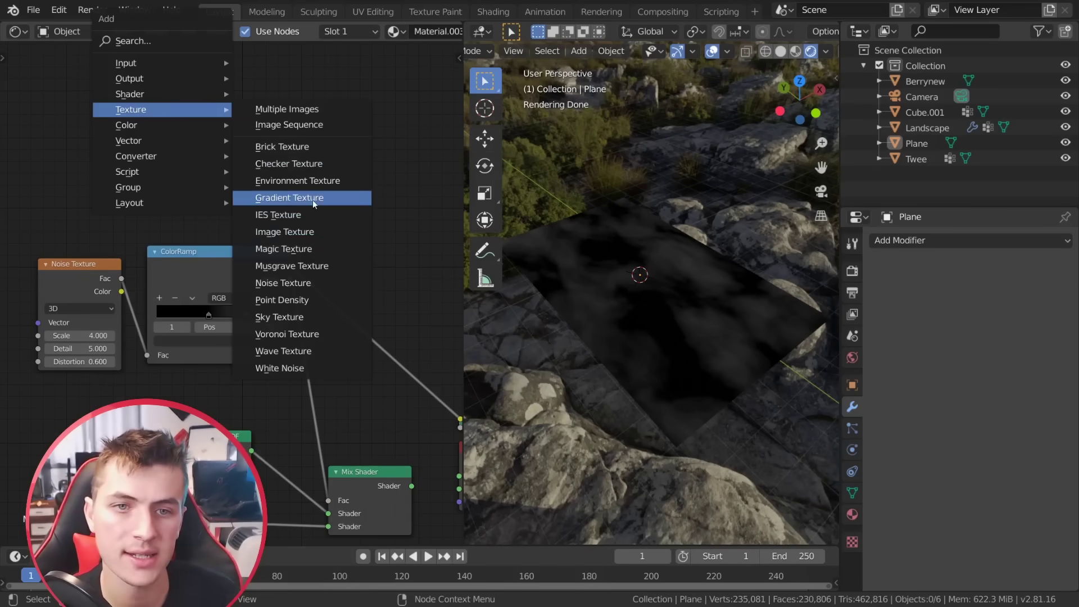
# Add a Spherical Gradient Texture fed by Texture Coordinate Object, also feeding the noise, and preview it.
pyautogui.click(248, 177)
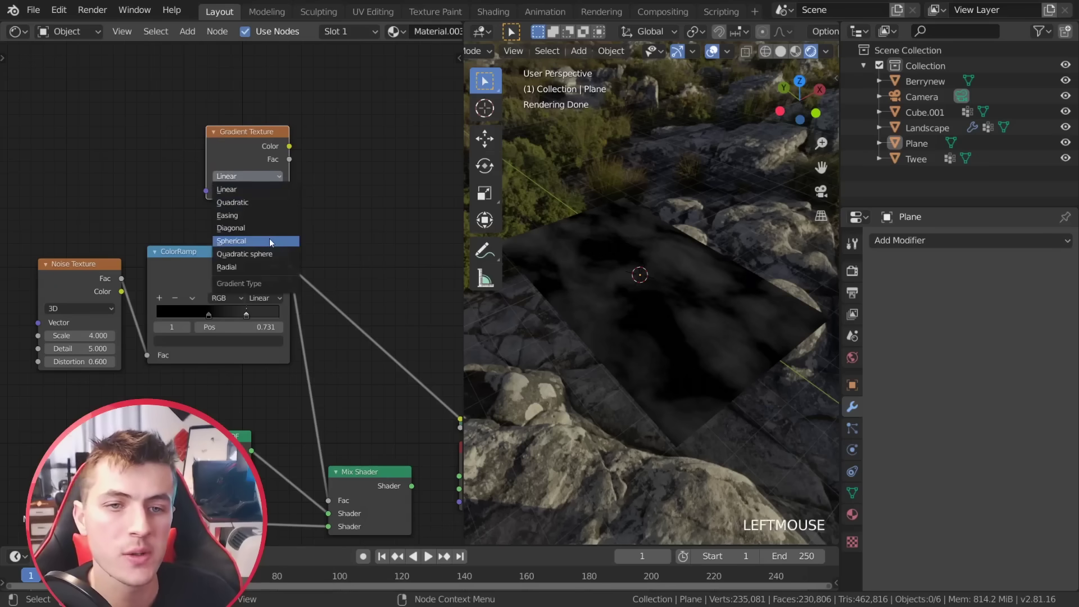
pyautogui.press('shift+a')
pyautogui.press('shift+a')
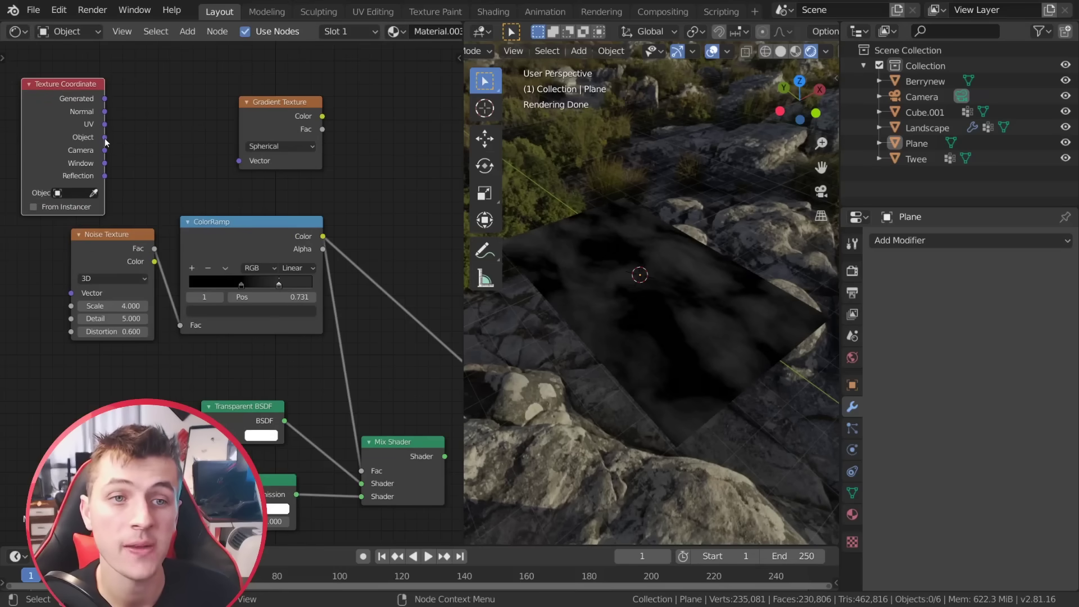
pyautogui.click(487, 80)
pyautogui.click(107, 143)
pyautogui.middleClick(272, 200)
pyautogui.click(274, 137)
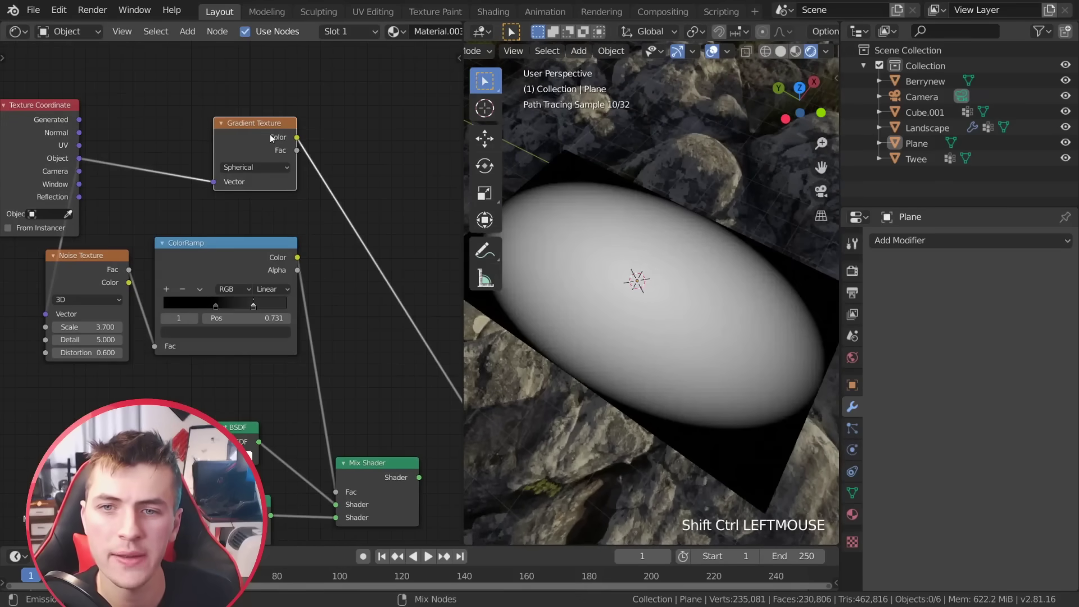
pyautogui.middleClick(651, 377)
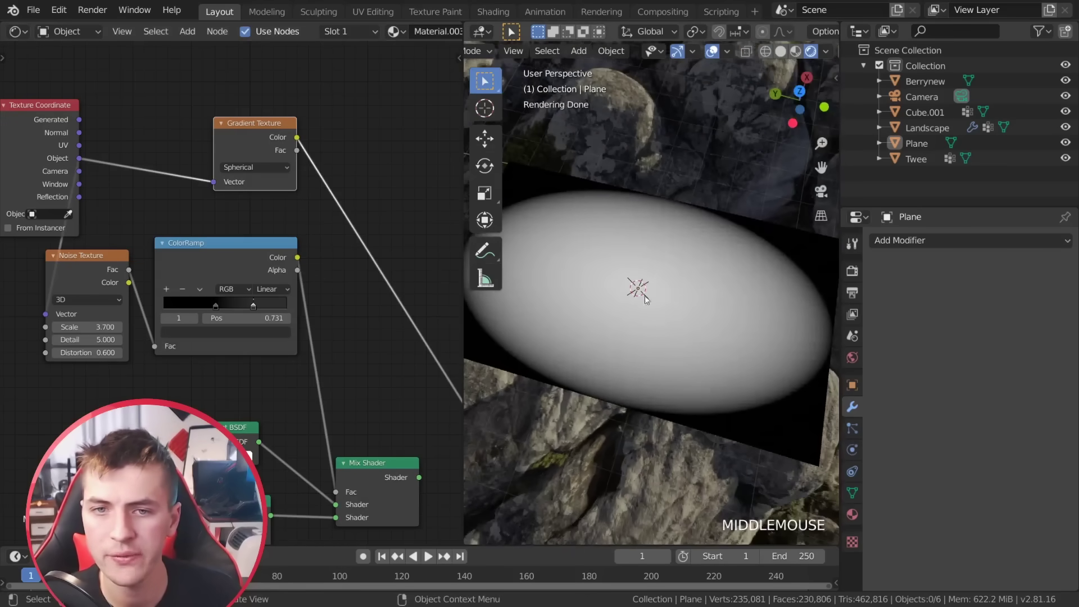
# Add a MixRGB set to Multiply with Fac 1.000 combining the ColorRamp and the gradient.
pyautogui.scroll(-3)
pyautogui.middleClick(361, 250)
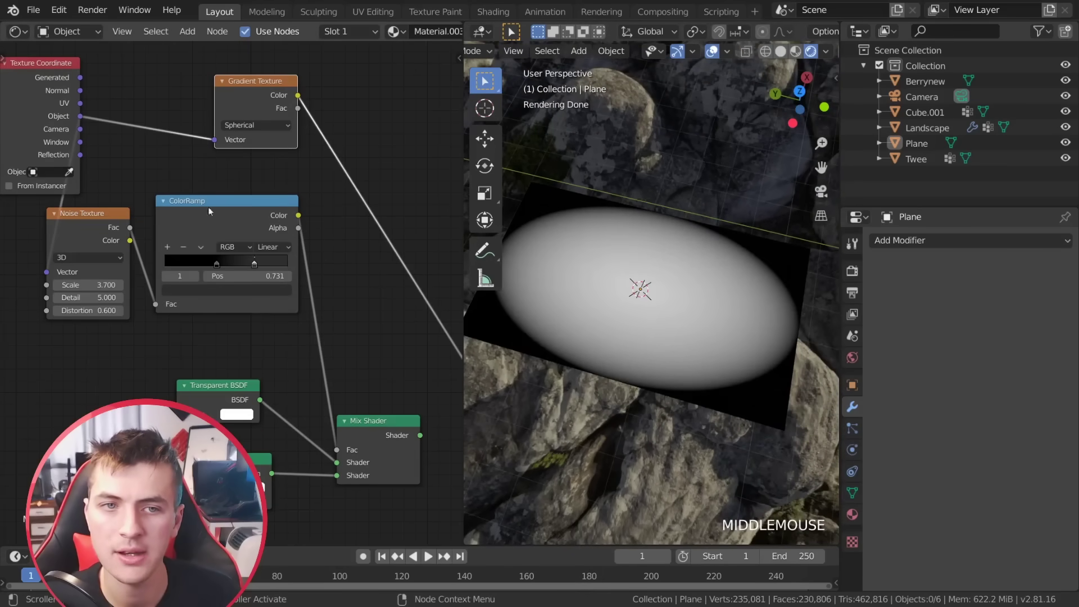
pyautogui.middleClick(325, 294)
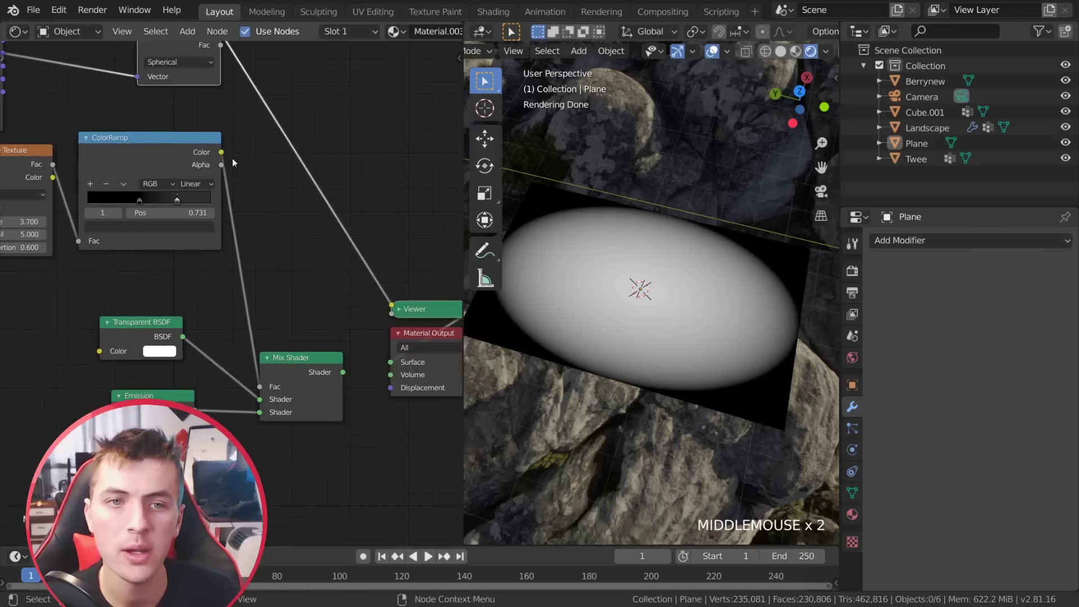
pyautogui.press('shift+a')
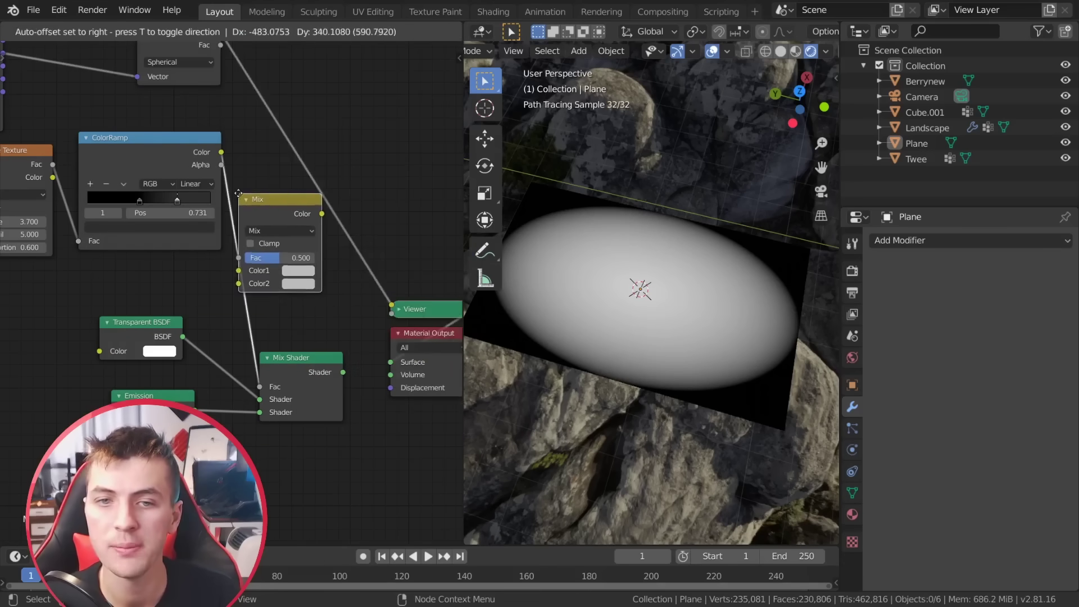
pyautogui.click(322, 234)
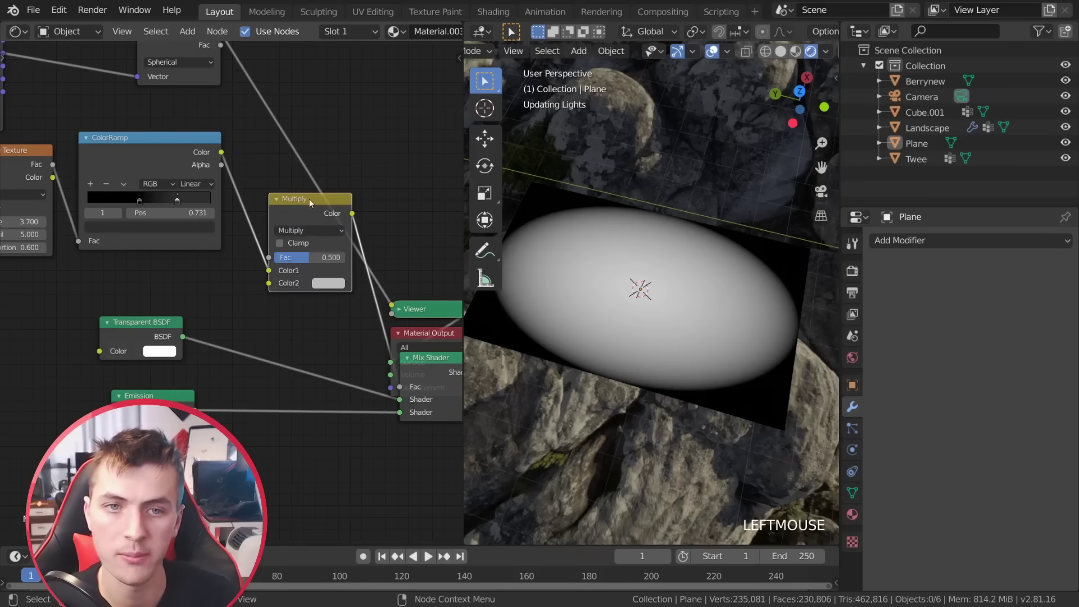
pyautogui.scroll(-3)
pyautogui.click(225, 91)
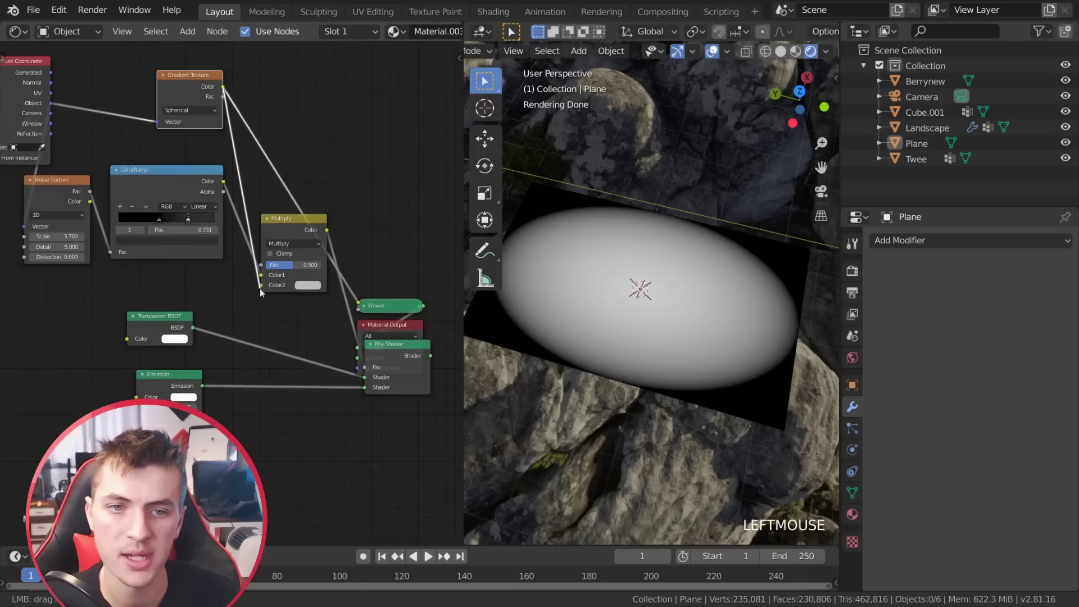
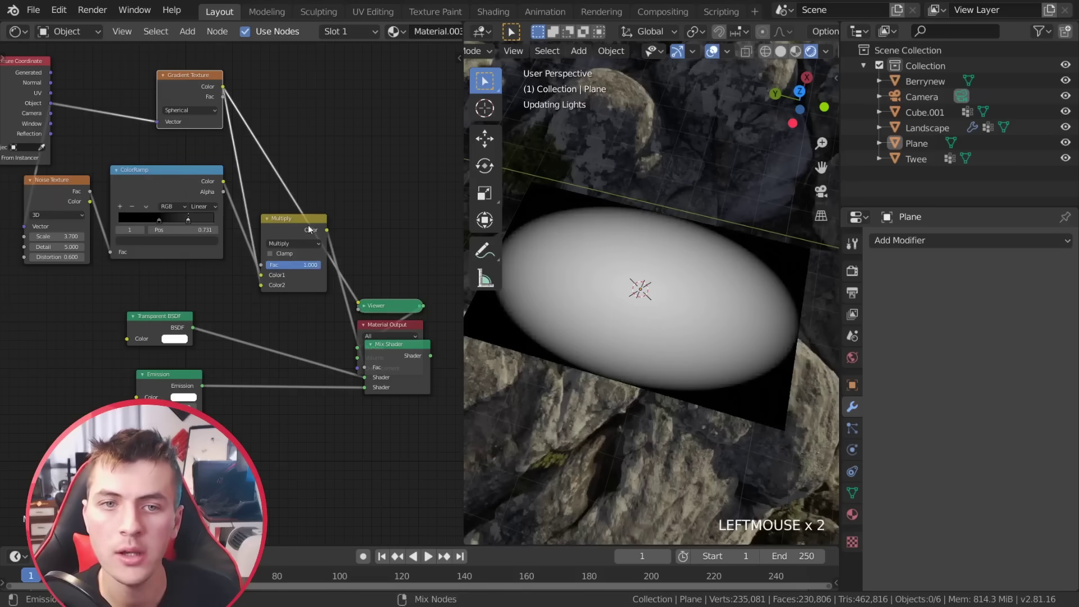
pyautogui.click(292, 226)
pyautogui.scroll(3)
pyautogui.scroll(3)
pyautogui.middleClick(630, 321)
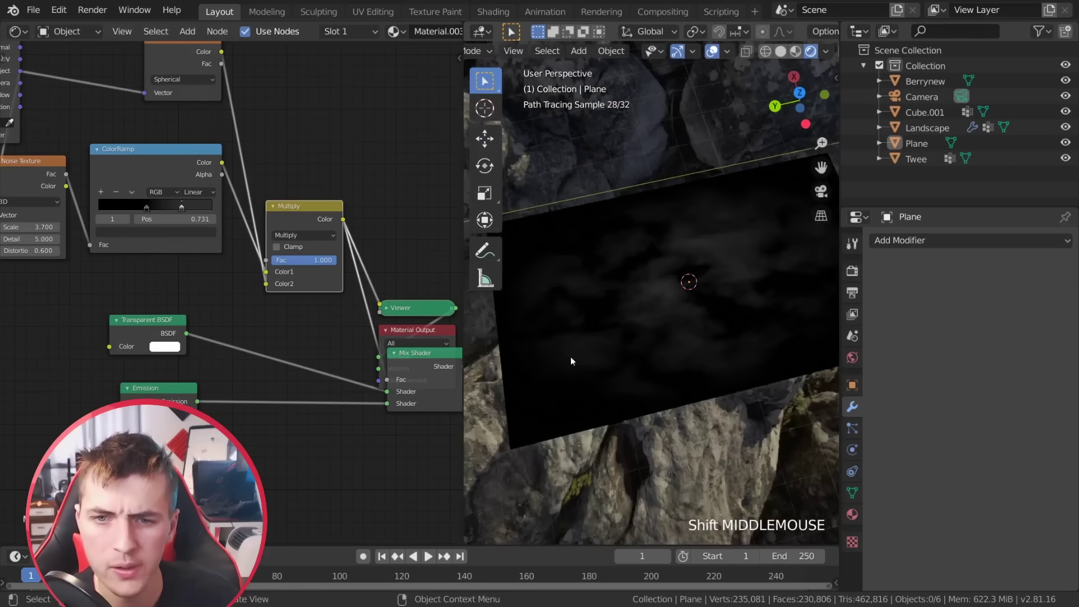
# Connect the Multiply colour output into the Mix Shader Fac and check the plane in the scene.
pyautogui.scroll(-3)
pyautogui.scroll(-3)
pyautogui.middleClick(278, 303)
pyautogui.click(278, 303)
pyautogui.middleClick(718, 297)
pyautogui.middleClick(708, 277)
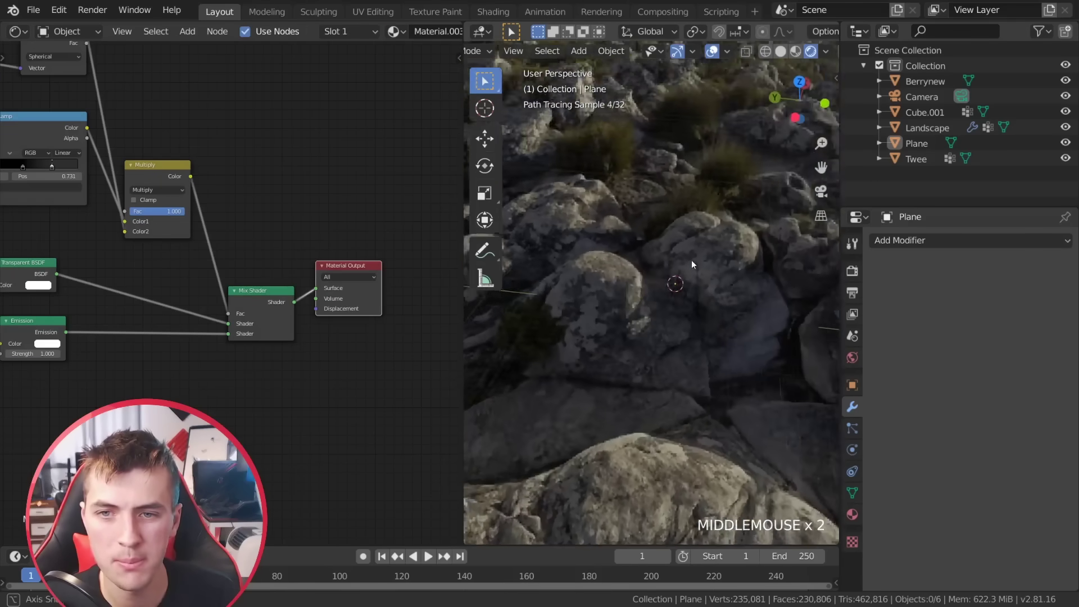
# Give the Emission shader a warm cream glow colour.
pyautogui.scroll(-3)
pyautogui.middleClick(139, 321)
pyautogui.scroll(3)
pyautogui.click(189, 348)
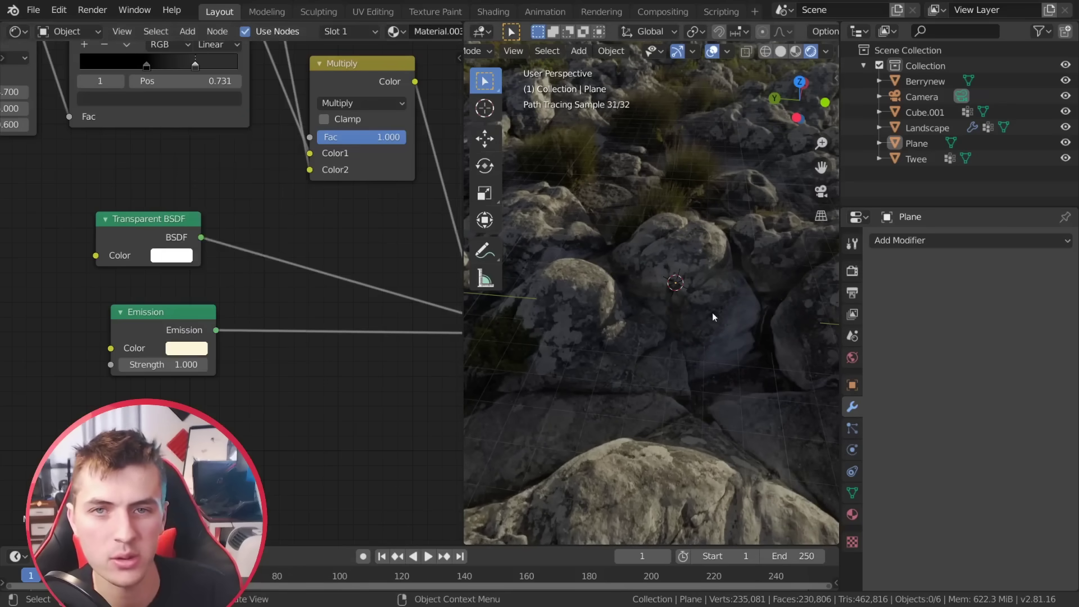
pyautogui.scroll(-3)
pyautogui.middleClick(24, 80)
pyautogui.rightClick(23, 80)
# Duplicate the cloud plane with Shift+D to create Plane.001.
pyautogui.scroll(-3)
pyautogui.middleClick(570, 285)
pyautogui.press('shift+a')
pyautogui.press('s')
pyautogui.middleClick(405, 383)
# Maximise the 3D view and add a new particle system to Plane.001.
pyautogui.press('g')
pyautogui.scroll(3)
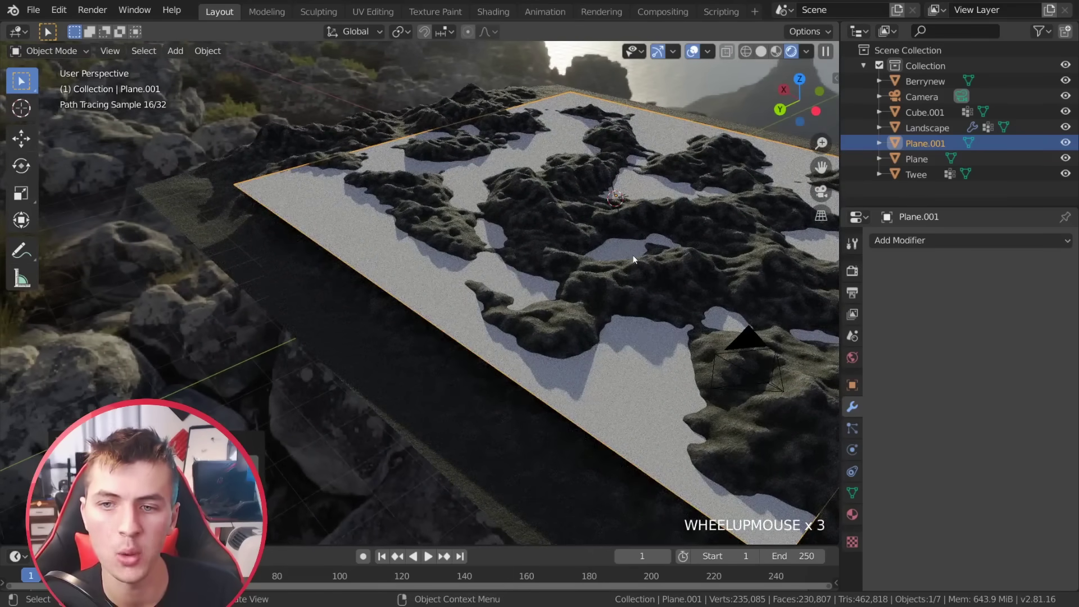
pyautogui.scroll(-3)
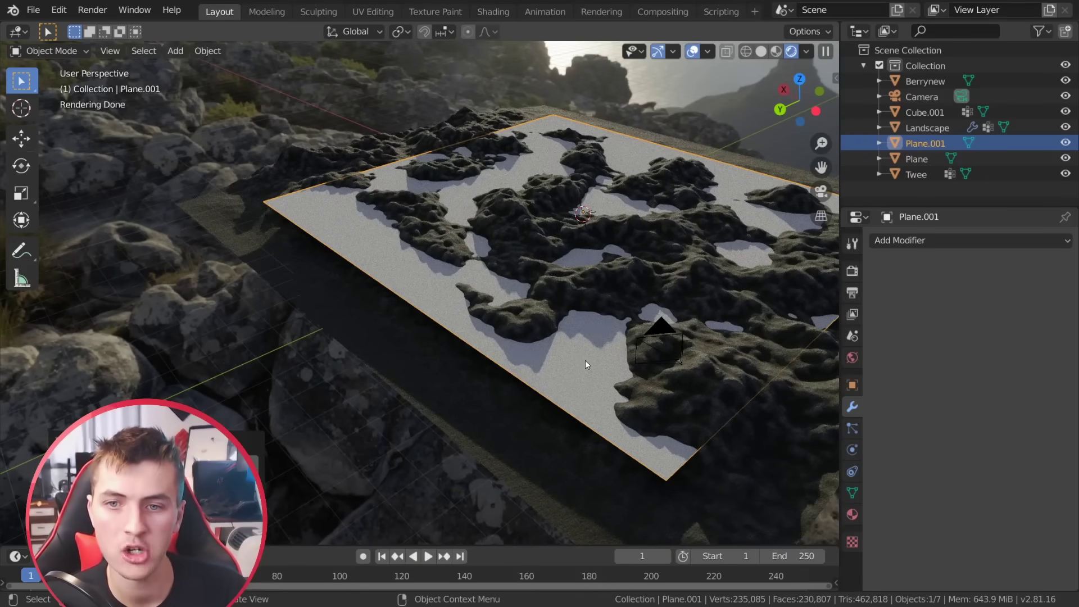
pyautogui.scroll(3)
pyautogui.click(438, 398)
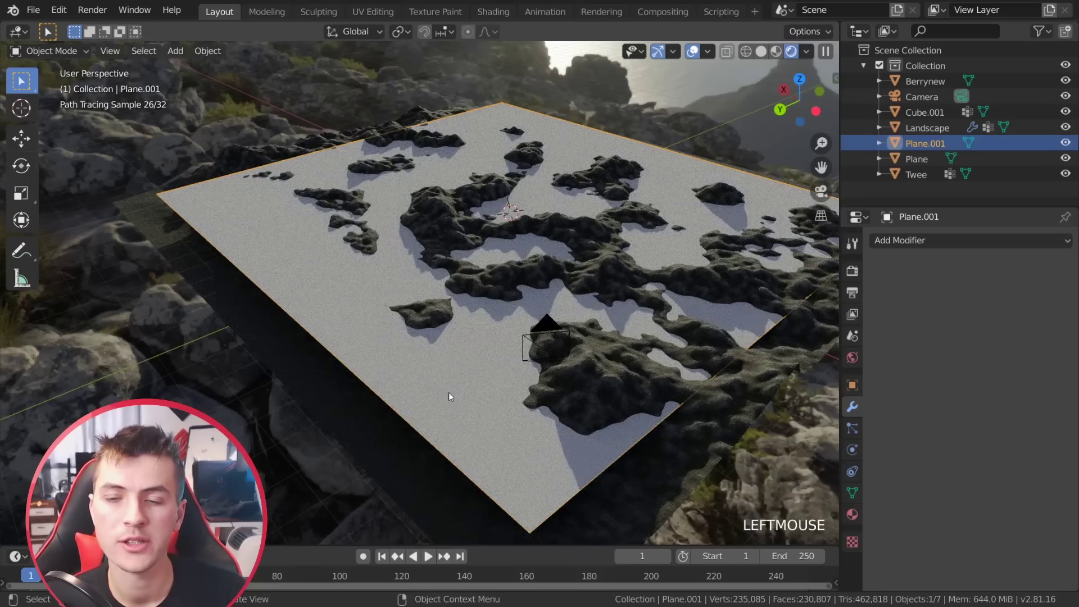
pyautogui.click(863, 436)
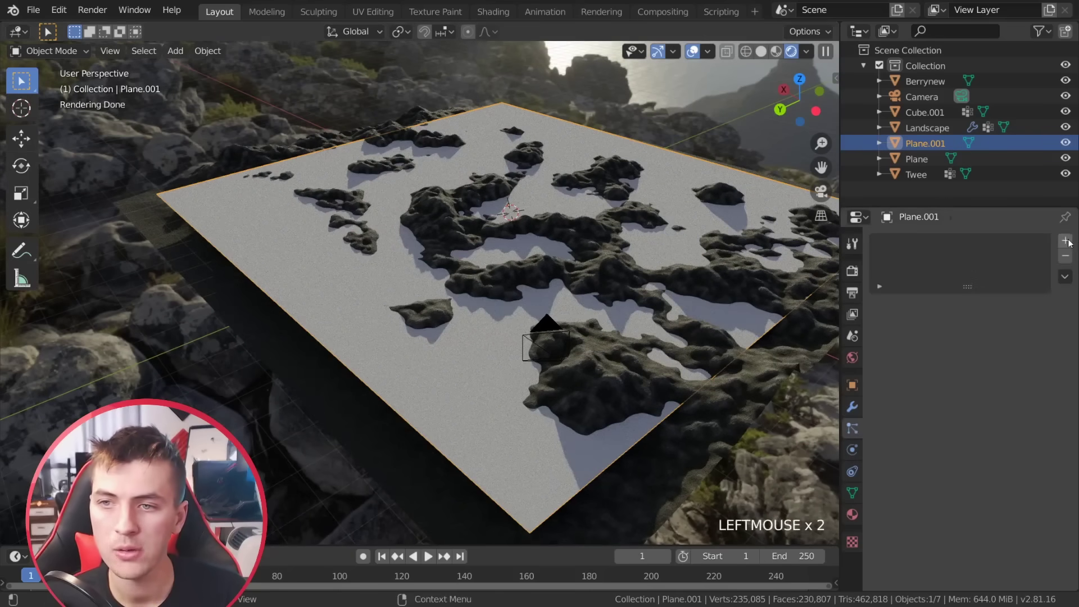
pyautogui.click(1071, 242)
# Make the particle system Hair rendered as Object, instancing the small Plane.
pyautogui.scroll(3)
pyautogui.click(986, 347)
pyautogui.scroll(-3)
pyautogui.click(995, 485)
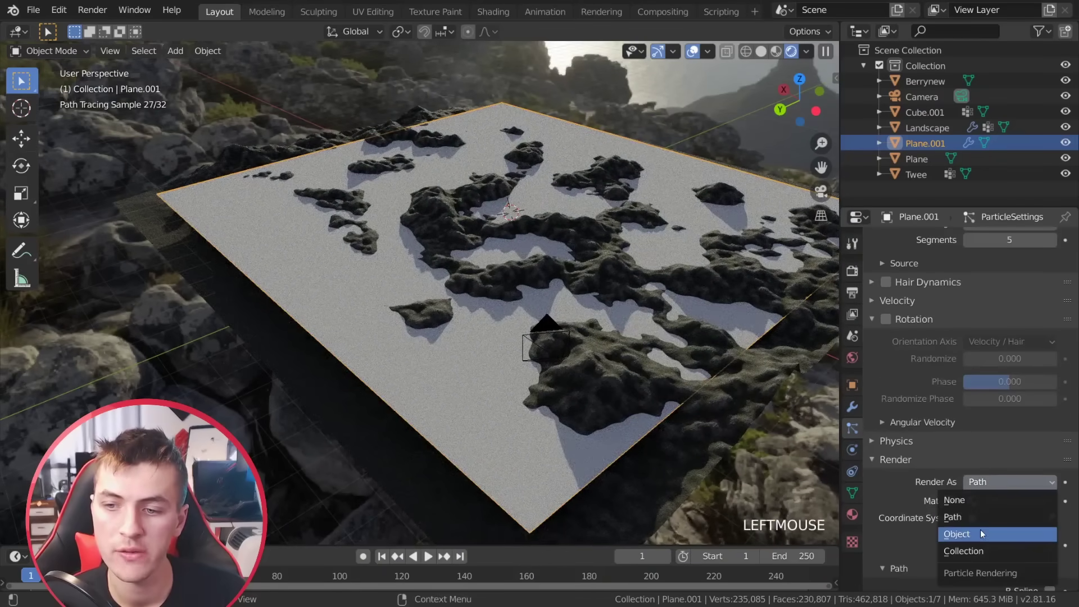
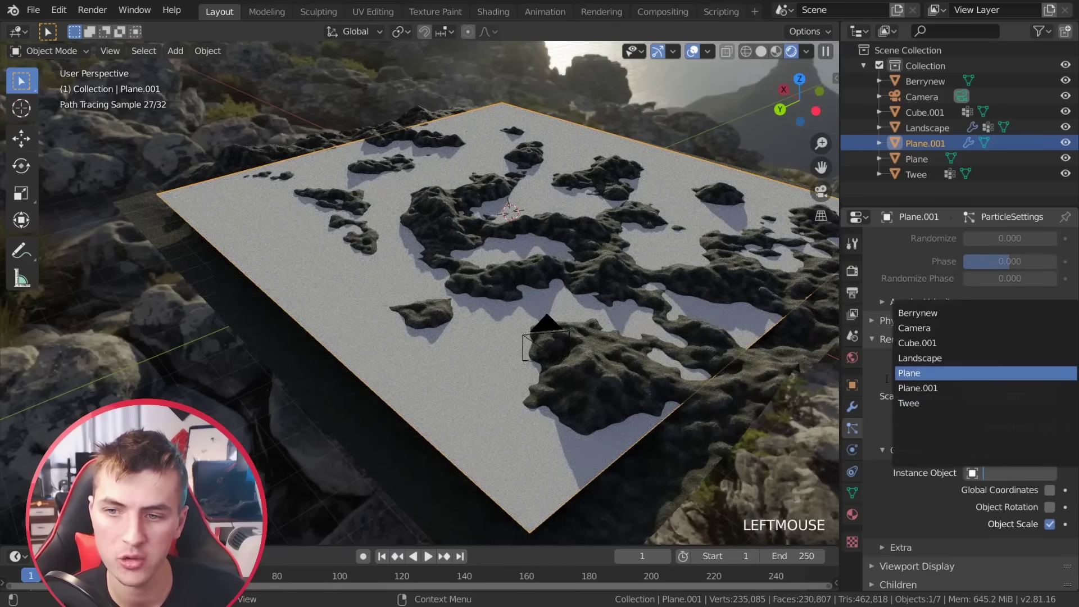
pyautogui.scroll(-3)
pyautogui.scroll(3)
pyautogui.click(153, 336)
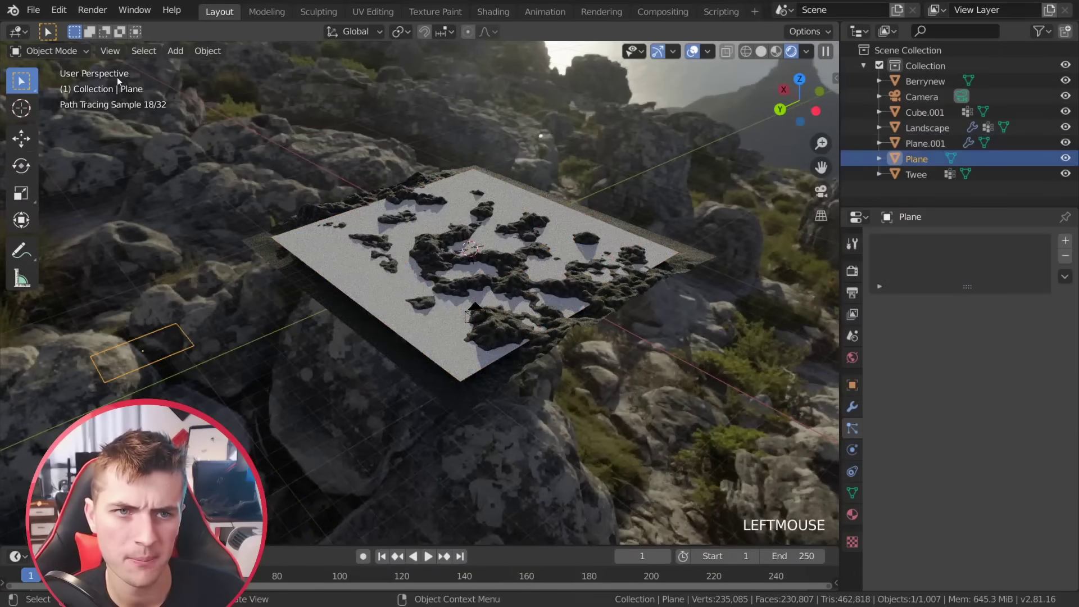
pyautogui.scroll(3)
pyautogui.scroll(-3)
# In solid shading, raise particle Scale to 0.160 and Scale Randomness to about 0.5, and enable Rotation.
pyautogui.press('a')
pyautogui.press('a')
pyautogui.click(435, 407)
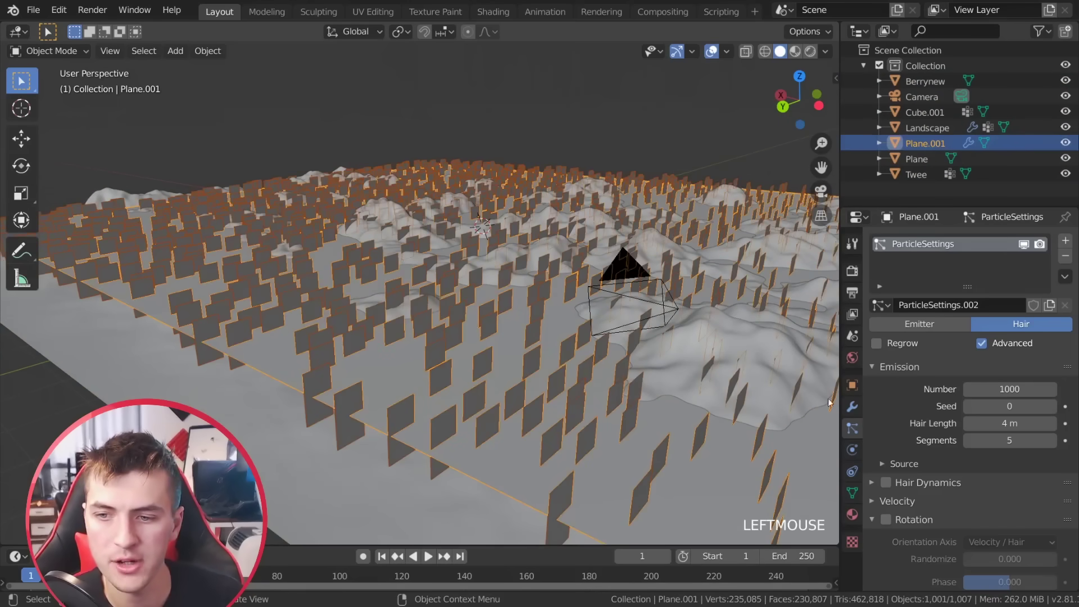
pyautogui.click(887, 522)
pyautogui.scroll(-3)
pyautogui.click(1052, 527)
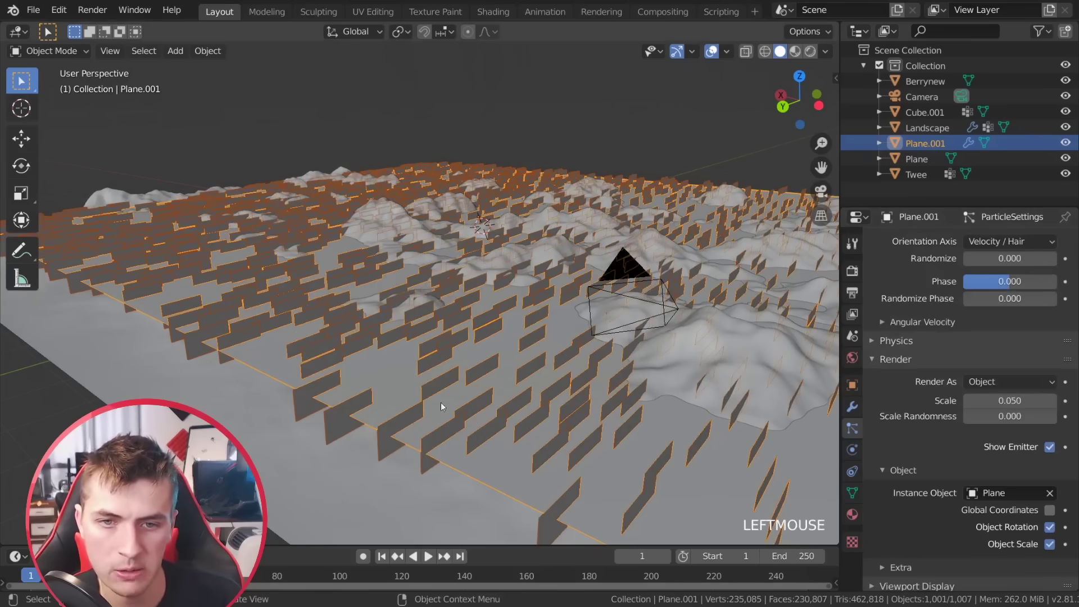
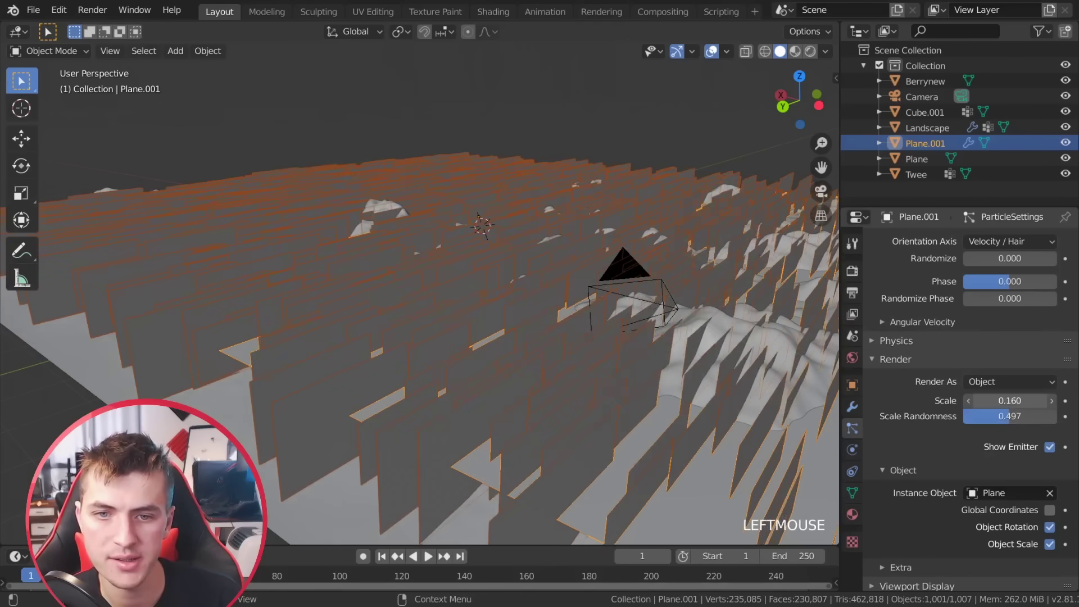
pyautogui.click(933, 346)
pyautogui.click(1000, 349)
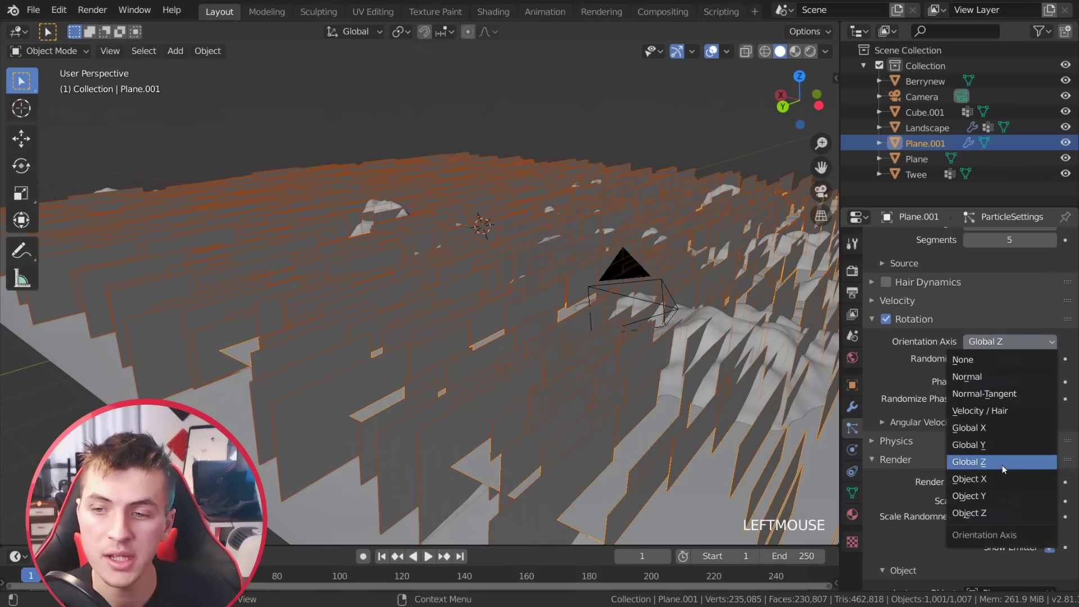
# Set the rotation orientation axis to Global Z with Phase -0.159 and inspect the planes from above.
pyautogui.scroll(-3)
pyautogui.middleClick(557, 370)
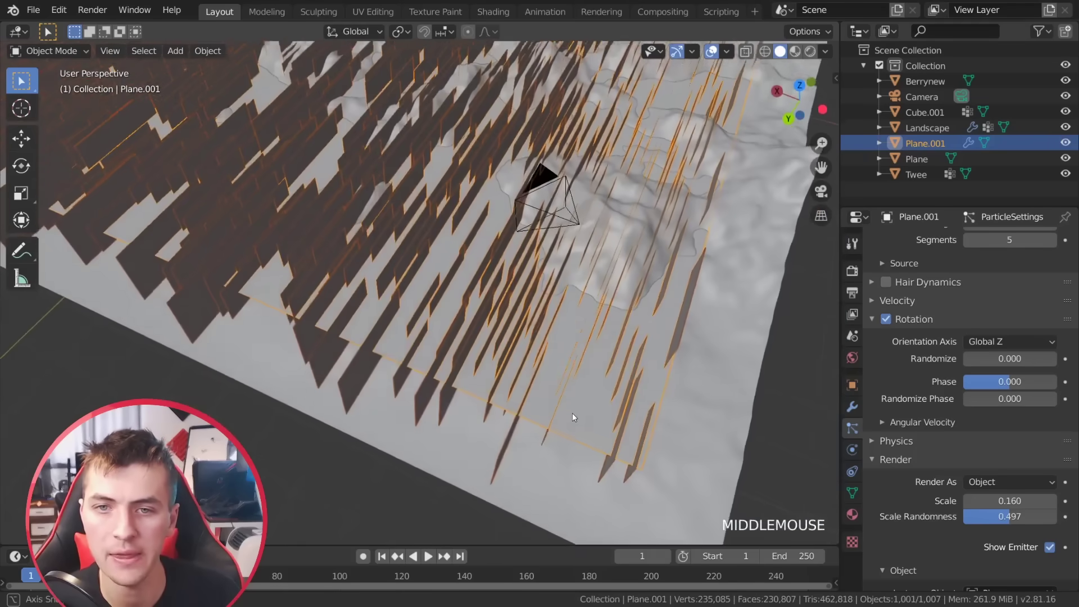
pyautogui.click(1010, 386)
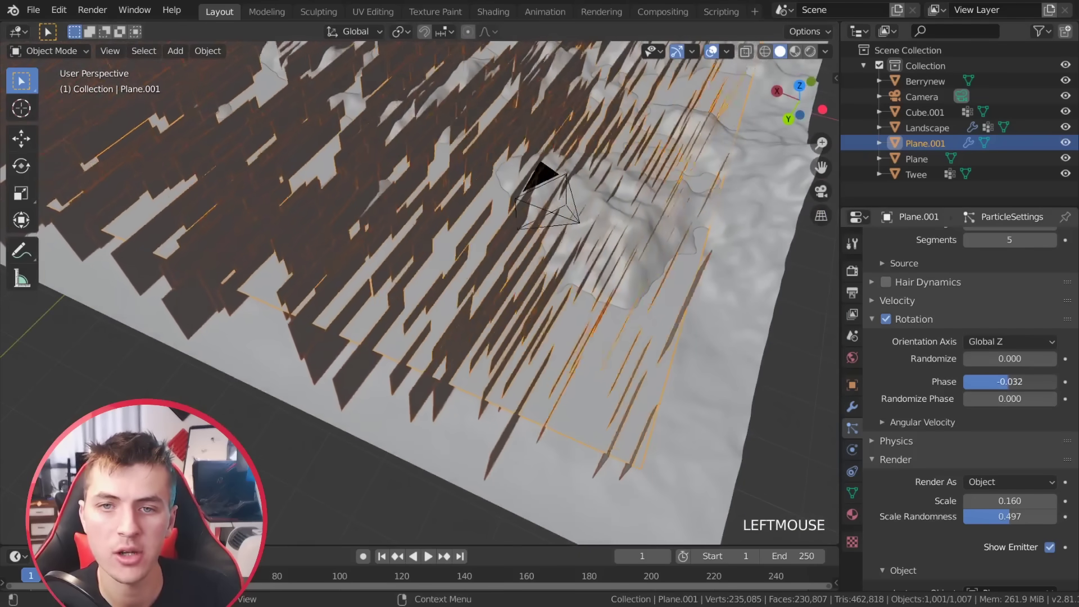
pyautogui.middleClick(431, 315)
pyautogui.press('KP_7')
pyautogui.scroll(-3)
pyautogui.middleClick(584, 408)
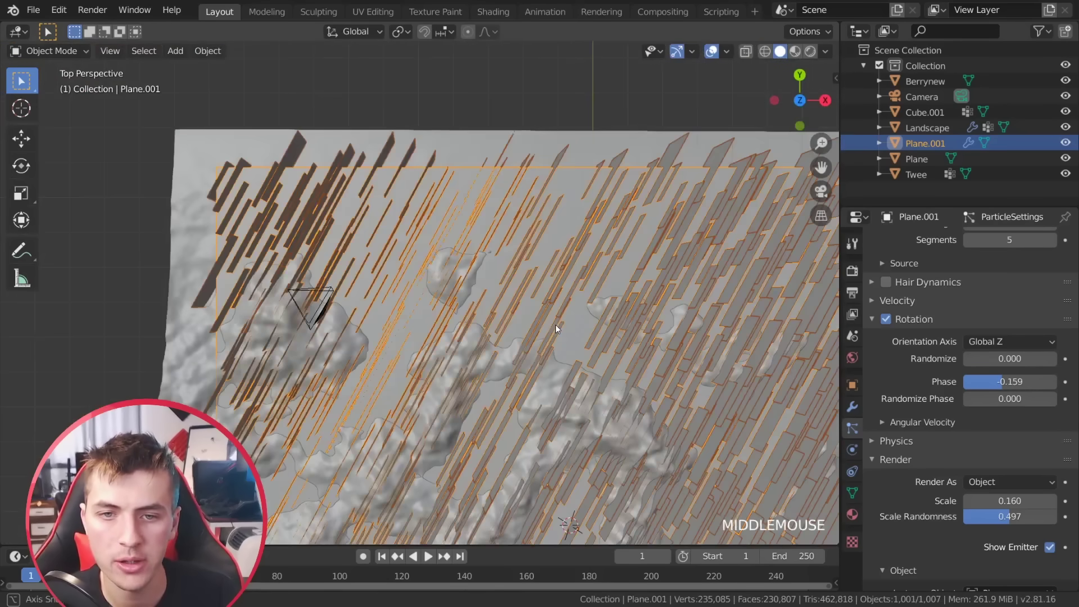
pyautogui.scroll(-3)
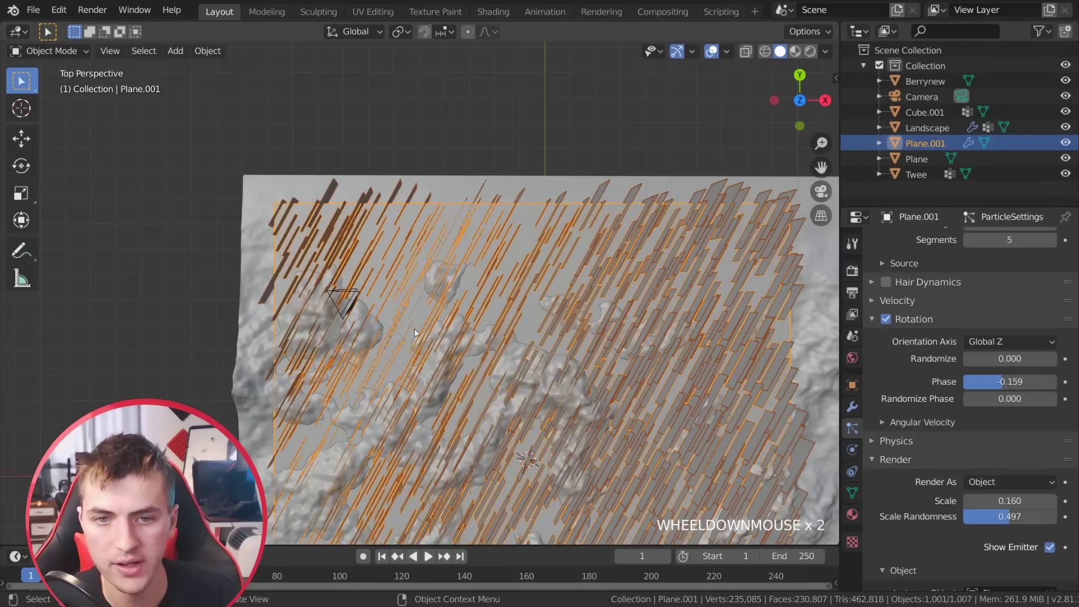
pyautogui.scroll(-3)
pyautogui.middleClick(578, 370)
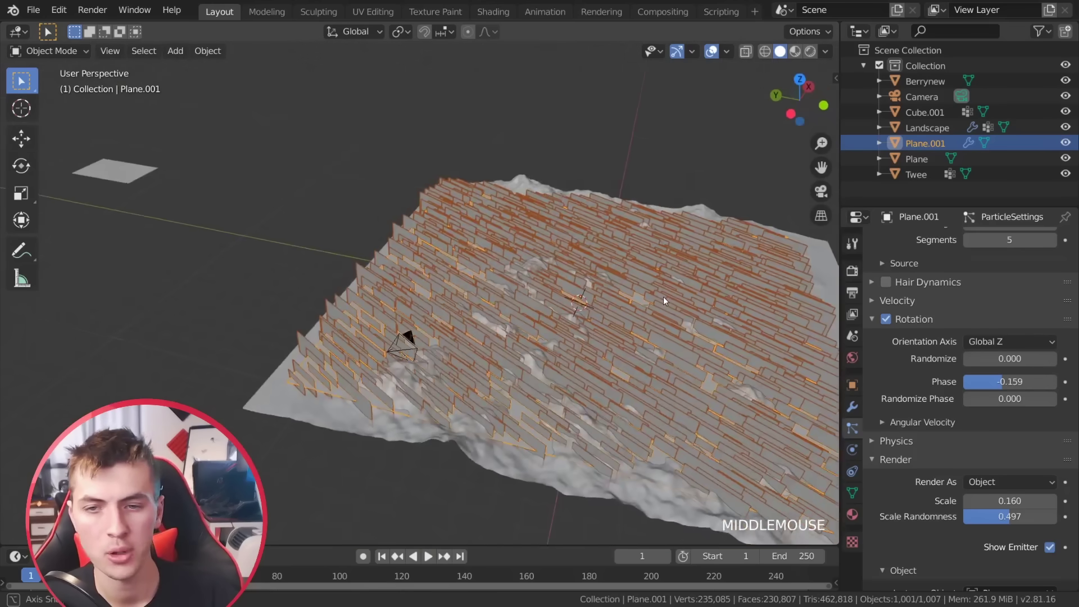
pyautogui.middleClick(588, 395)
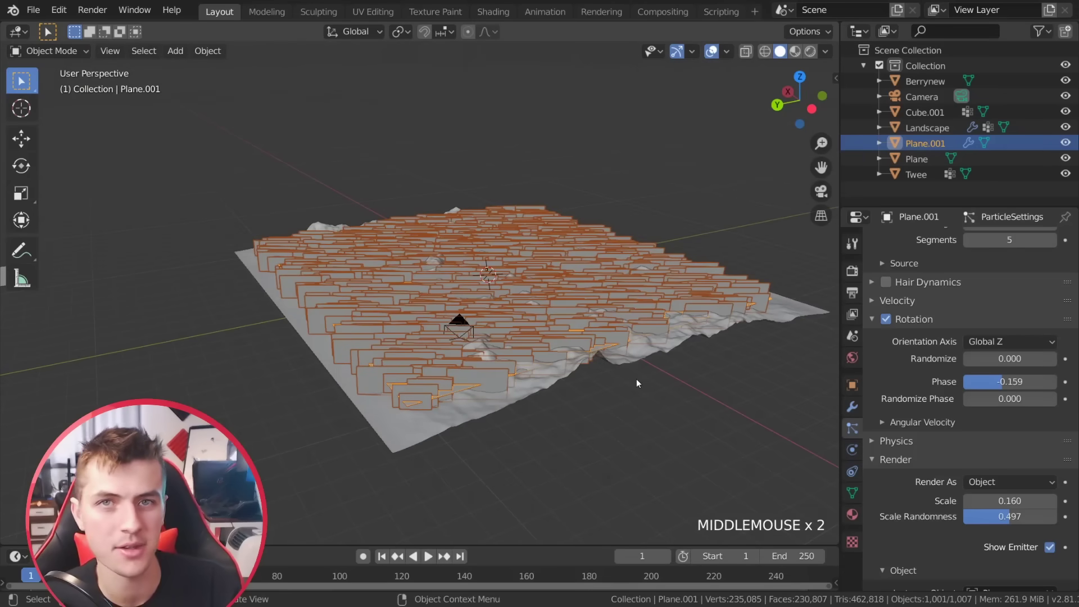
# Set Randomize Phase to 0.169 and Randomize to 0.116, then look through the scene camera.
pyautogui.scroll(3)
pyautogui.press('a')
pyautogui.press('a')
pyautogui.click(524, 376)
pyautogui.click(524, 370)
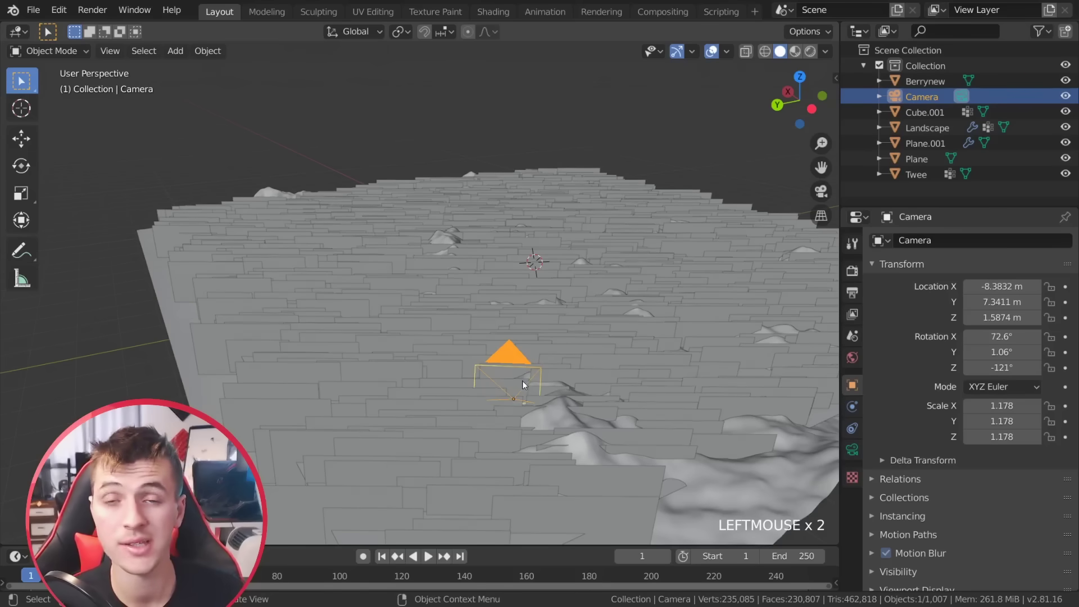
pyautogui.scroll(3)
pyautogui.doubleClick(629, 350)
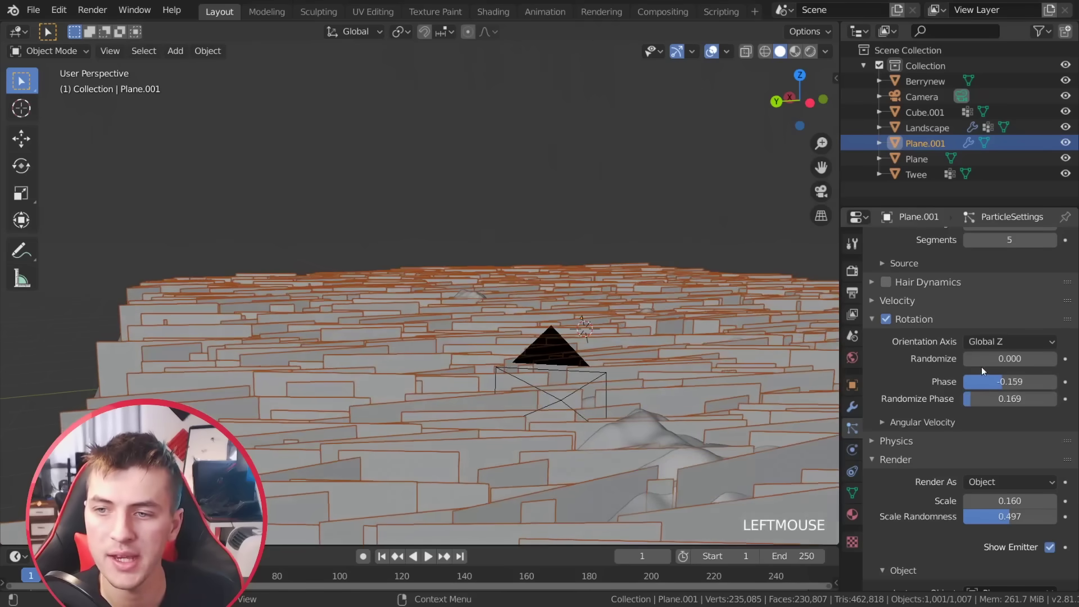
pyautogui.click(991, 361)
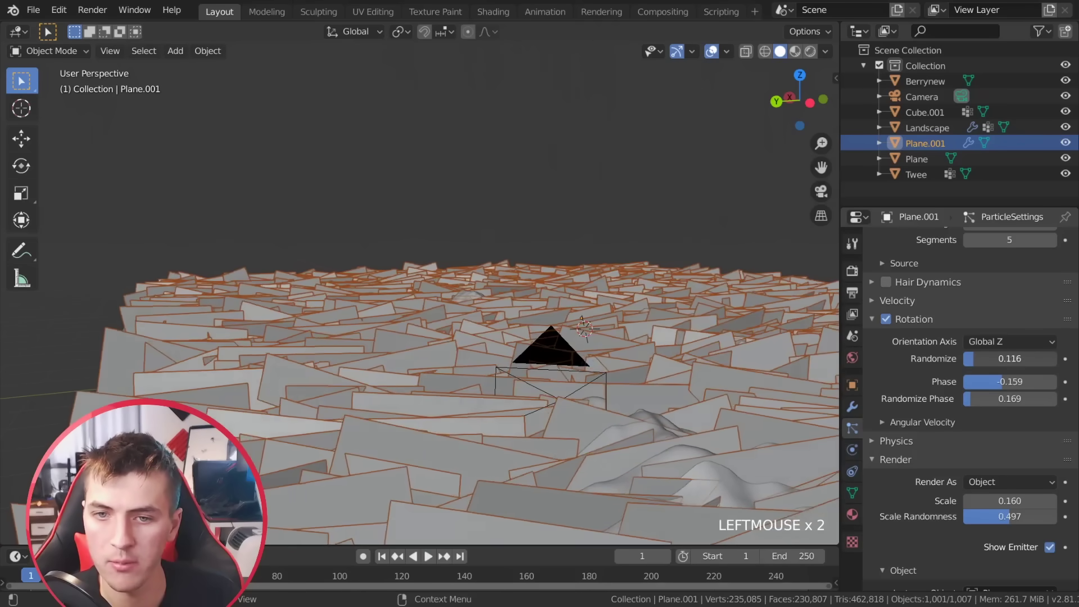
pyautogui.middleClick(551, 399)
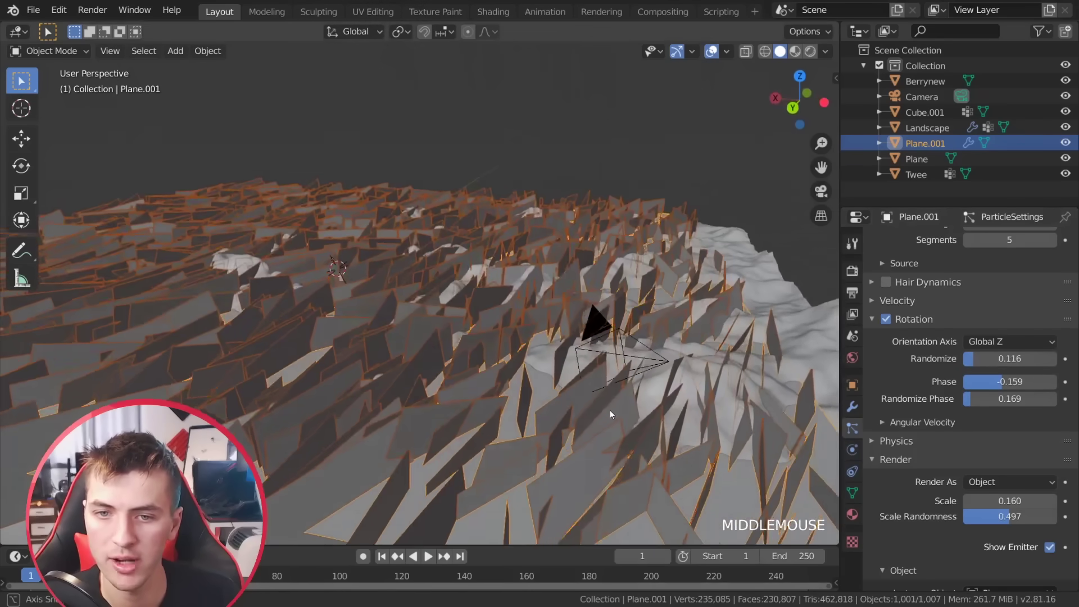
pyautogui.press('KP_0')
# View the scene through the camera with full rendered shading.
pyautogui.press('g')
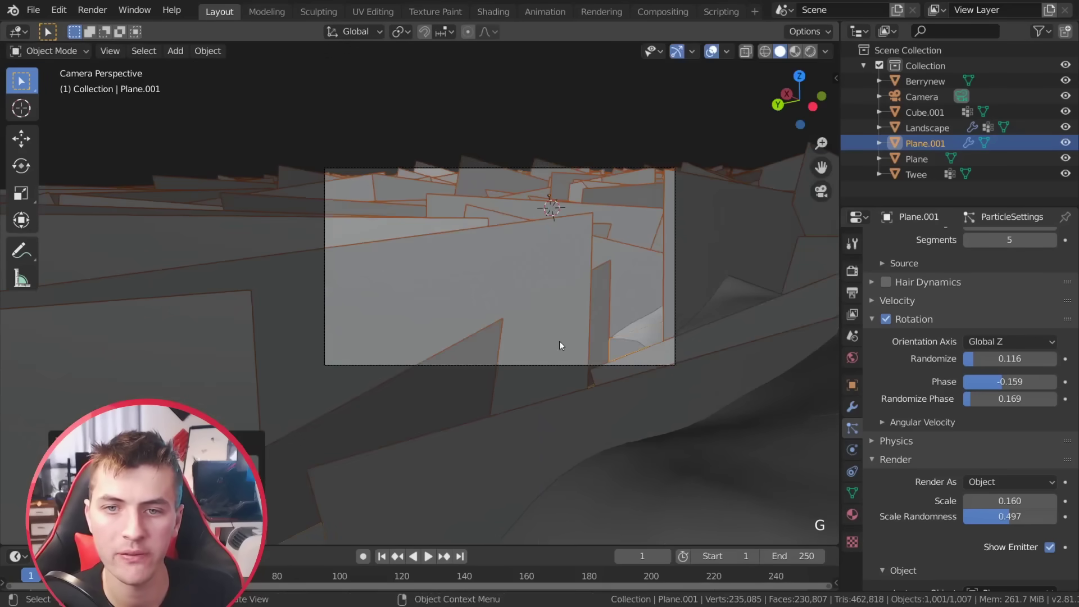
pyautogui.press('a')
pyautogui.press('a')
pyautogui.click(1055, 549)
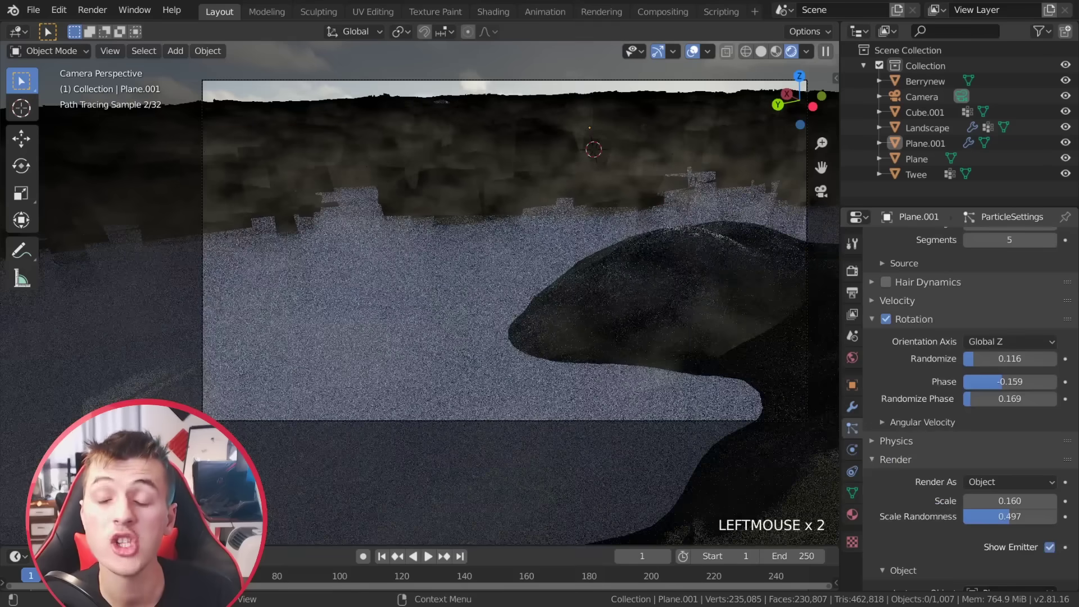
pyautogui.click(1053, 551)
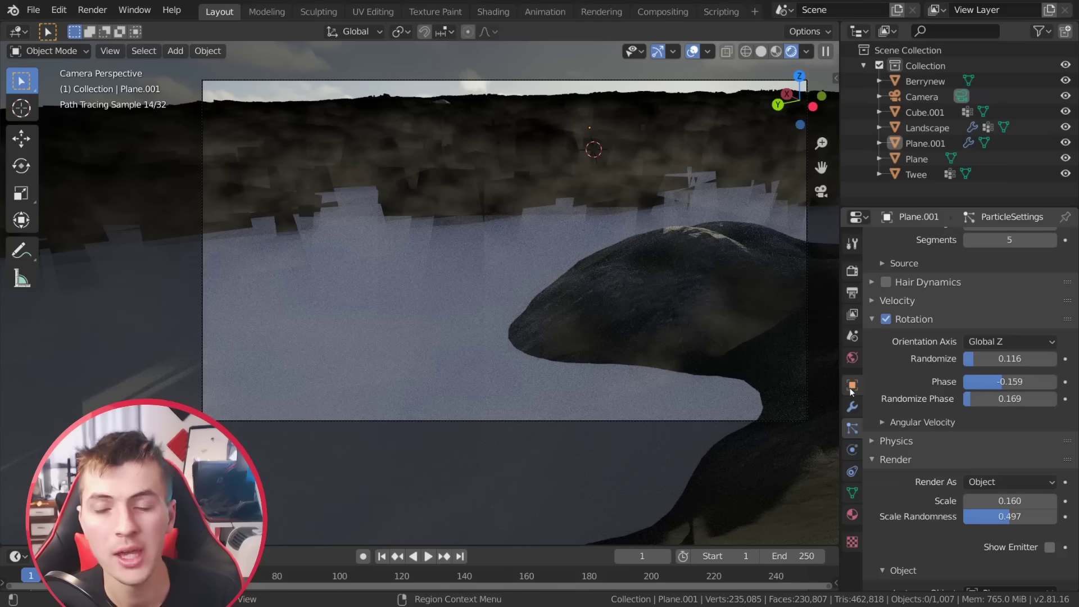
# Create a new material for Plane.001 in Material Properties.
pyautogui.click(858, 392)
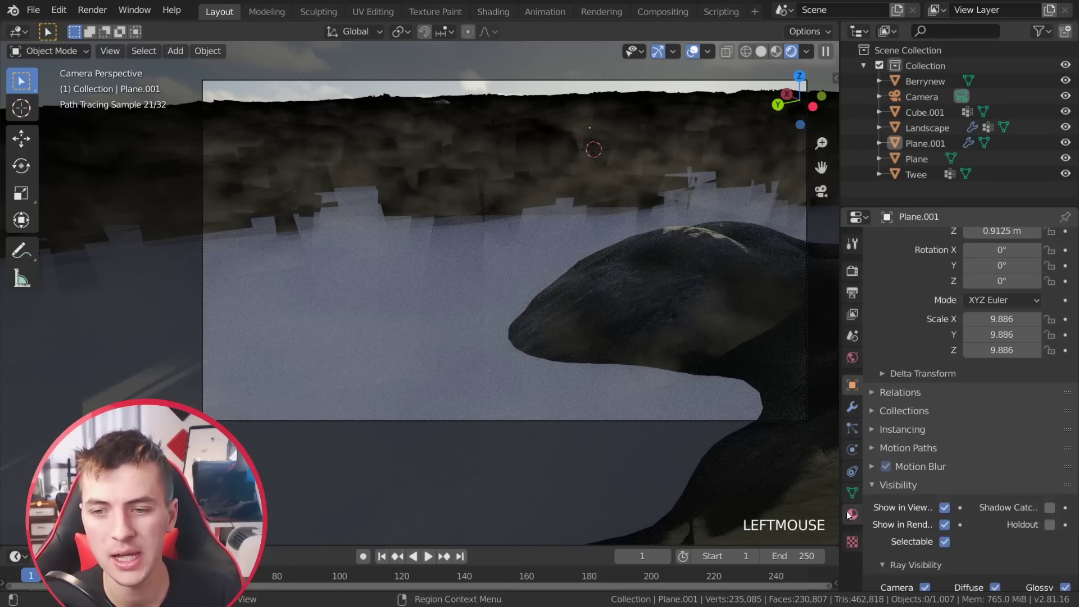
pyautogui.click(854, 514)
pyautogui.click(623, 459)
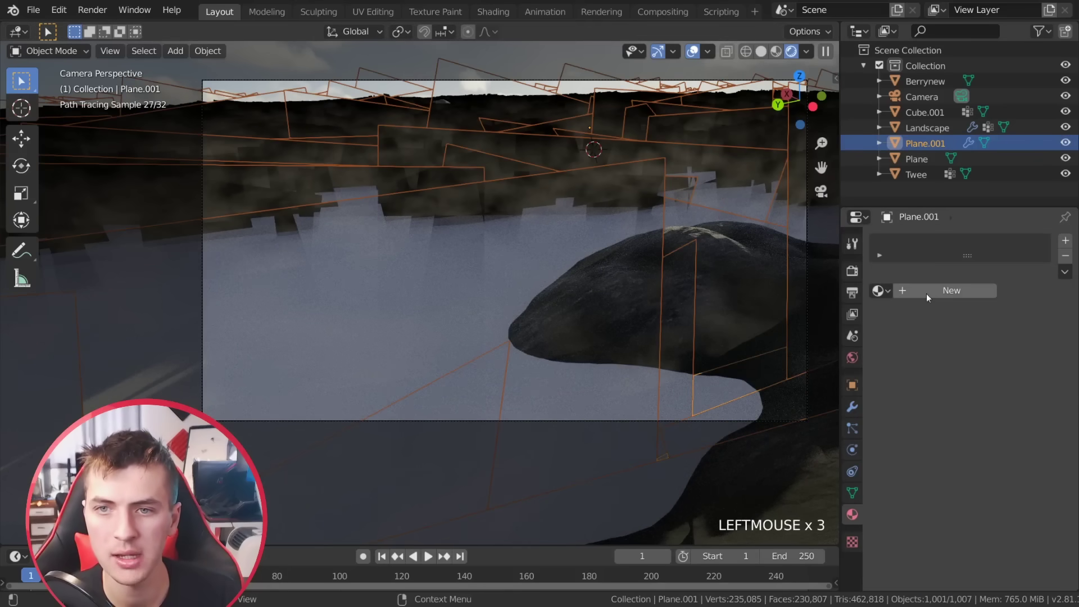
pyautogui.click(934, 294)
pyautogui.scroll(-3)
pyautogui.scroll(-3)
pyautogui.click(1020, 532)
# Toggle the viewport shading and inspect the smoky mist render over the mountain slopes.
pyautogui.press('a')
pyautogui.press('a')
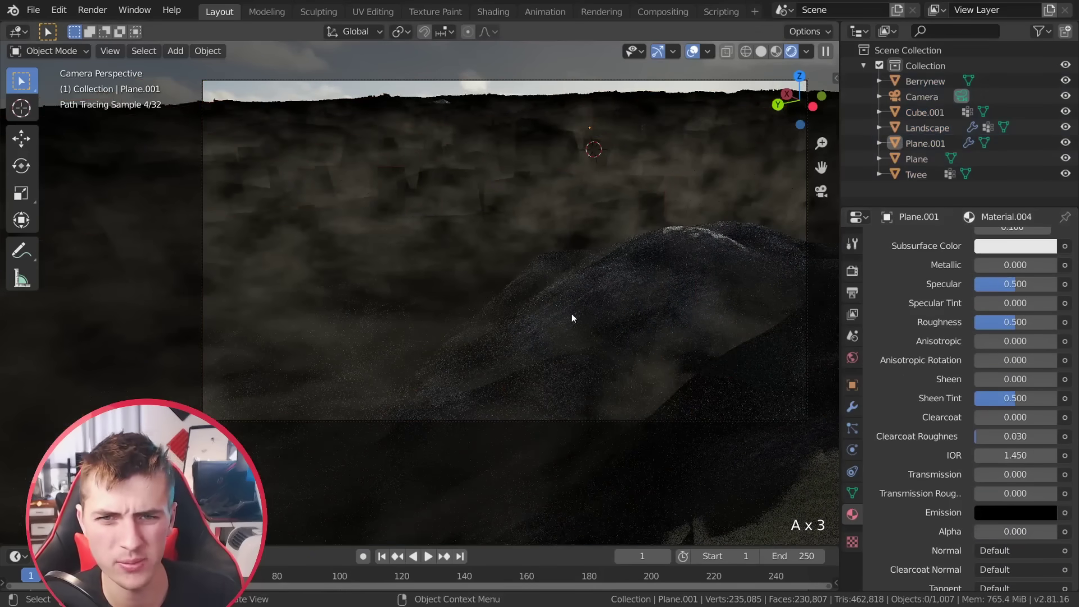
pyautogui.scroll(3)
pyautogui.middleClick(570, 237)
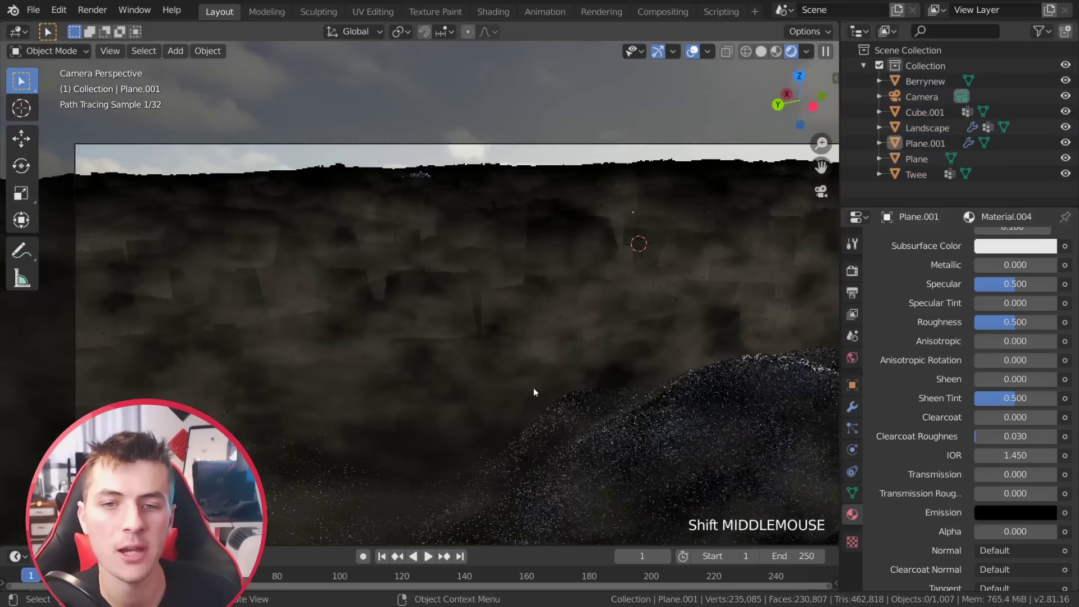
pyautogui.scroll(3)
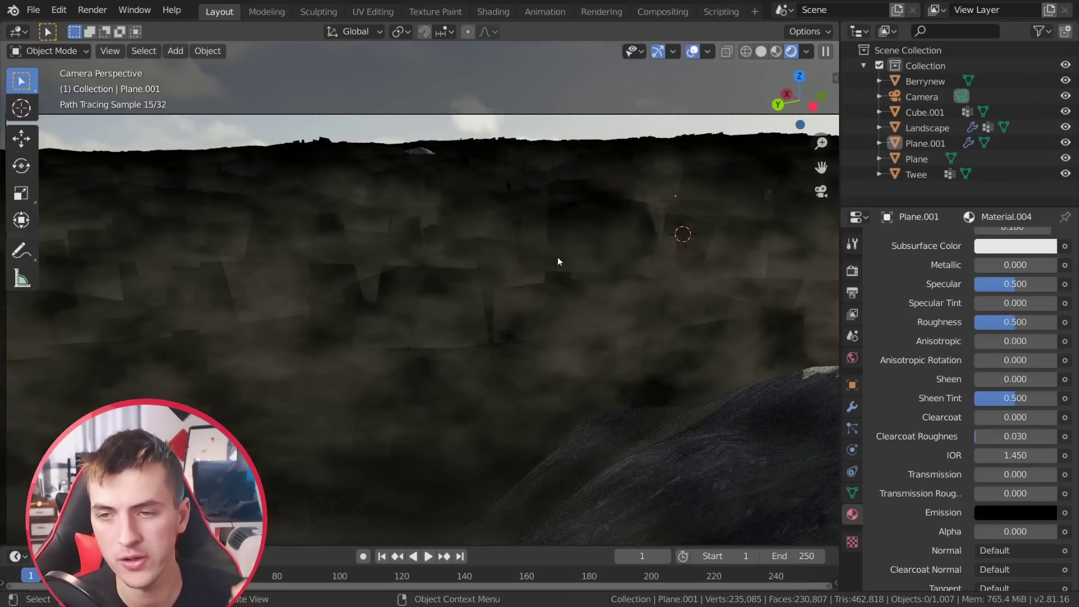
pyautogui.scroll(-3)
pyautogui.scroll(-3)
# Tweak the Light Paths Max Bounces values and leave the camera view to see the whole scene.
pyautogui.scroll(3)
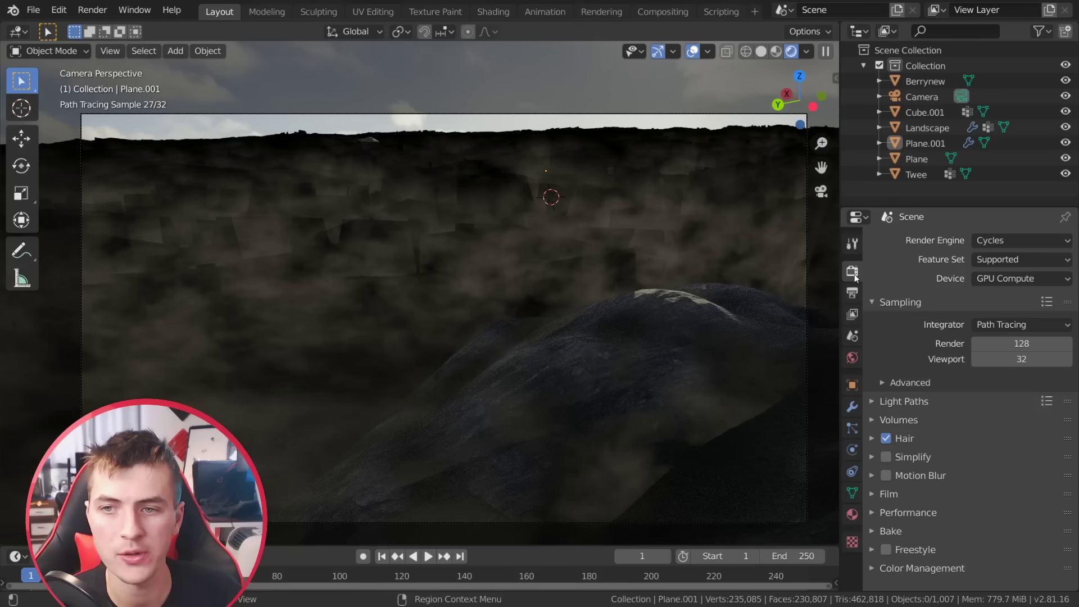
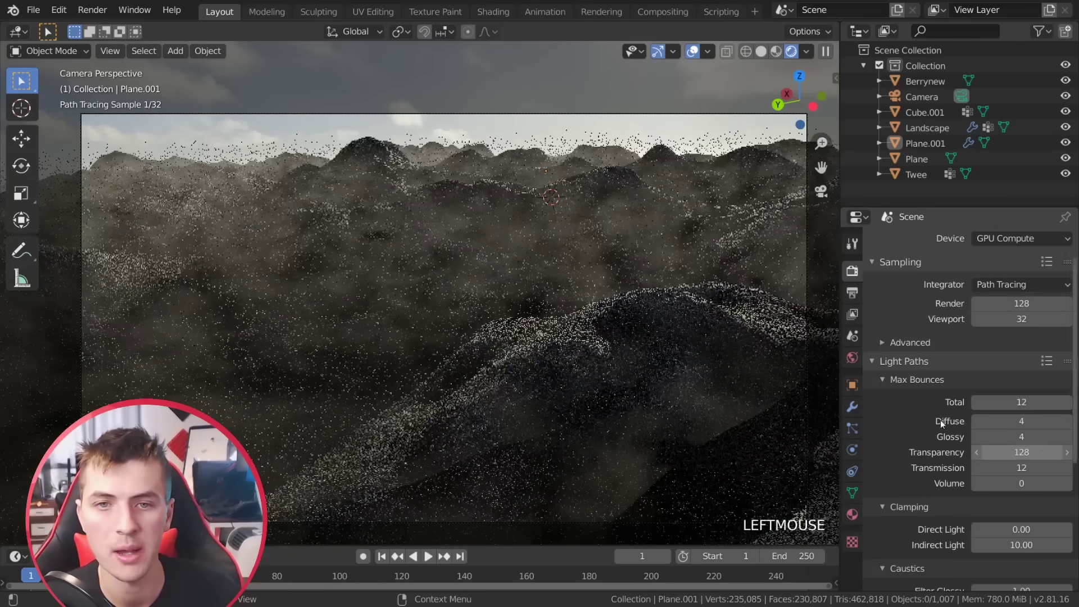
pyautogui.press('a')
pyautogui.press('a')
pyautogui.press('KP_0')
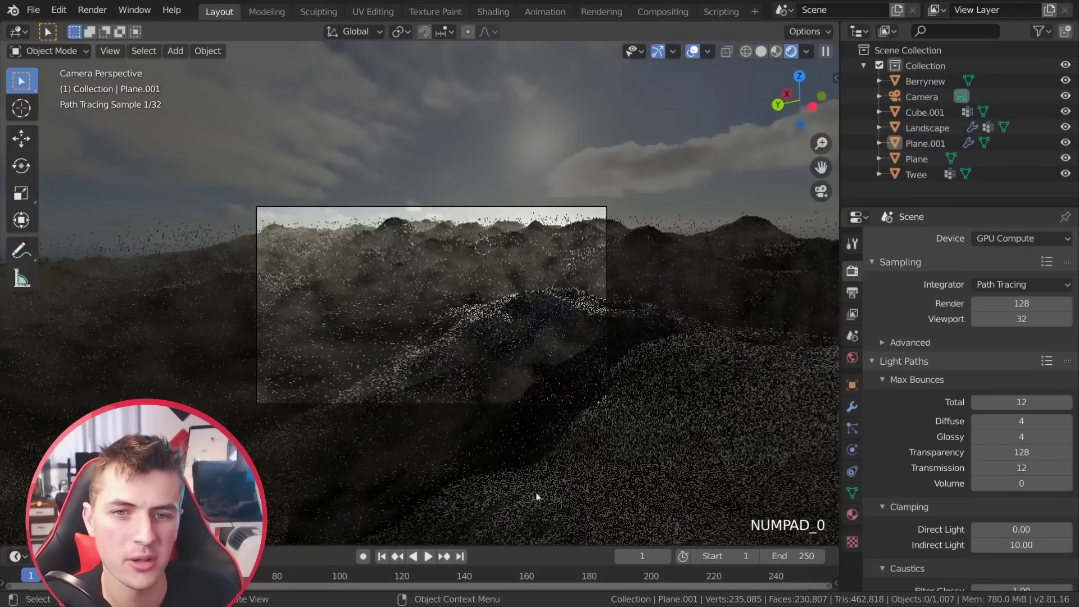